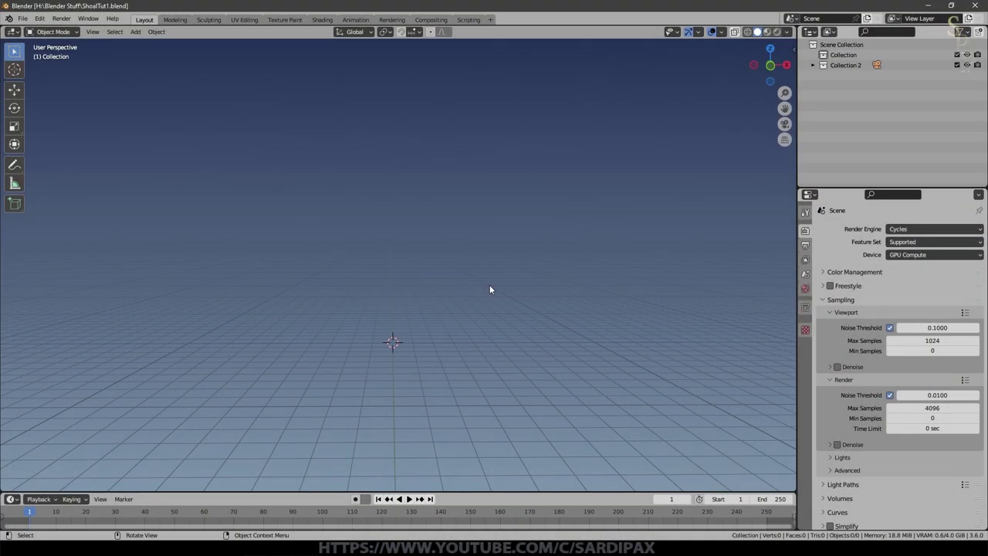
- View the empty scene in front orthographic projection and bring up the Add menu
{"action": "left_click", "coordinate": [565, 277]}
{"action": "key", "text": "KP_5"}
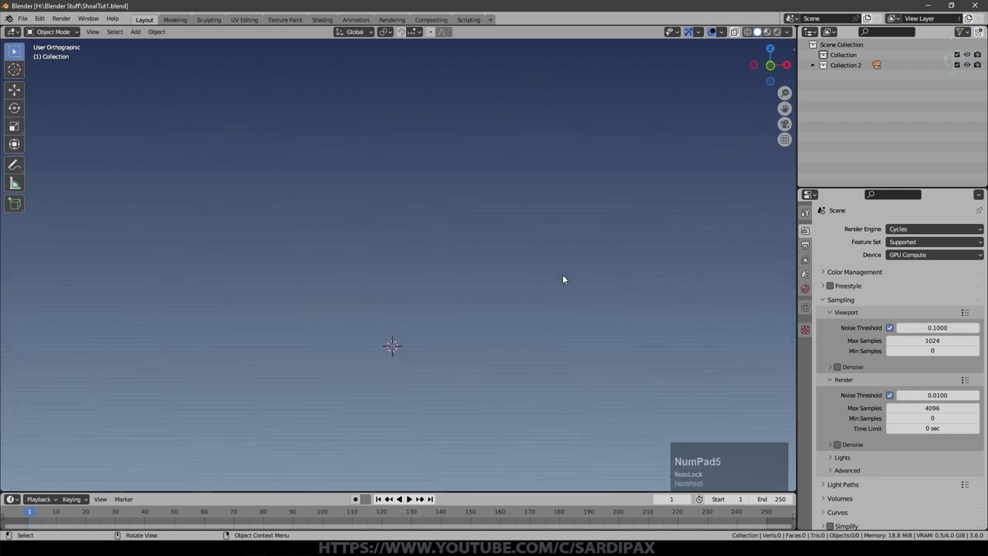
{"action": "scroll", "scroll_direction": "up", "scroll_amount": 3}
{"action": "key", "text": "KP_1"}
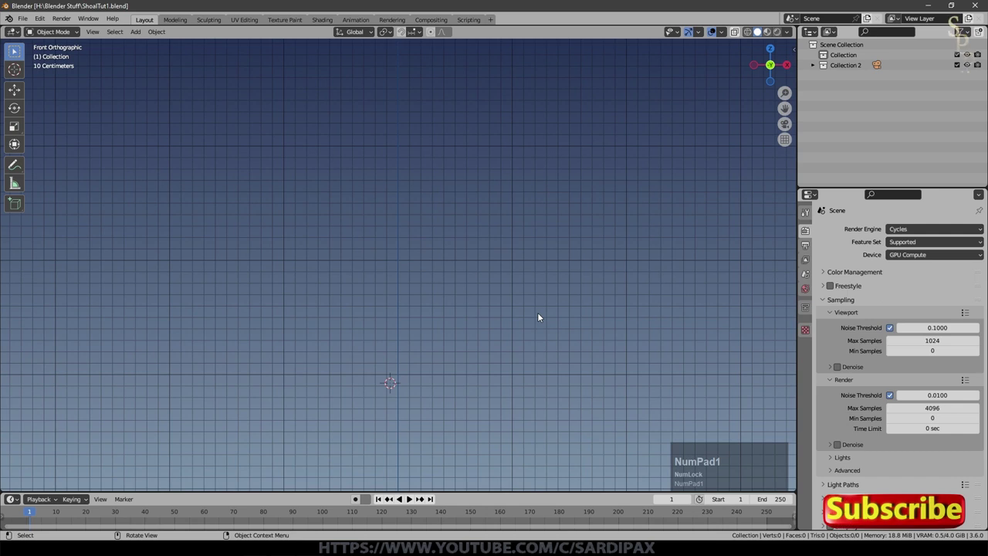
{"action": "scroll", "scroll_direction": "up", "scroll_amount": 3}
{"action": "key", "text": "shift+a"}
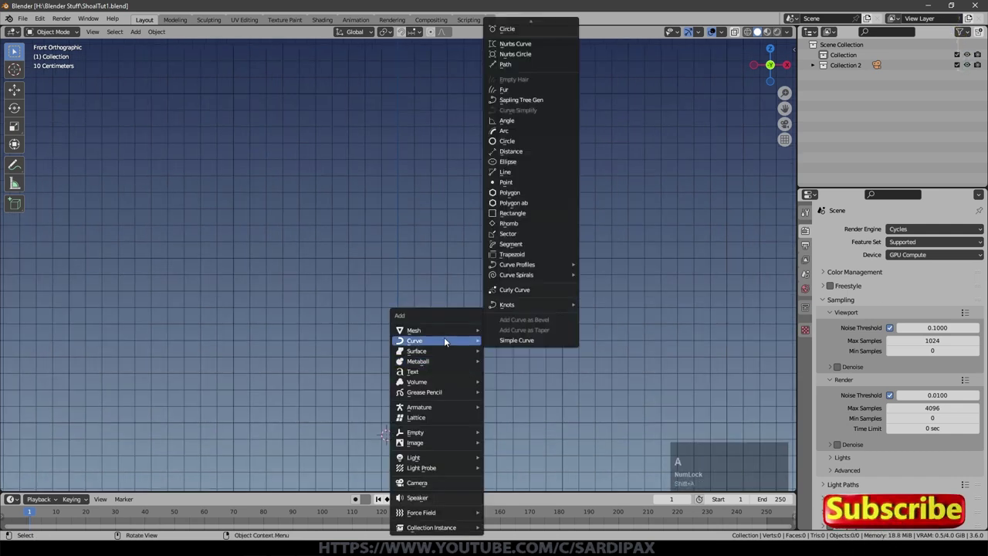
- Add a plane, shape it into a fish outline and pull the centre loop out along Y
{"action": "left_click", "coordinate": [504, 31]}
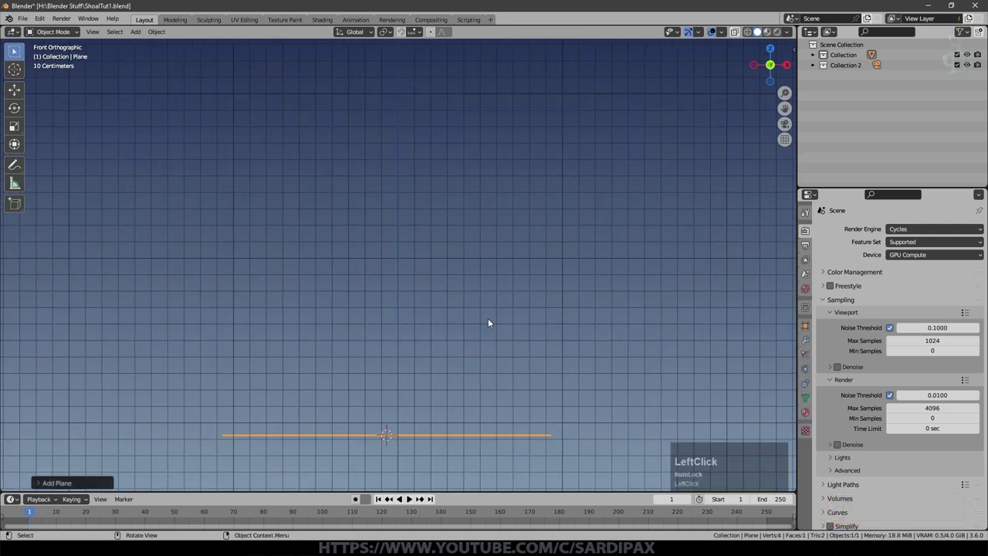
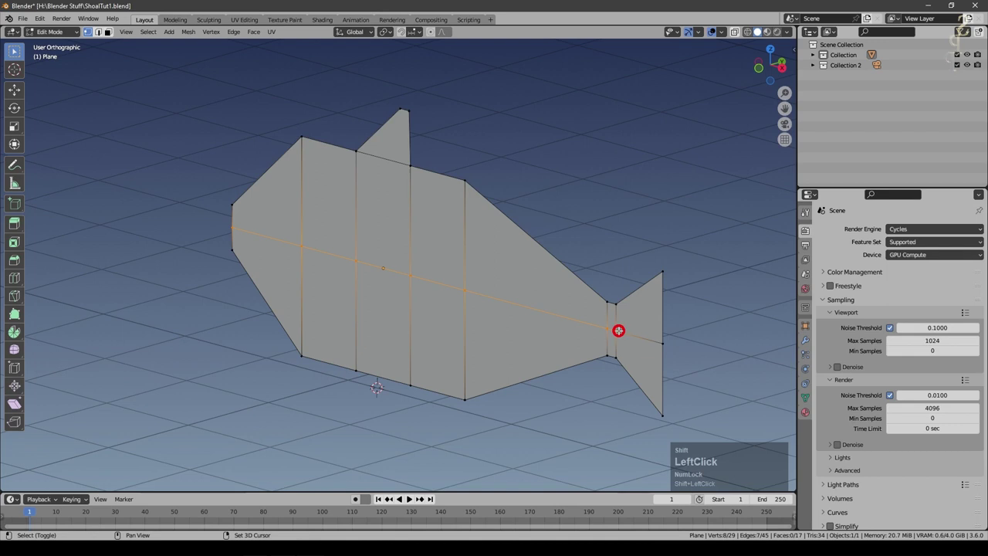
{"action": "key", "text": "g"}
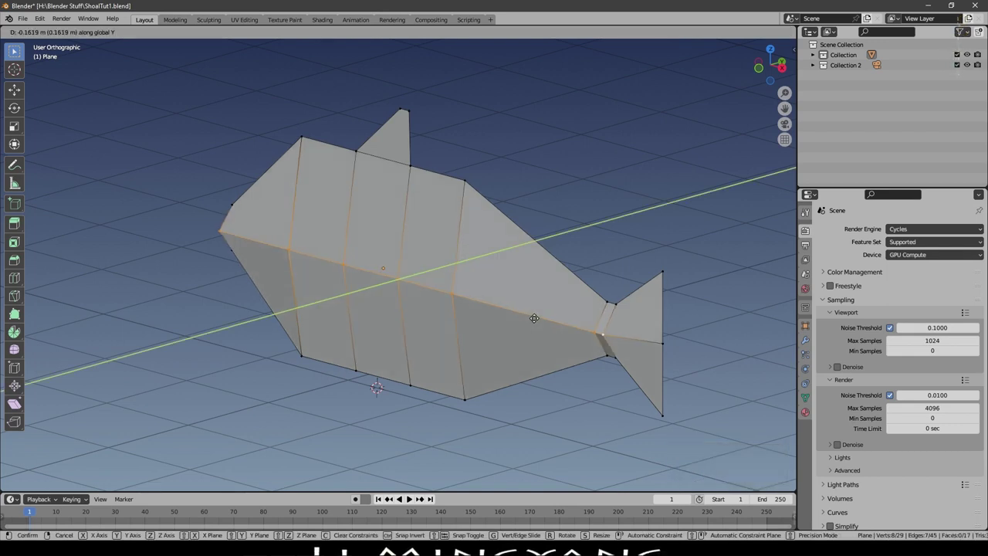
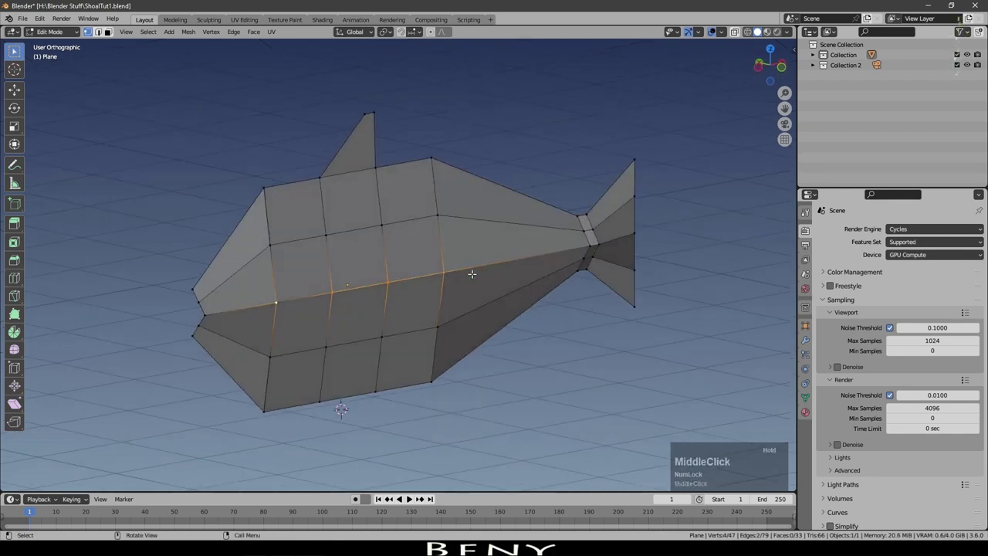
{"action": "key", "text": "o"}
{"action": "scroll", "scroll_direction": "down", "scroll_amount": 3}
{"action": "scroll", "scroll_direction": "up", "scroll_amount": 3}
{"action": "left_click", "coordinate": [458, 55]}
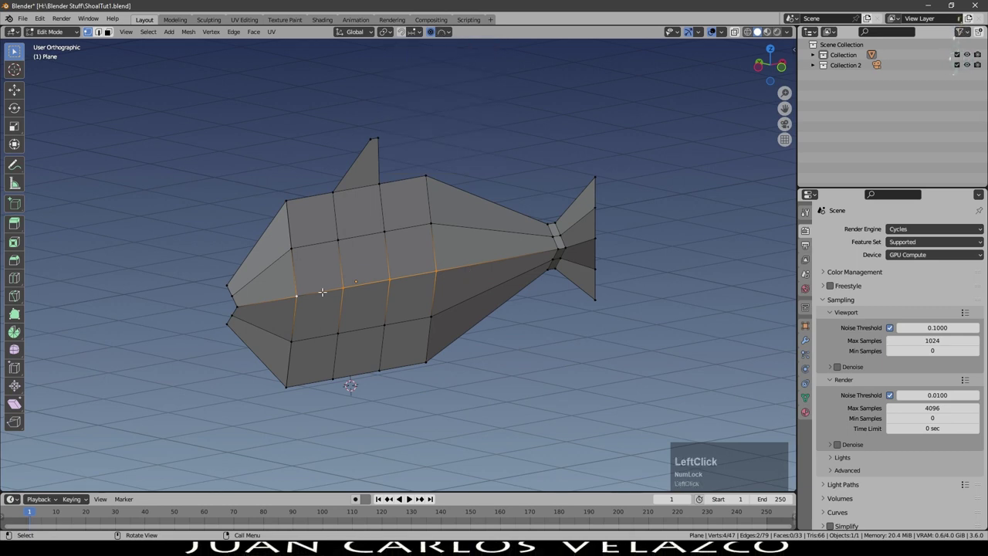
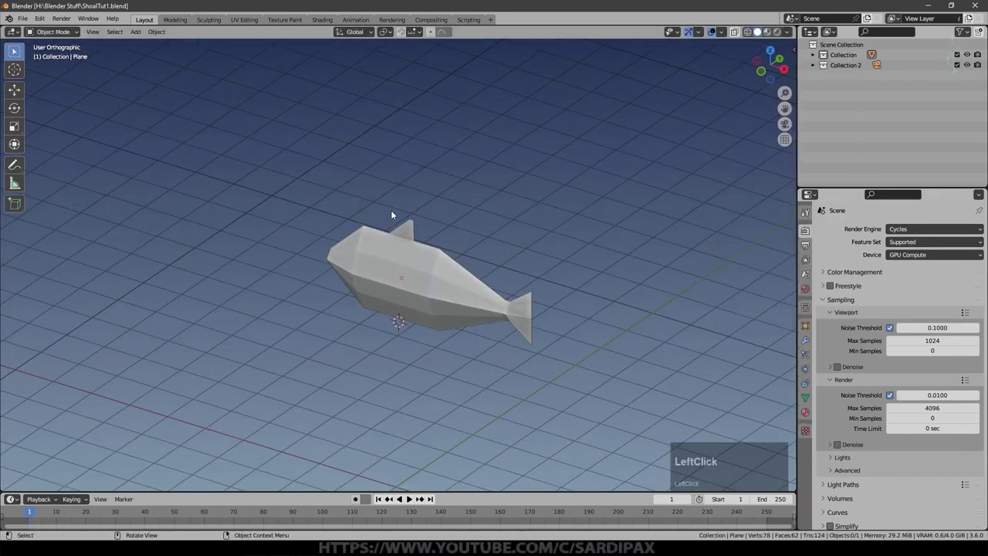
- Give the fish a Mirror modifier mirroring along the Y and Z axes
{"action": "middle_click", "coordinate": [671, 279]}
{"action": "scroll", "scroll_direction": "up", "scroll_amount": 3}
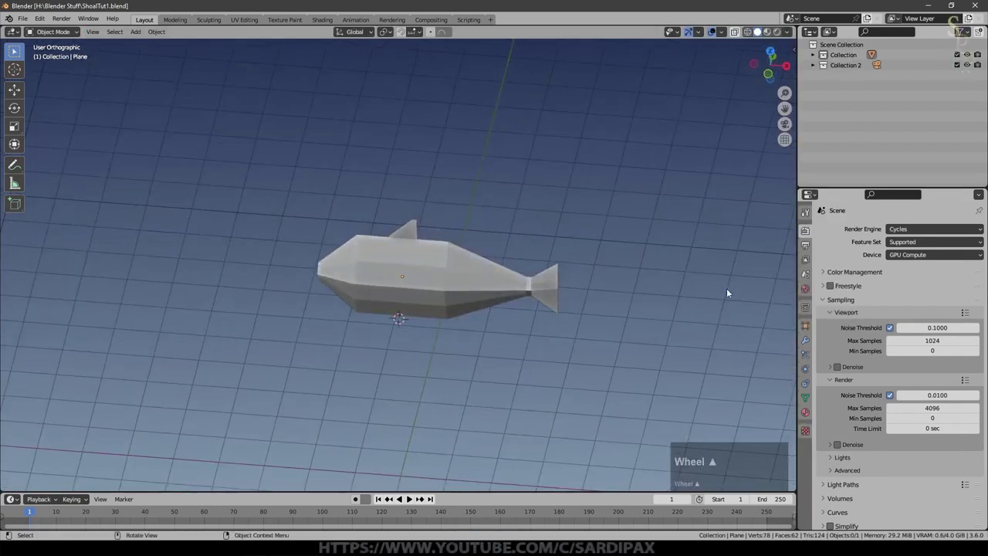
{"action": "middle_click", "coordinate": [722, 294]}
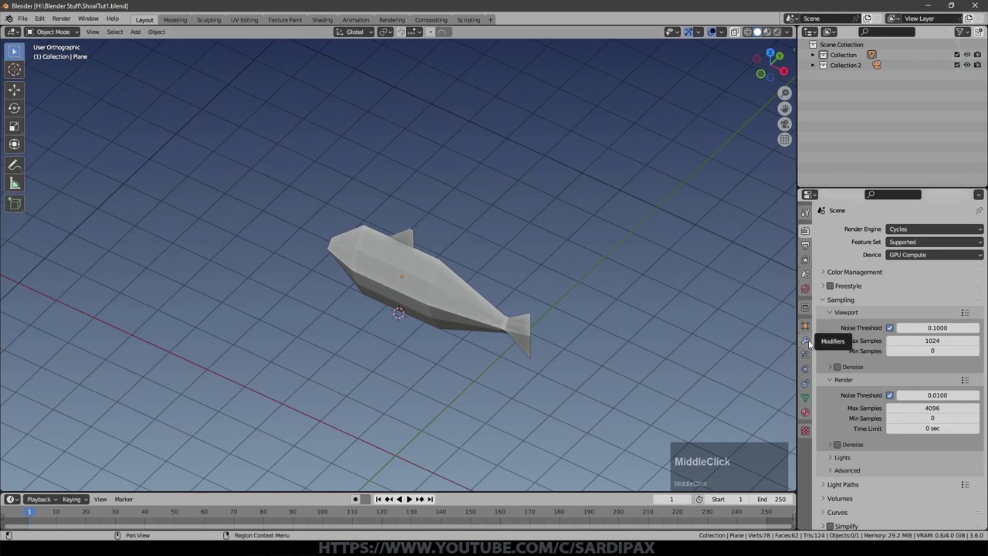
{"action": "left_click", "coordinate": [812, 343]}
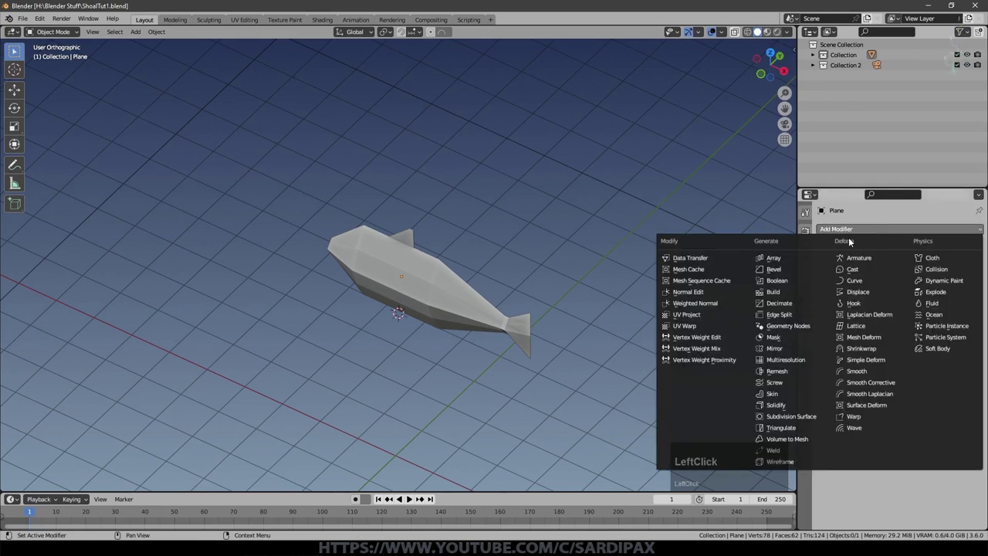
{"action": "left_click", "coordinate": [793, 350]}
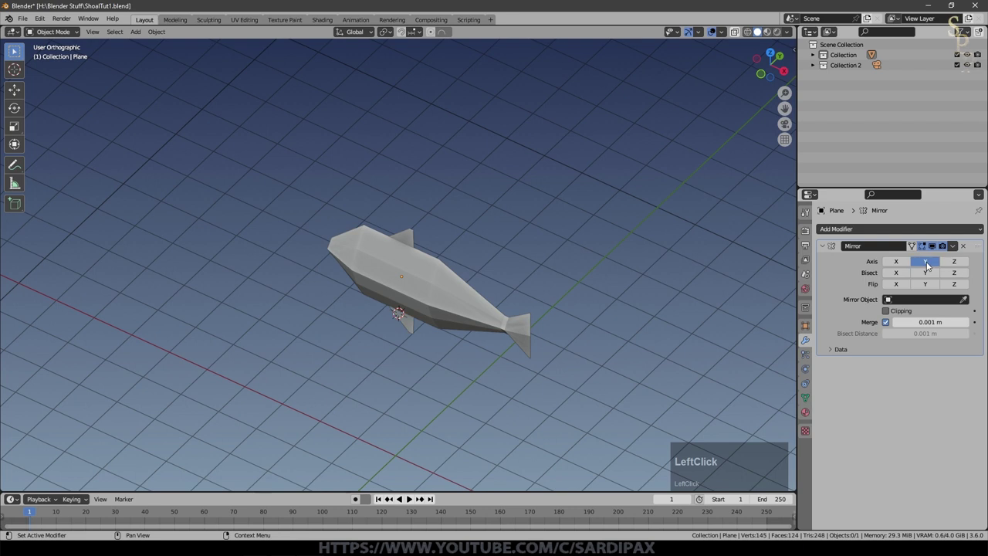
{"action": "key", "text": "Tab"}
{"action": "key", "text": "ctrl+a"}
{"action": "left_click", "coordinate": [504, 300]}
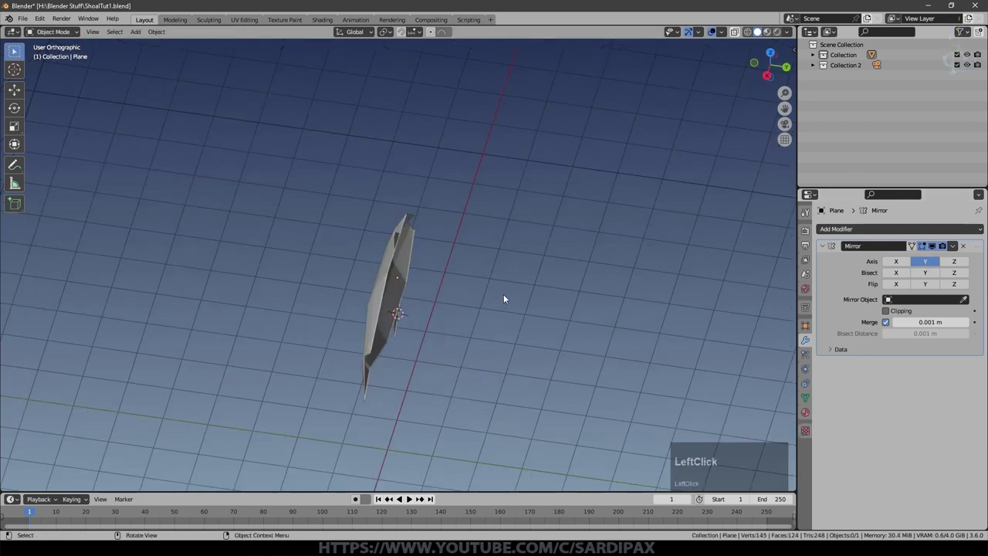
{"action": "key", "text": "ctrl+a"}
{"action": "left_click", "coordinate": [504, 310]}
- Smooth the fish with a level-2 Subdivision Surface modifier
{"action": "middle_click", "coordinate": [497, 316]}
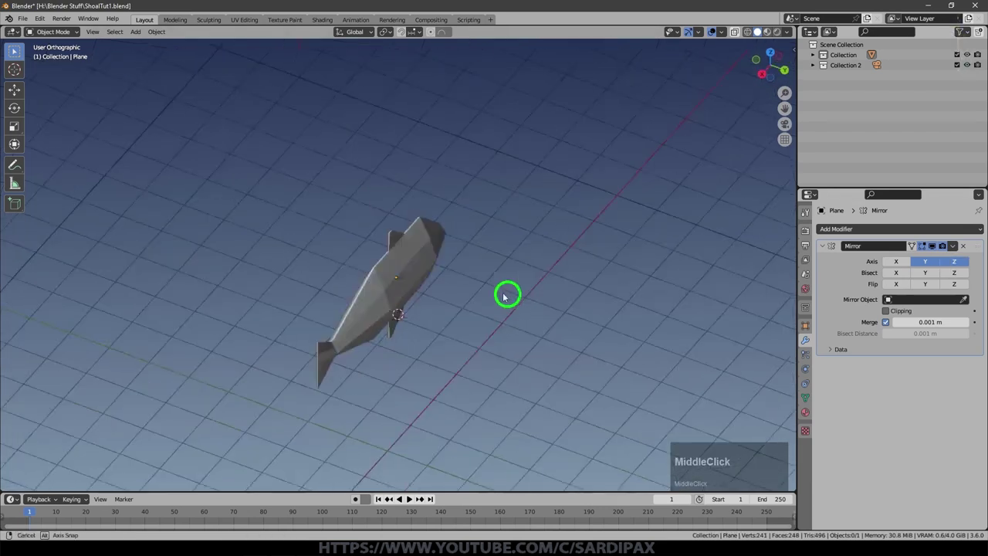
{"action": "key", "text": "ctrl+2"}
{"action": "middle_click", "coordinate": [494, 322]}
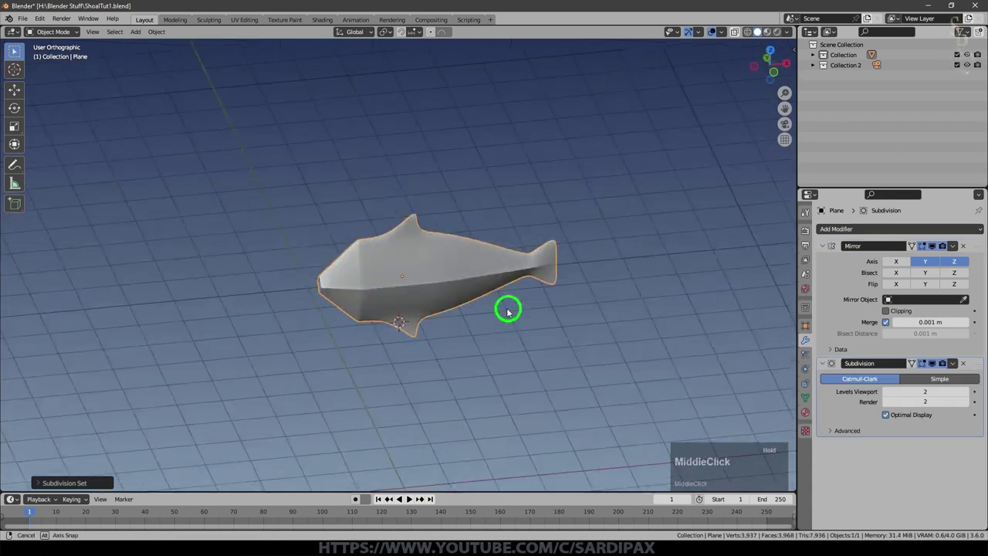
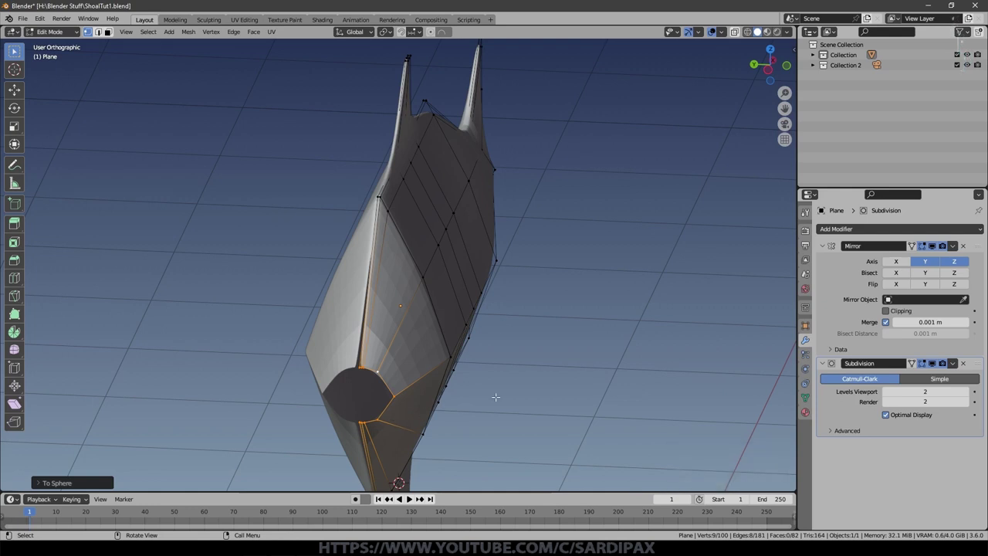
- Move the rounded mouth geometry along the Y axis
{"action": "key", "text": "g"}
{"action": "key", "text": "y"}
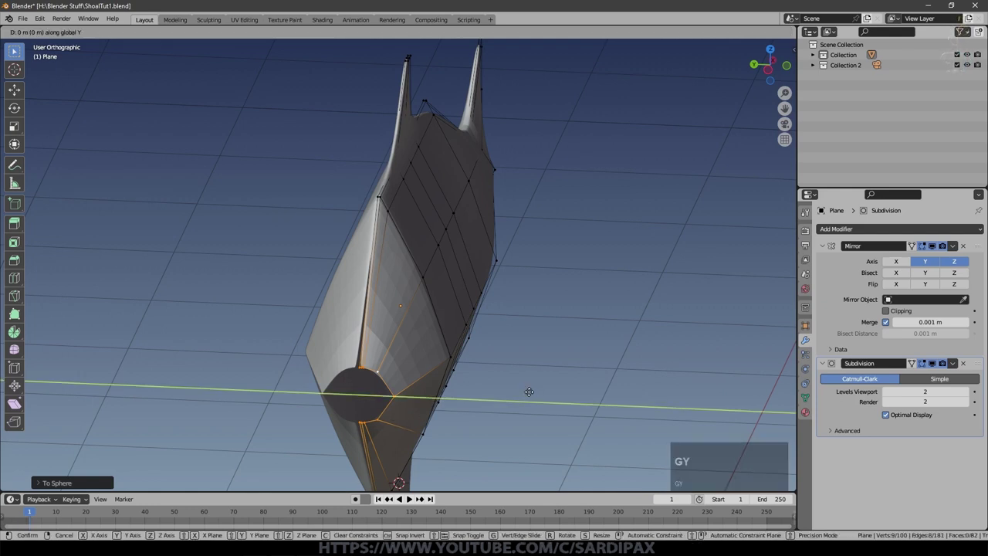
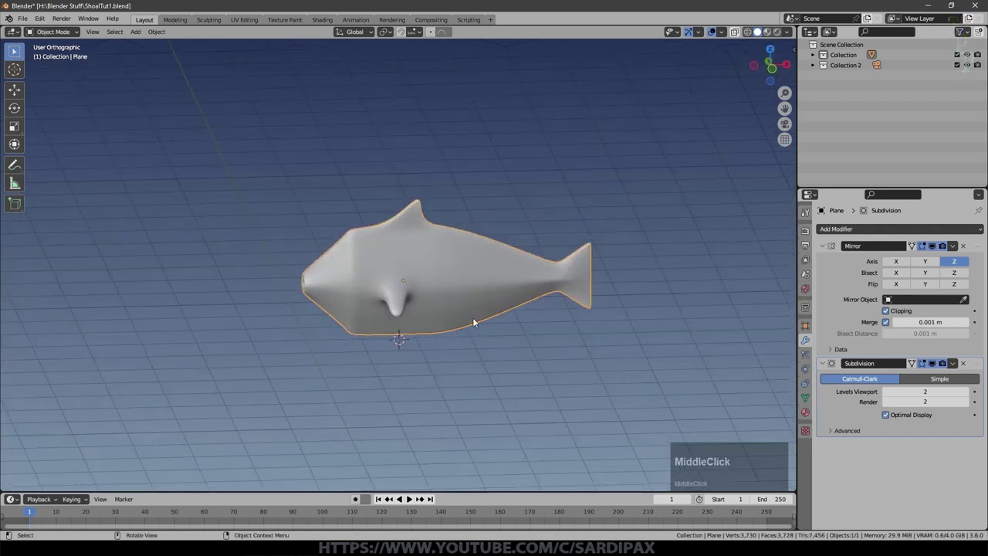
- Create material slots named UpperBody, LowerBody and Eyes for the fish
{"action": "left_click", "coordinate": [769, 31]}
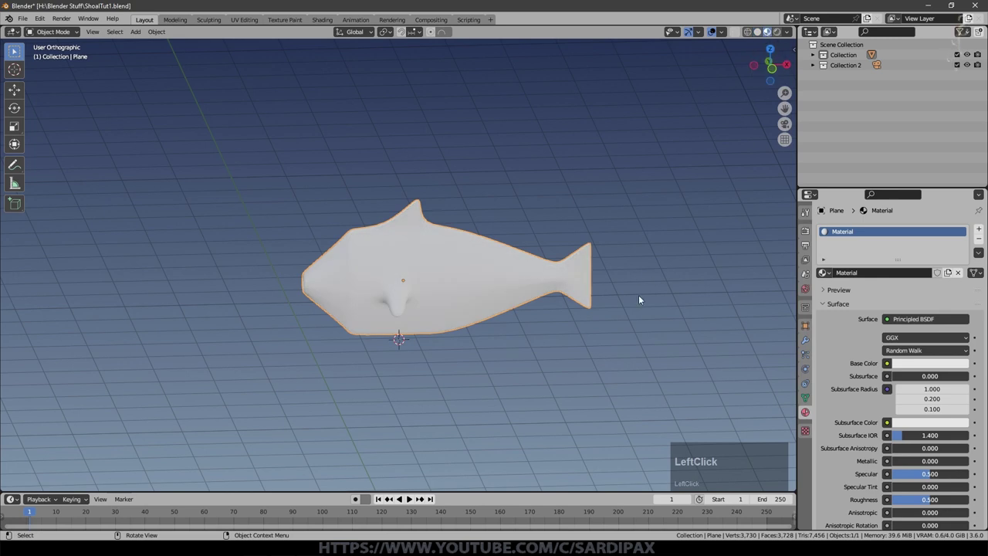
{"action": "key", "text": "shift+u"}
{"action": "type", "text": "pper"}
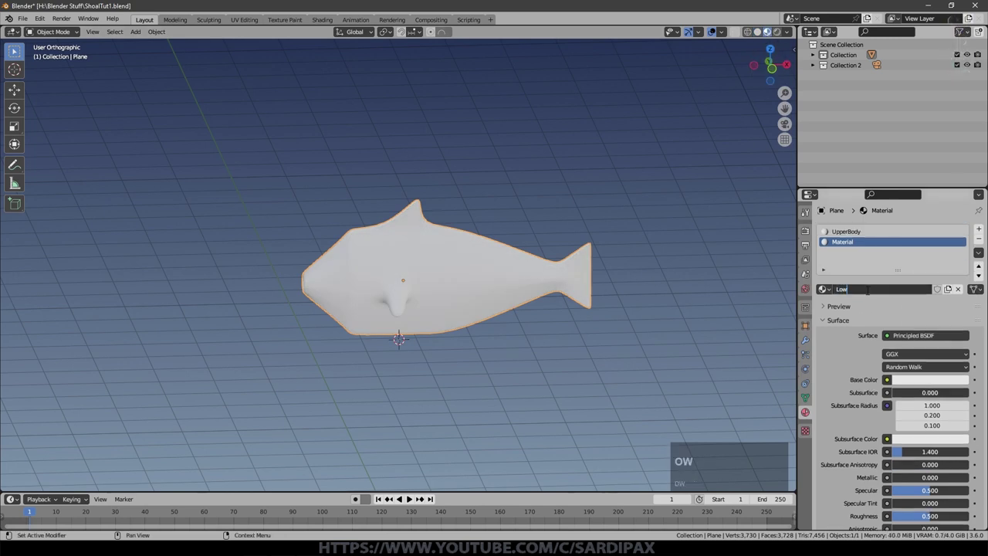
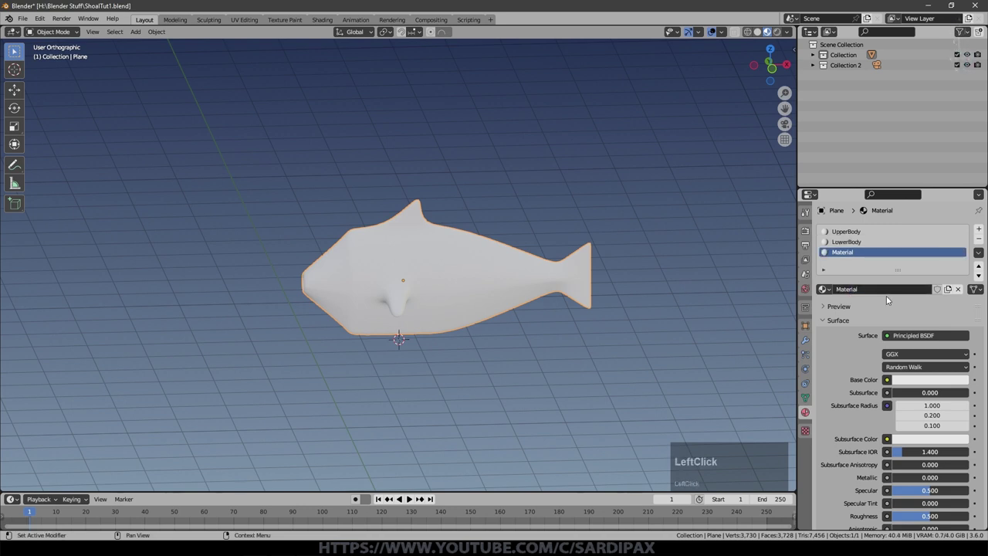
{"action": "type", "text": "yes"}
{"action": "key", "text": "KP_Enter"}
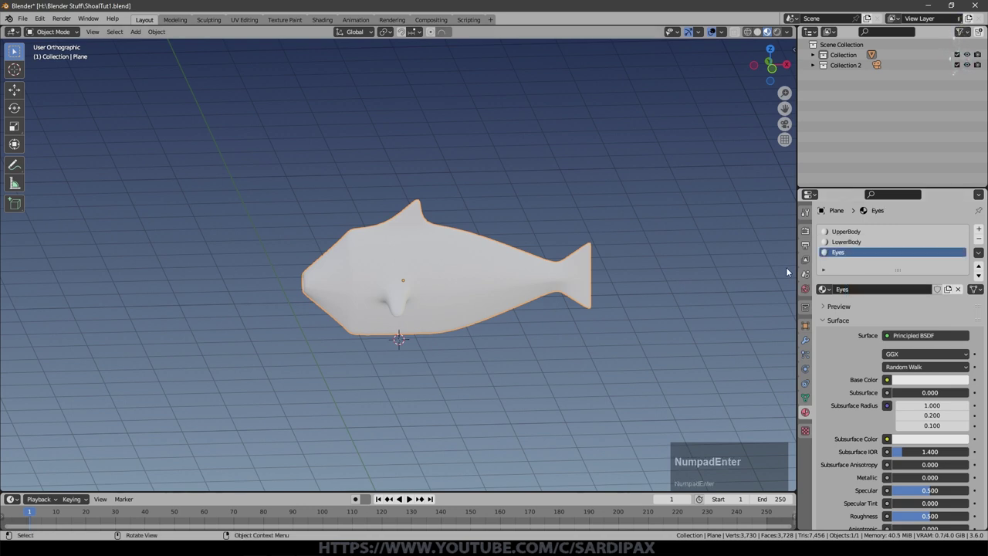
{"action": "key", "text": "Tab"}
{"action": "scroll", "scroll_direction": "up", "scroll_amount": 3}
- Cut edge loops across the fish's head region
{"action": "key", "text": "ctrl+r"}
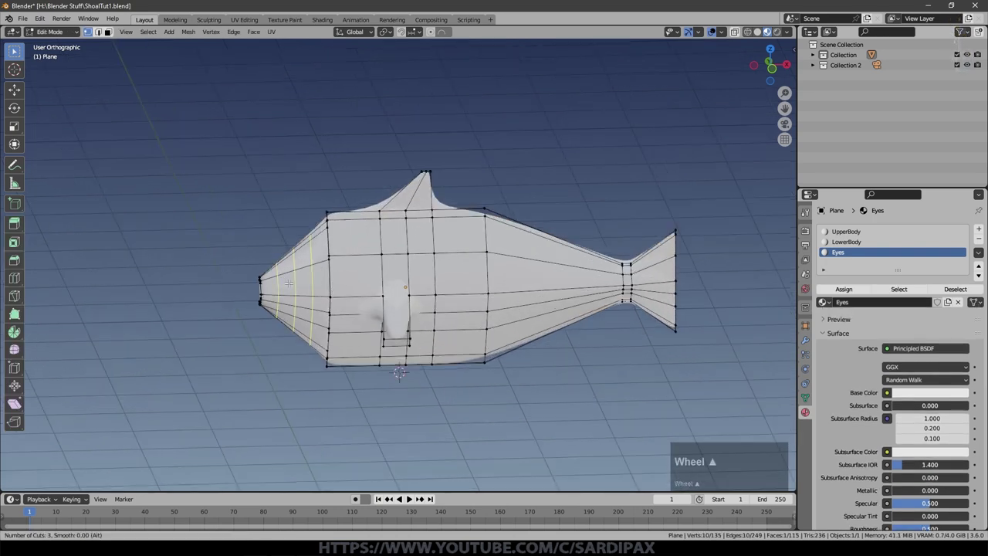
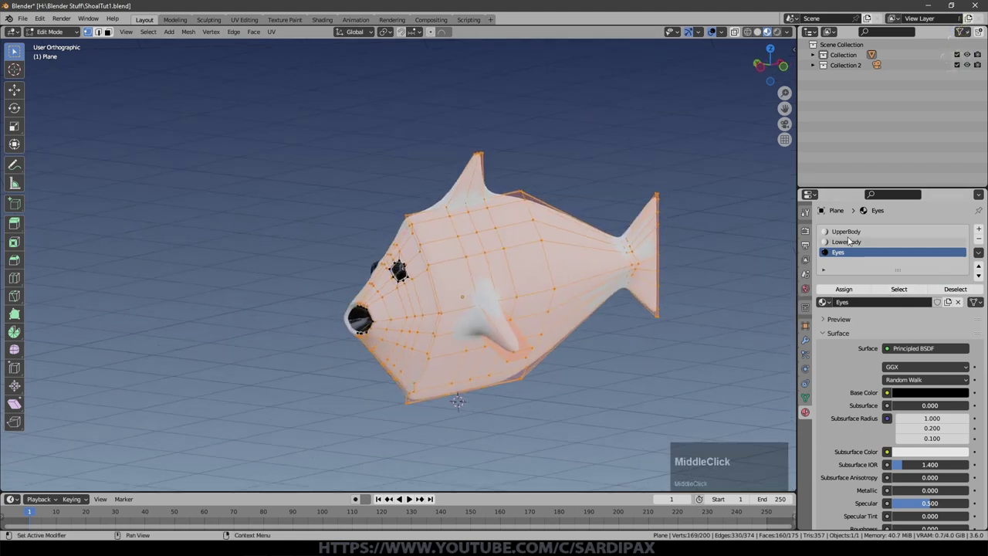
- Set the UpperBody material to a darker, more metallic base colour
{"action": "left_click", "coordinate": [857, 235]}
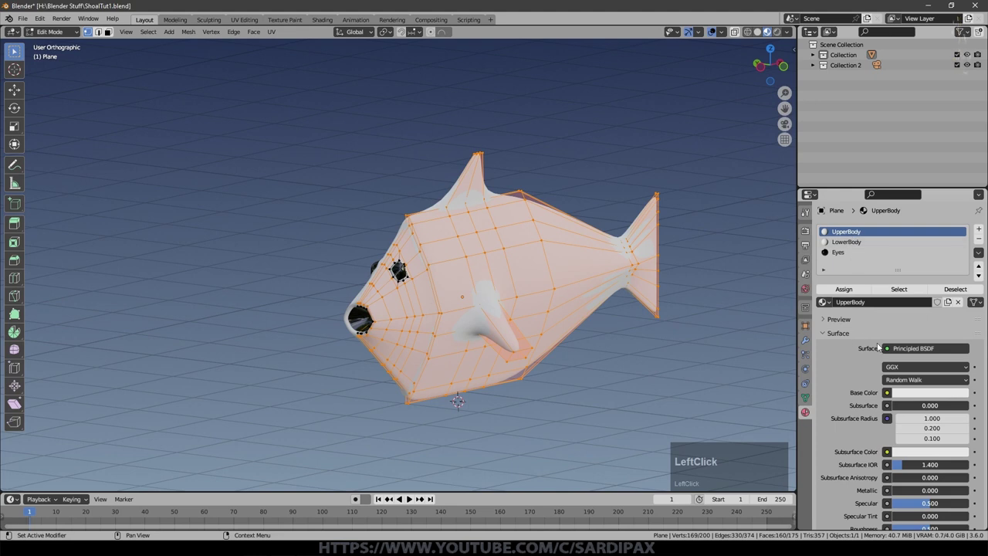
{"action": "scroll", "scroll_direction": "down", "scroll_amount": 3}
{"action": "left_click", "coordinate": [903, 468]}
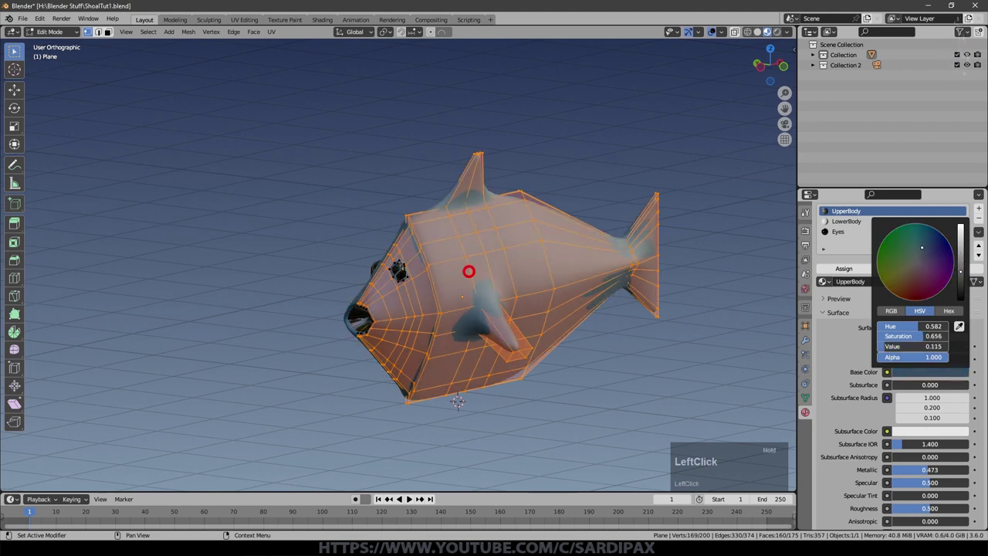
{"action": "scroll", "scroll_direction": "down", "scroll_amount": 3}
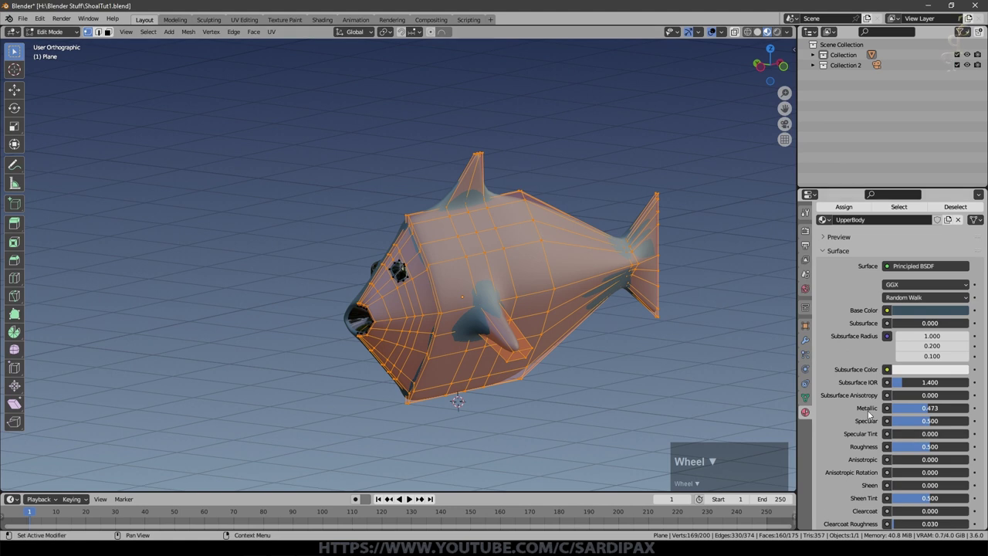
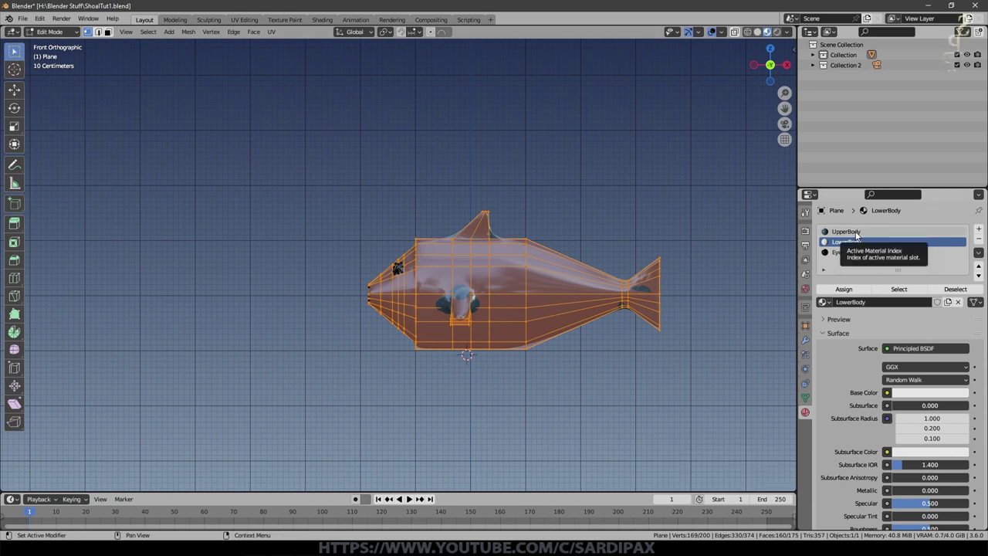
- View the fish from the front in wireframe shading
{"action": "key", "text": "a"}
{"action": "key", "text": "a"}
{"action": "key", "text": "z"}
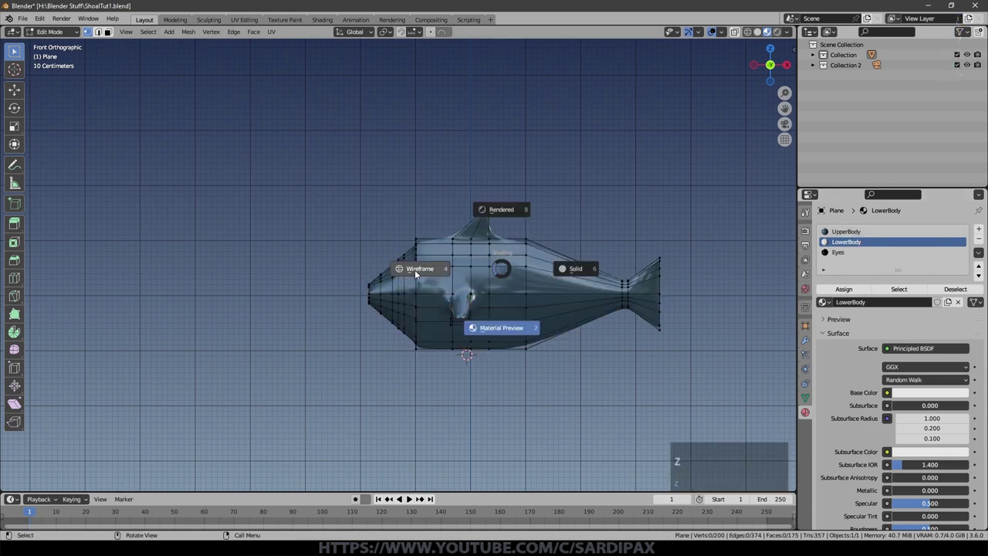
{"action": "left_click", "coordinate": [418, 271]}
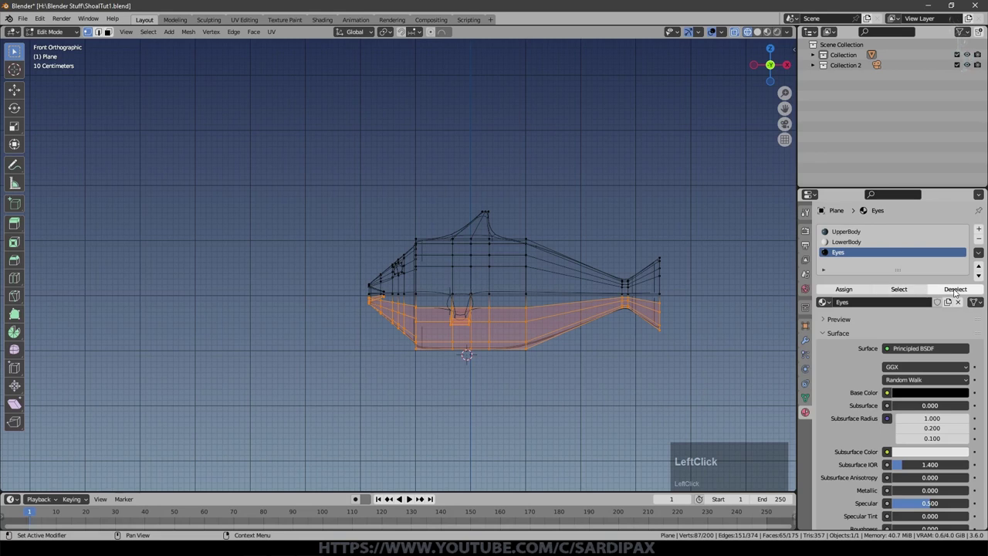
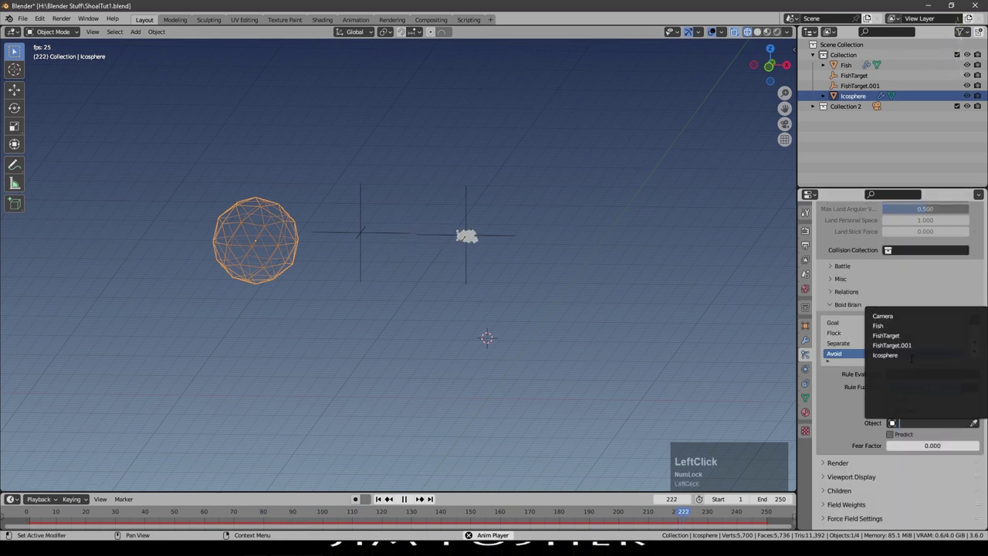
- Set FishTarget.001 as the Avoid rule's object and review the Goal rule settings
{"action": "left_click", "coordinate": [910, 346]}
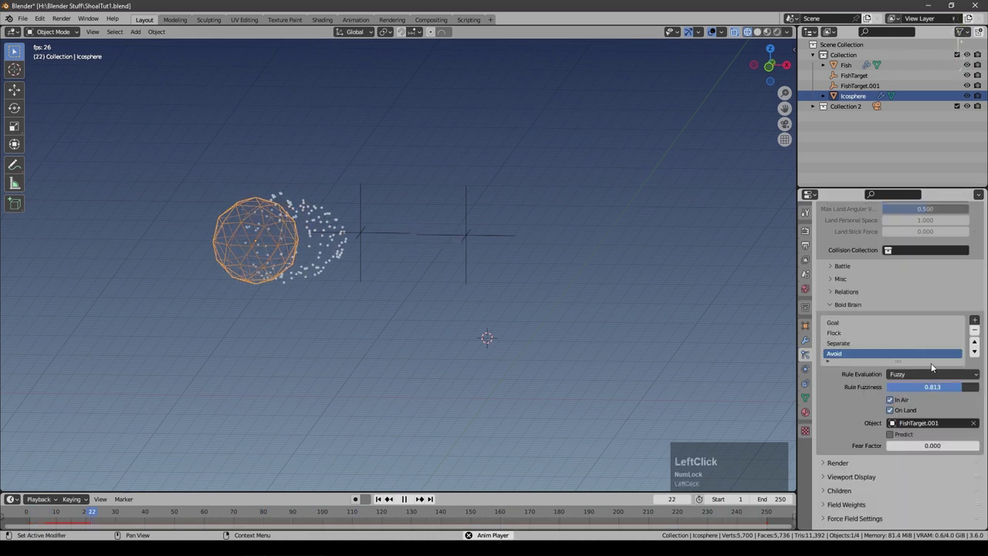
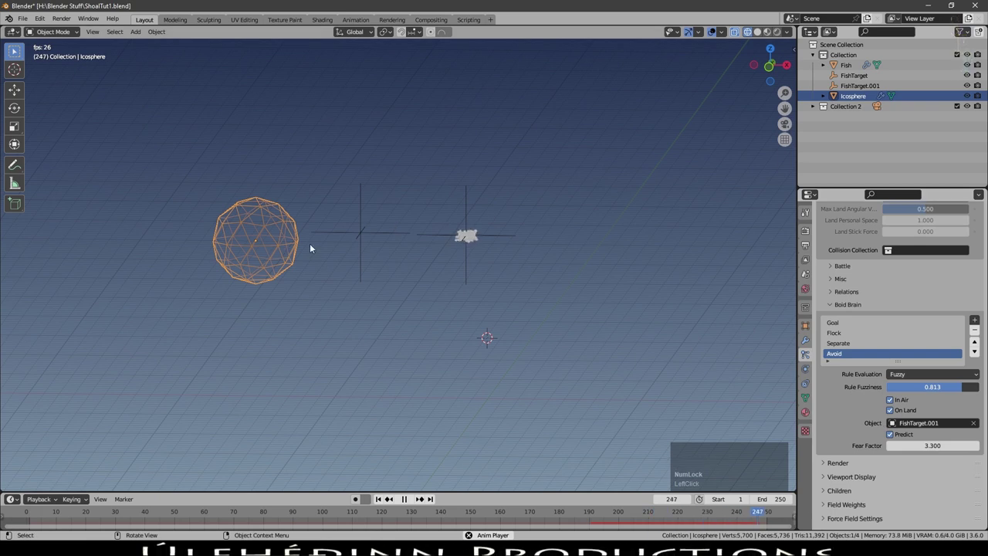
{"action": "left_click", "coordinate": [897, 432]}
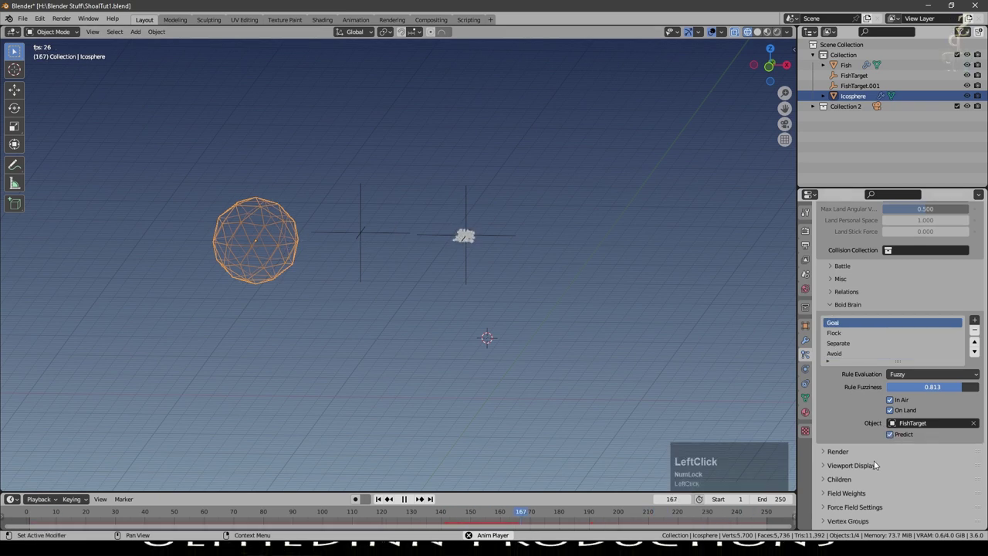
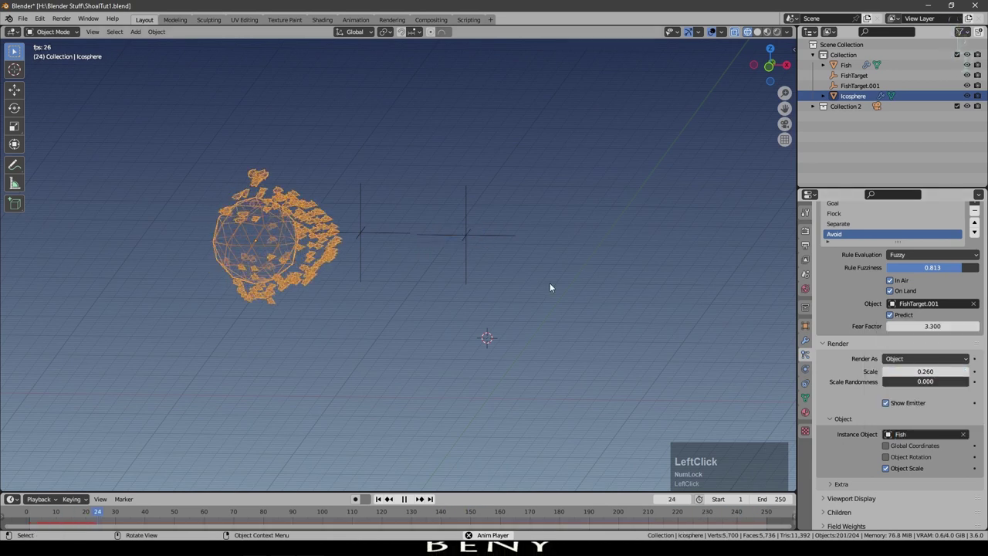
{"action": "scroll", "scroll_direction": "up", "scroll_amount": 3}
{"action": "left_click", "coordinate": [763, 32]}
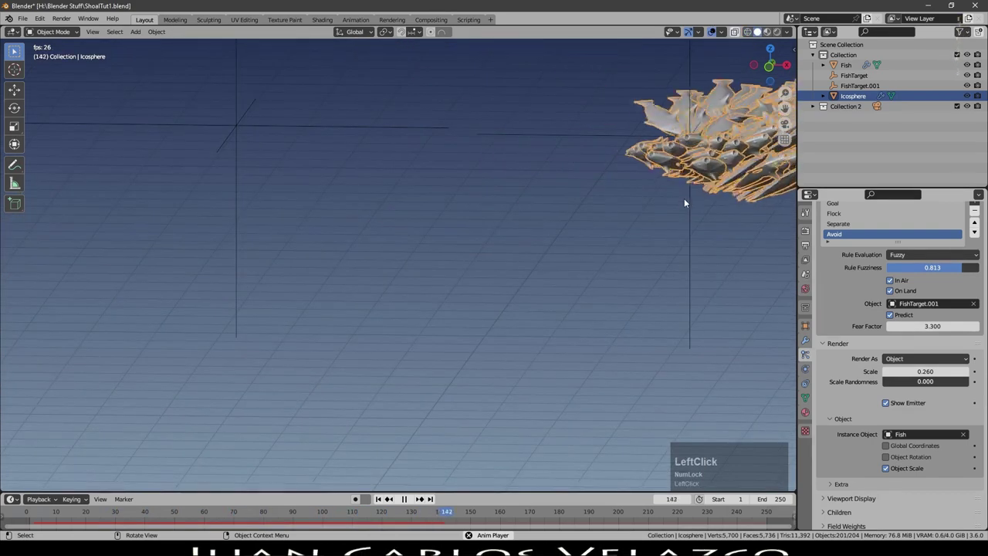
{"action": "middle_click", "coordinate": [314, 297]}
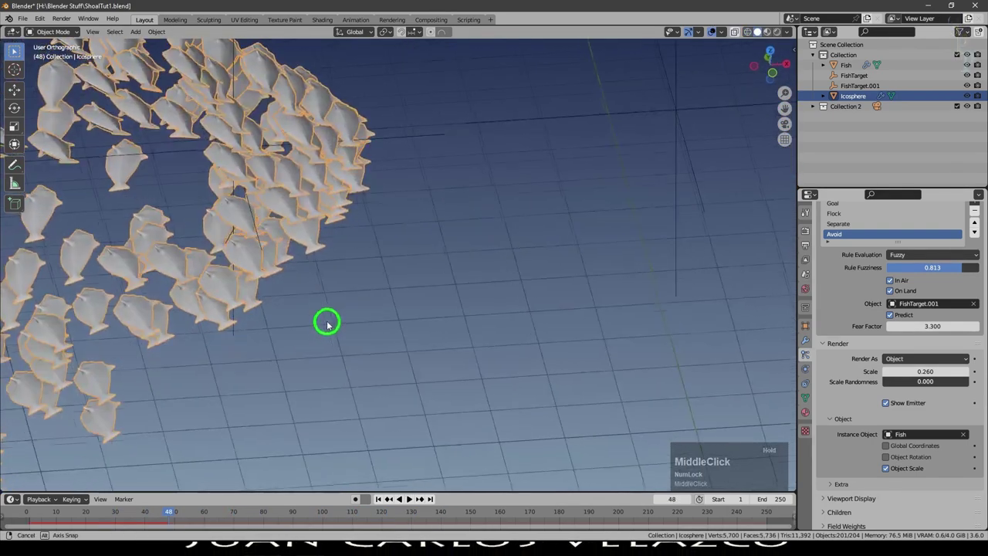
{"action": "scroll", "scroll_direction": "down", "scroll_amount": 3}
- Rotate the Fish object about one axis so the boids swim headfirst
{"action": "key", "text": "ctrl+z"}
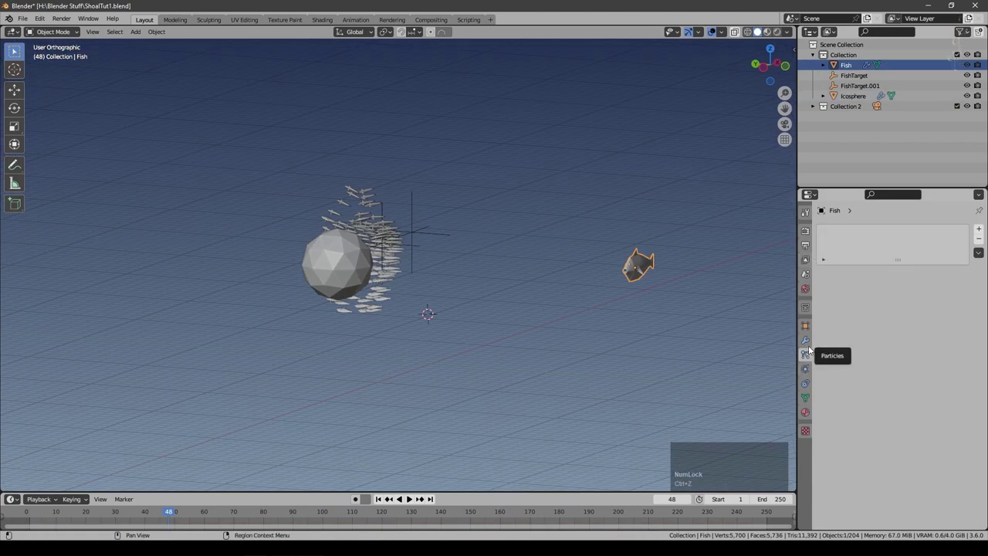
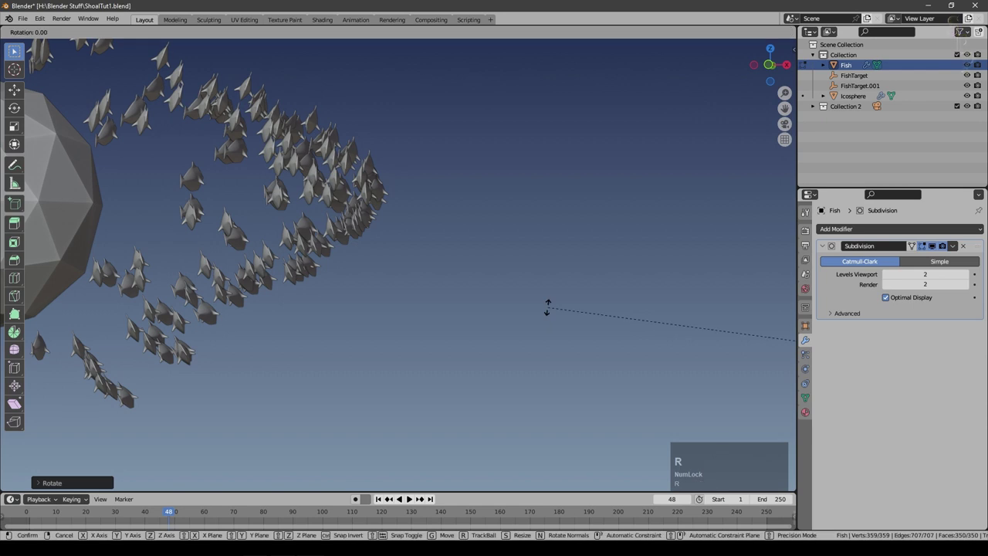
{"action": "key", "text": "y"}
{"action": "key", "text": "KP_9"}
{"action": "key", "text": "KP_Enter"}
{"action": "key", "text": "Tab"}
{"action": "scroll", "scroll_direction": "down", "scroll_amount": 3}
{"action": "scroll", "scroll_direction": "up", "scroll_amount": 3}
{"action": "scroll", "scroll_direction": "down", "scroll_amount": 3}
- Play back and orbit around the shoal to check the fish orientation
{"action": "left_click", "coordinate": [663, 307]}
{"action": "middle_click", "coordinate": [620, 319]}
{"action": "scroll", "scroll_direction": "up", "scroll_amount": 3}
{"action": "middle_click", "coordinate": [405, 260]}
{"action": "left_click", "coordinate": [410, 495]}
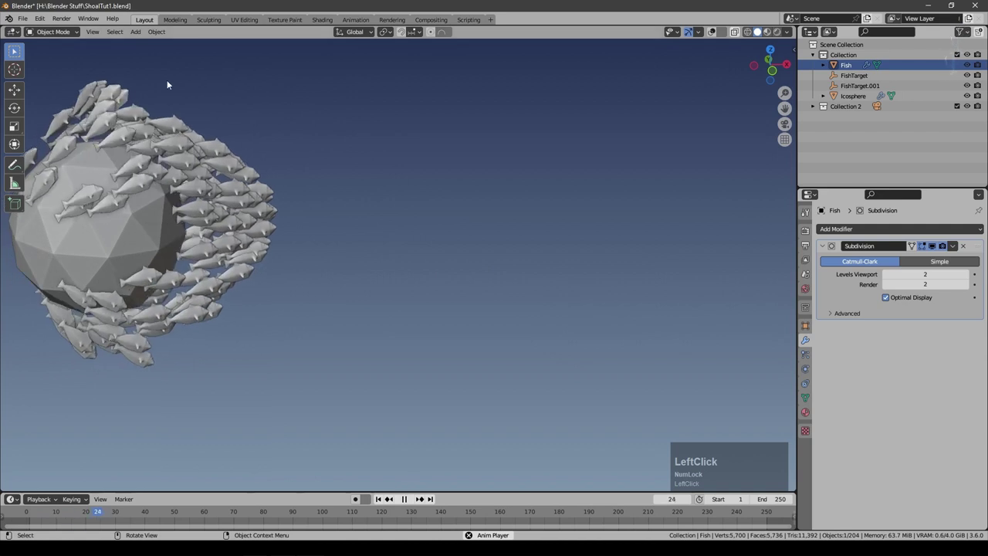
{"action": "middle_click", "coordinate": [410, 246]}
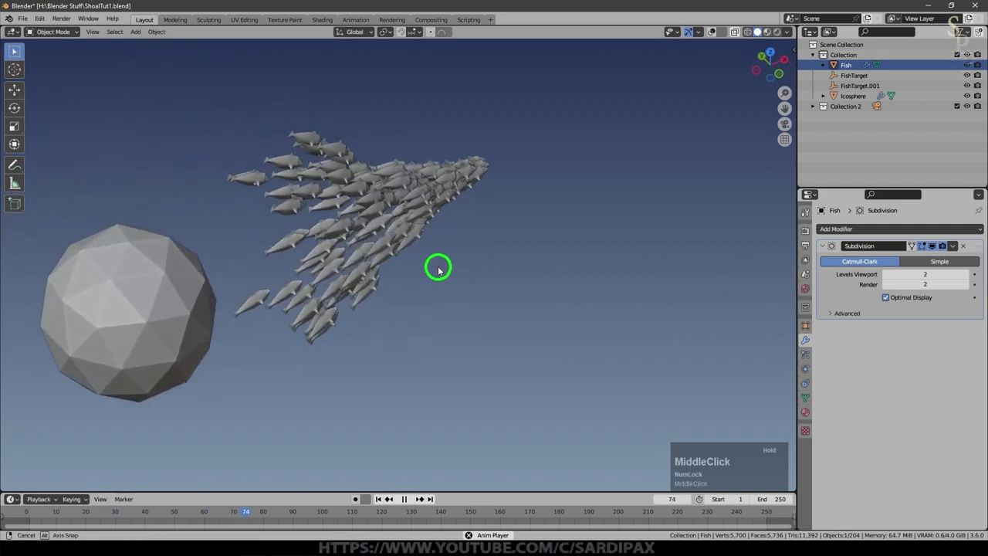
- Set the icosphere particles' render scale randomness to 0.294
{"action": "left_click", "coordinate": [805, 384]}
{"action": "left_click", "coordinate": [811, 354]}
{"action": "scroll", "scroll_direction": "down", "scroll_amount": 3}
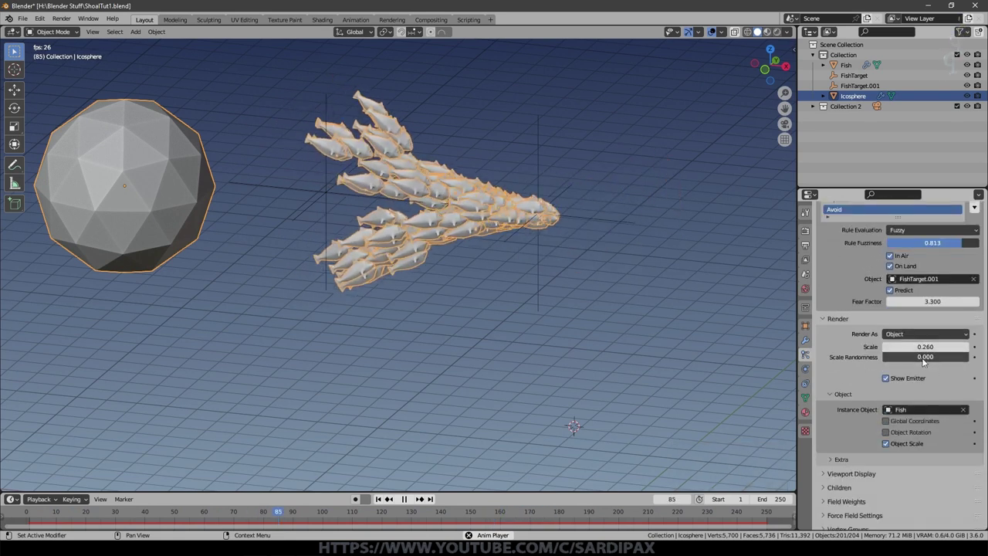
{"action": "left_click", "coordinate": [979, 210]}
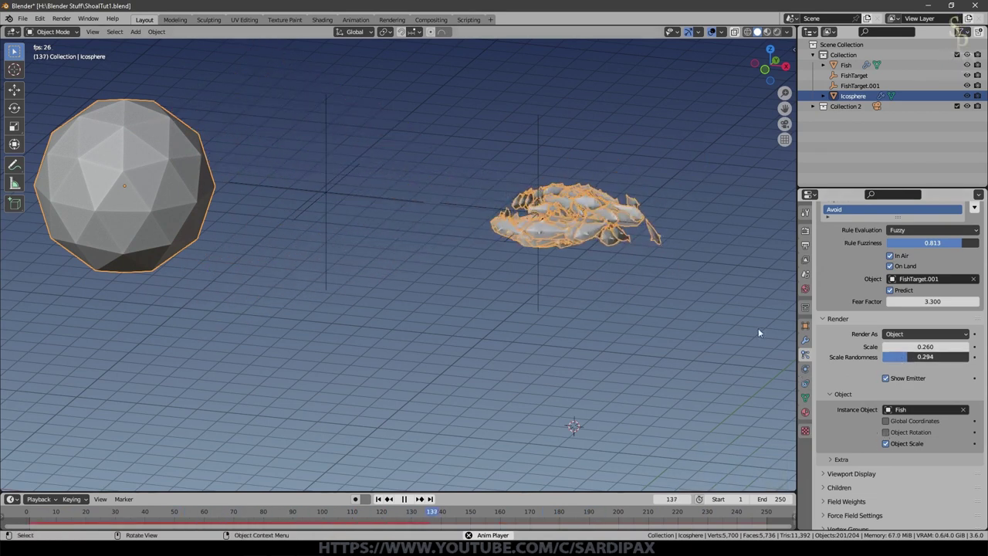
{"action": "scroll", "scroll_direction": "up", "scroll_amount": 3}
- Switch the viewport to solid shading and orbit around the schooling shoal
{"action": "middle_click", "coordinate": [980, 209]}
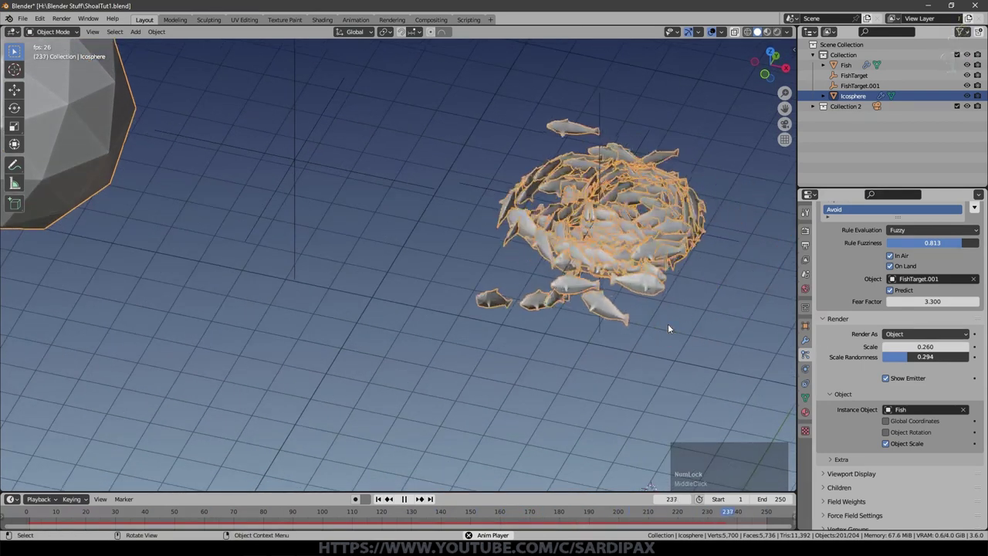
{"action": "scroll", "scroll_direction": "up", "scroll_amount": 3}
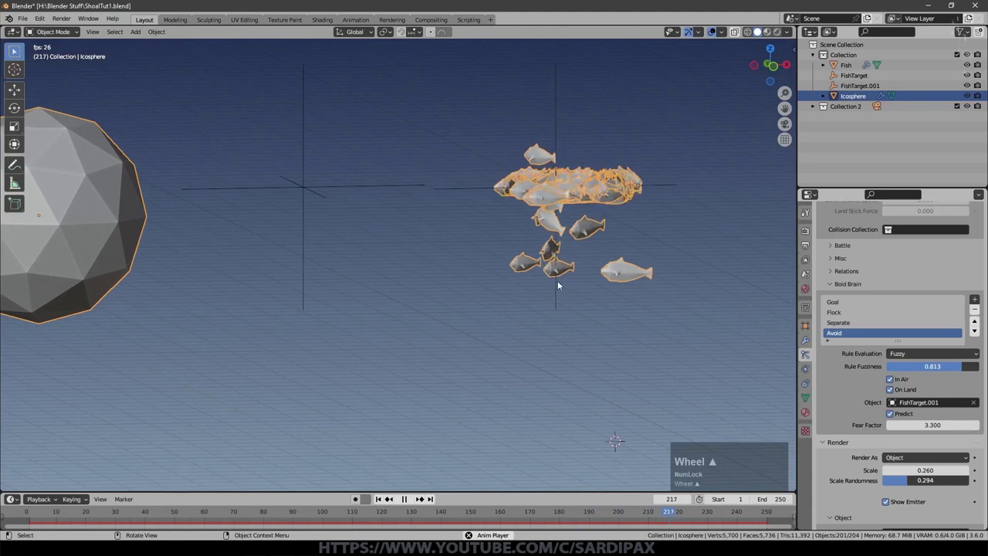
{"action": "scroll", "scroll_direction": "down", "scroll_amount": 3}
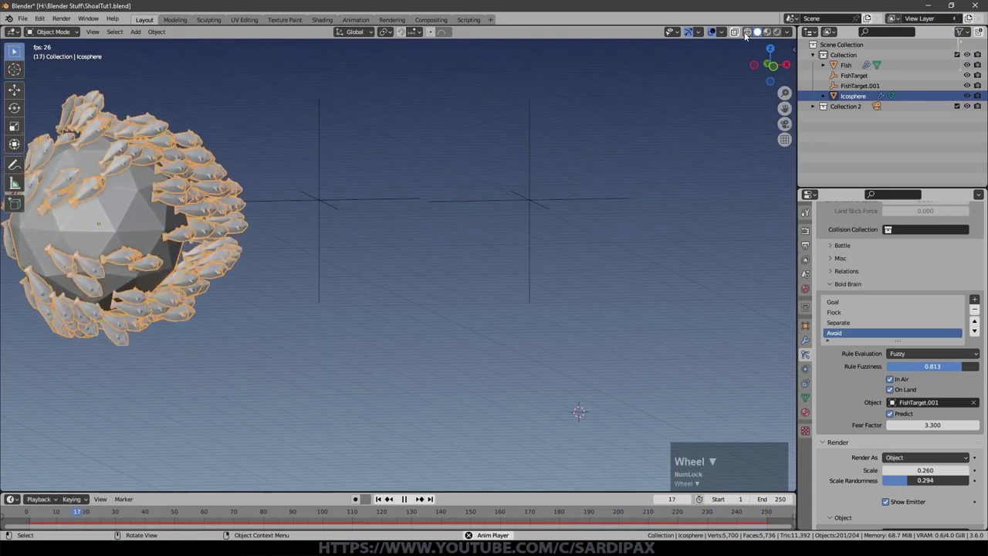
{"action": "left_click", "coordinate": [715, 31]}
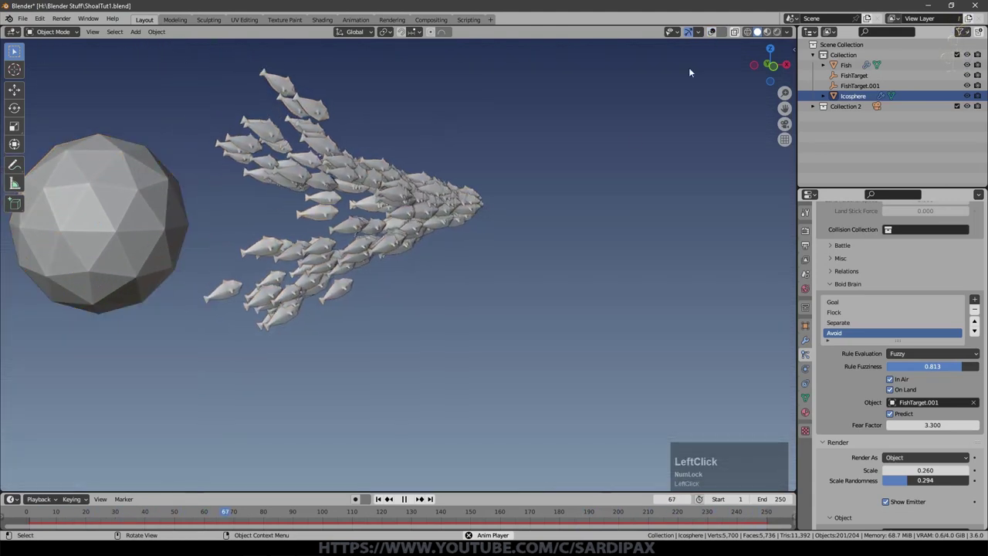
{"action": "middle_click", "coordinate": [533, 271]}
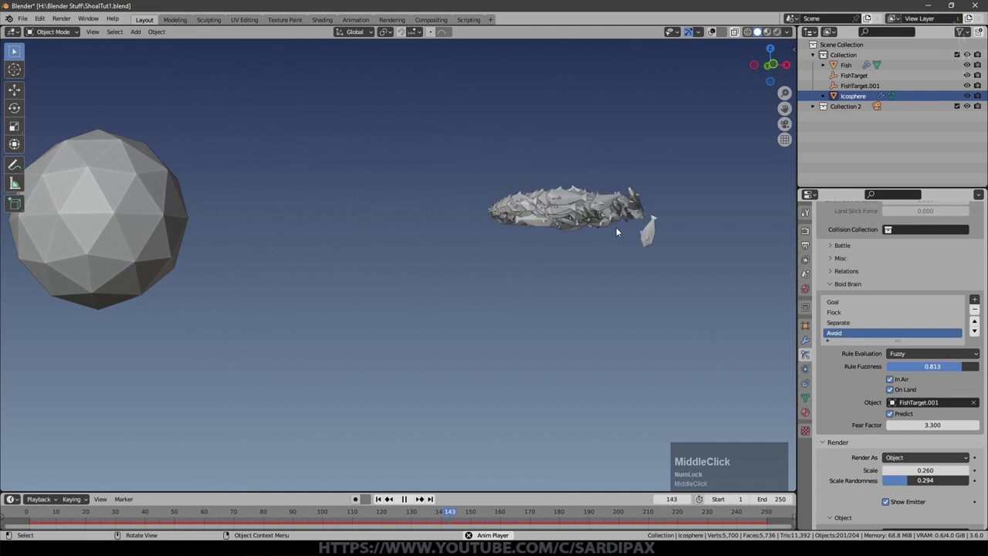
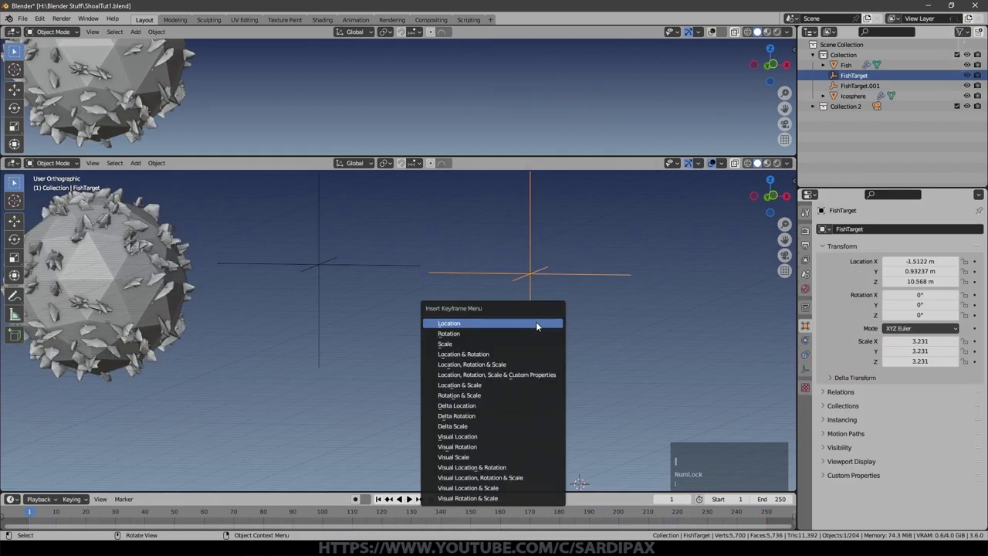
- Keyframe FishTarget's location at frame 1 and show its X Location curve in a Graph Editor
{"action": "left_click", "coordinate": [539, 322]}
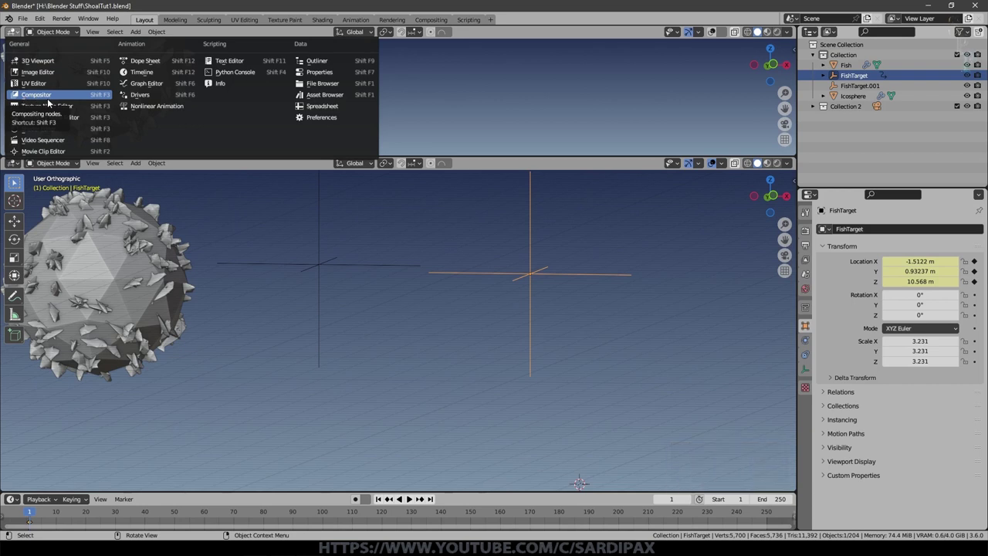
{"action": "left_click", "coordinate": [147, 87]}
{"action": "scroll", "scroll_direction": "down", "scroll_amount": 3}
{"action": "left_click", "coordinate": [11, 74]}
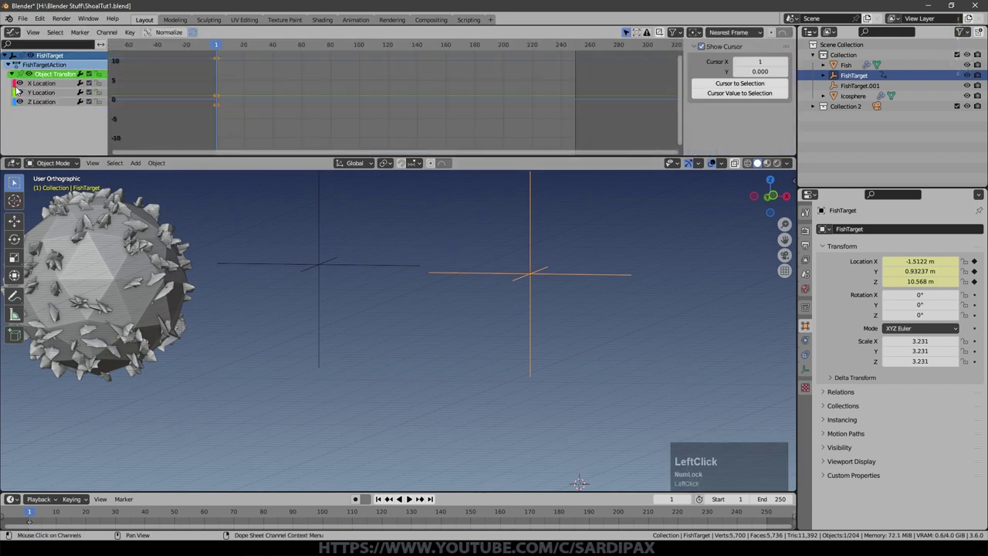
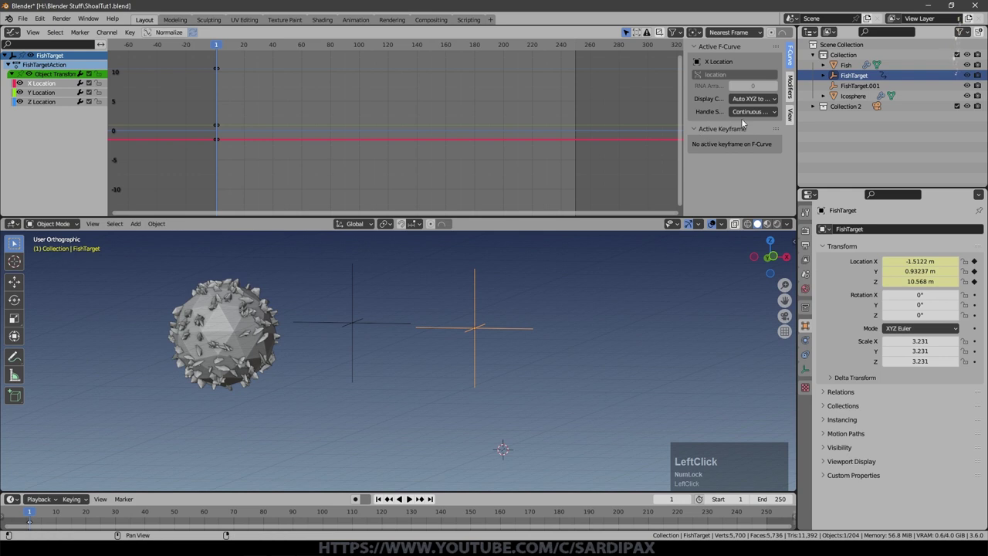
- Add a Noise modifier (scale 103.8, strength 41.2) to the X Location curve and play from top view
{"action": "left_click", "coordinate": [794, 92]}
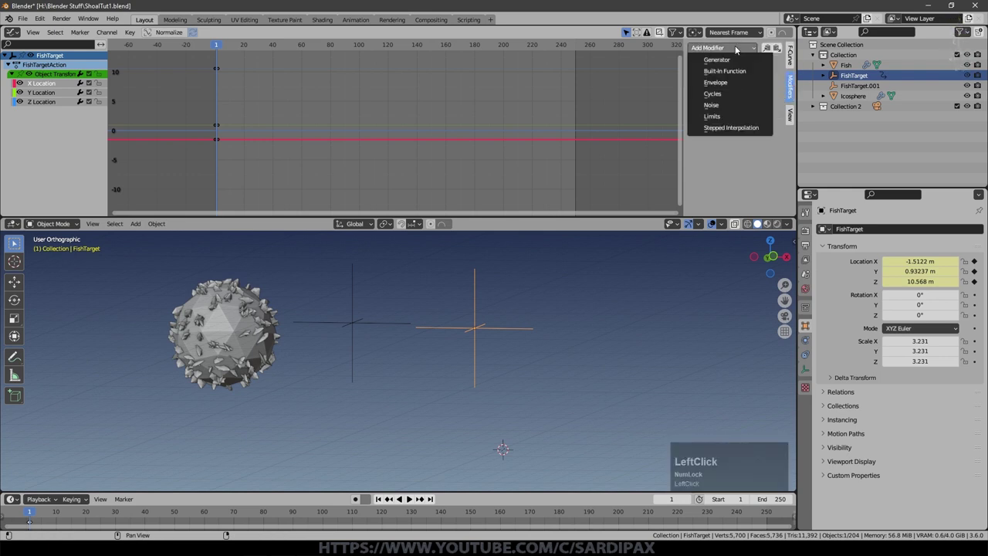
{"action": "left_click", "coordinate": [736, 109]}
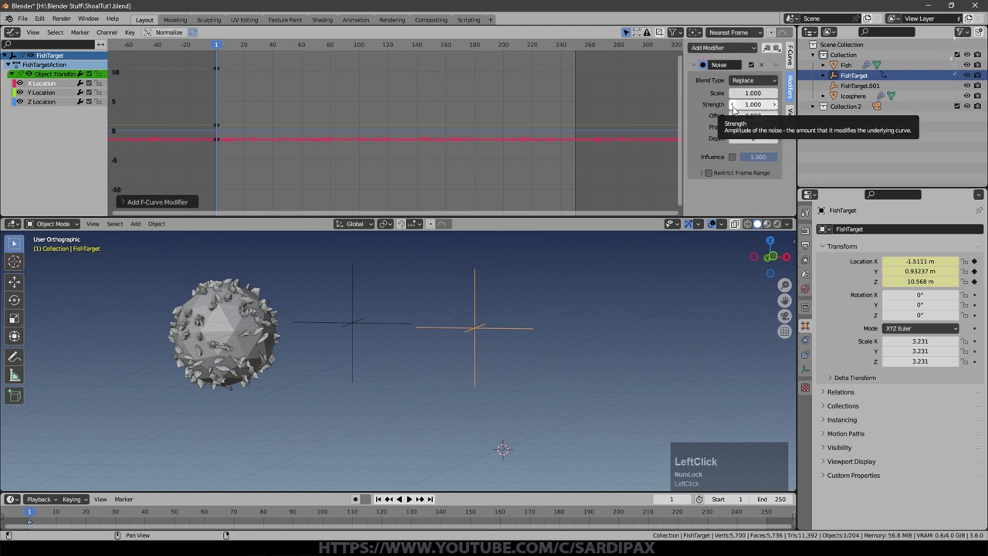
{"action": "key", "text": "space"}
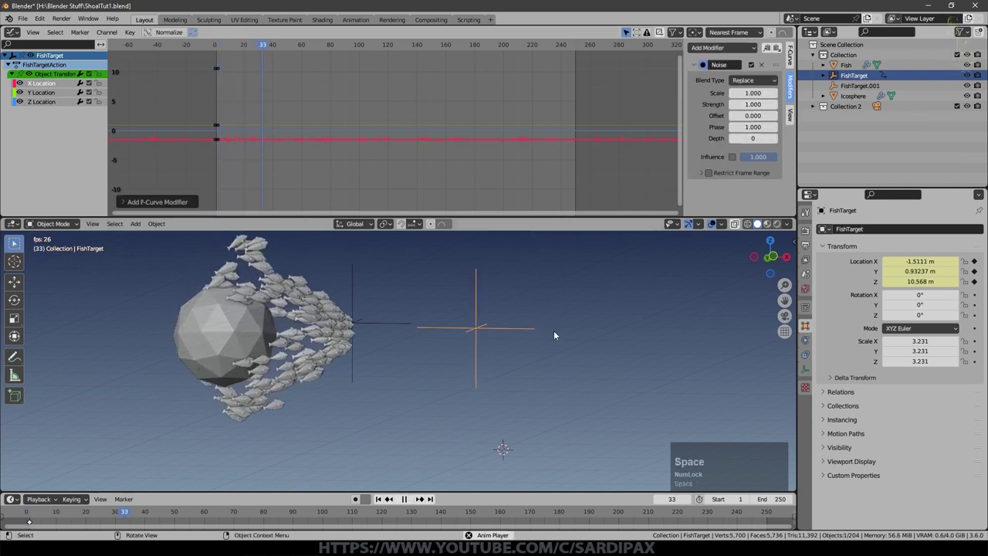
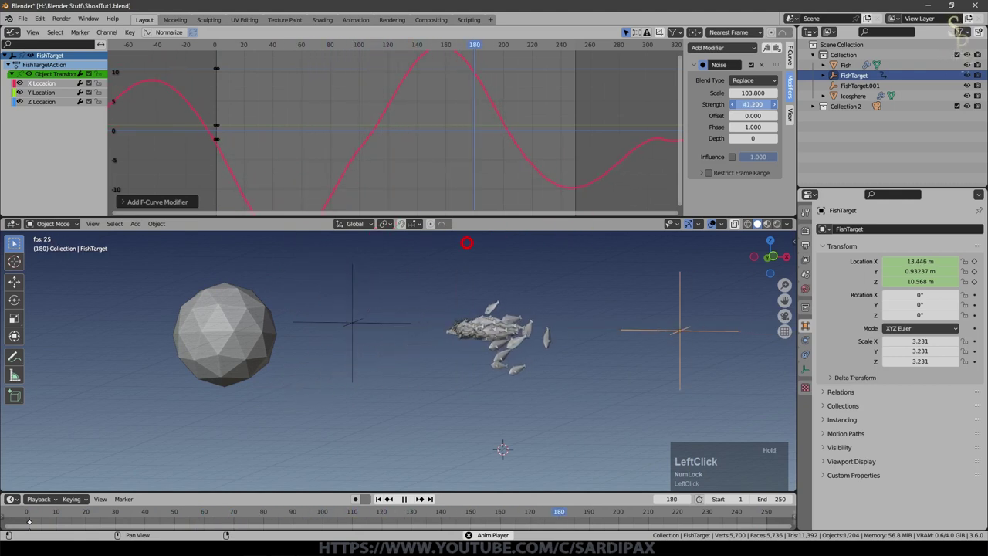
{"action": "key", "text": "KP_7"}
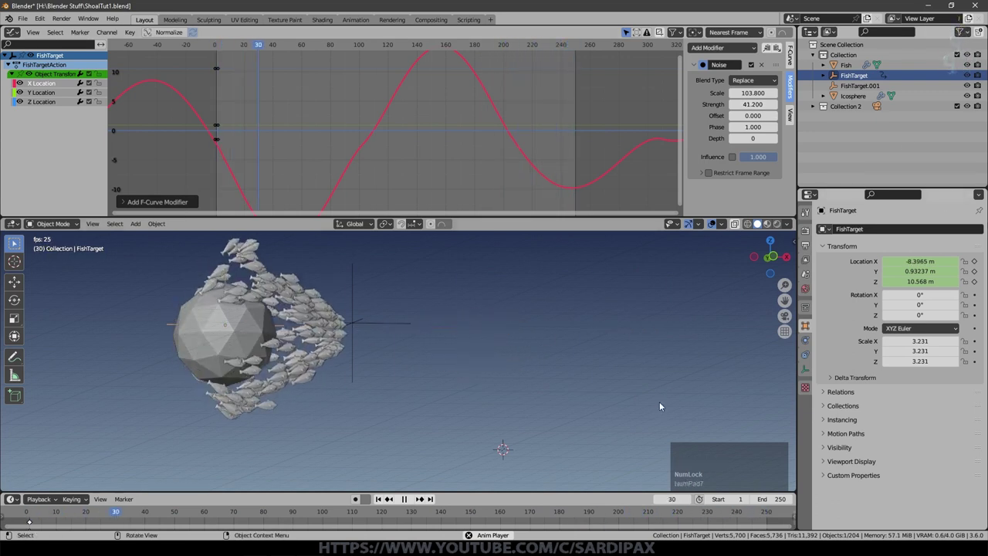
{"action": "key", "text": "KP_7"}
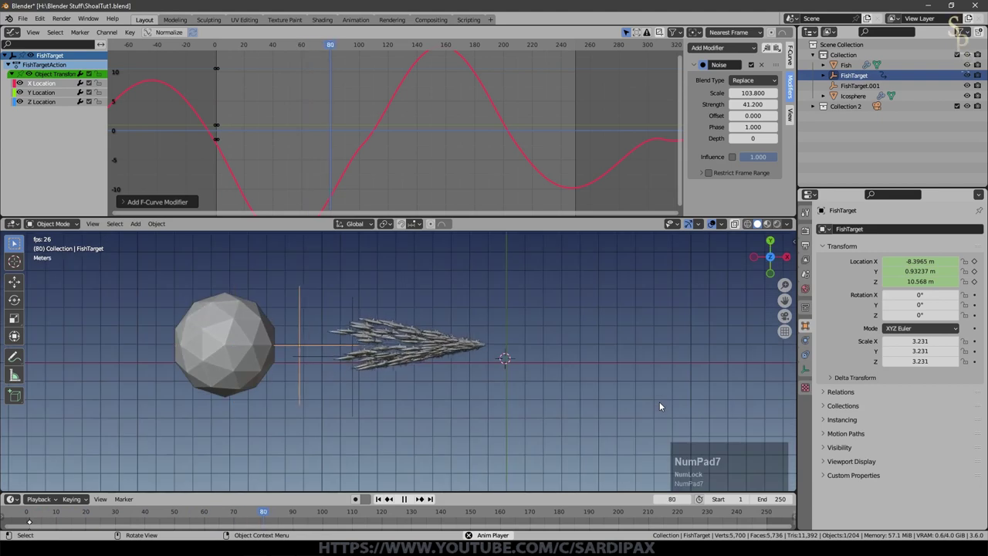
{"action": "scroll", "scroll_direction": "down", "scroll_amount": 3}
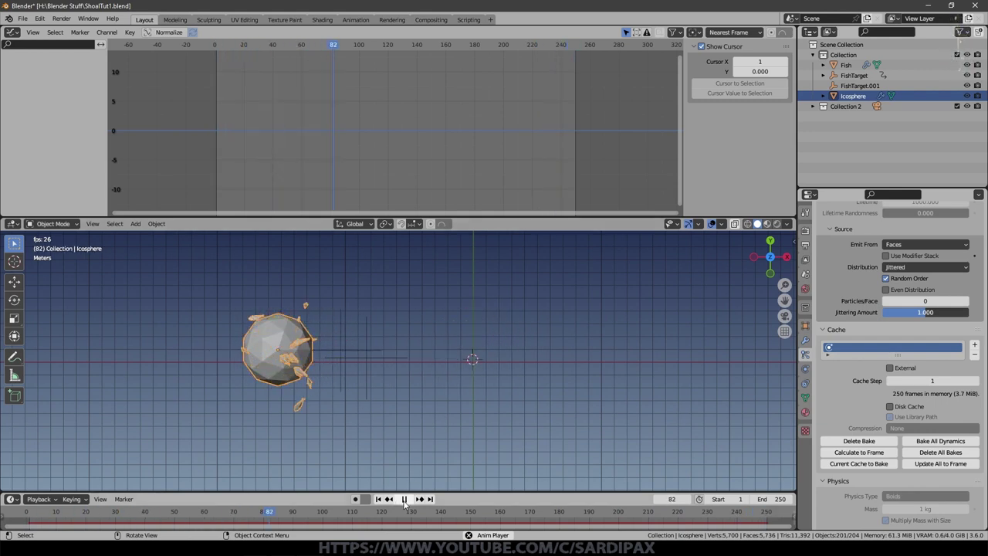
- Lower FishTarget's Noise strength to 20.3 and play to see the gentler wandering
{"action": "left_click", "coordinate": [407, 502]}
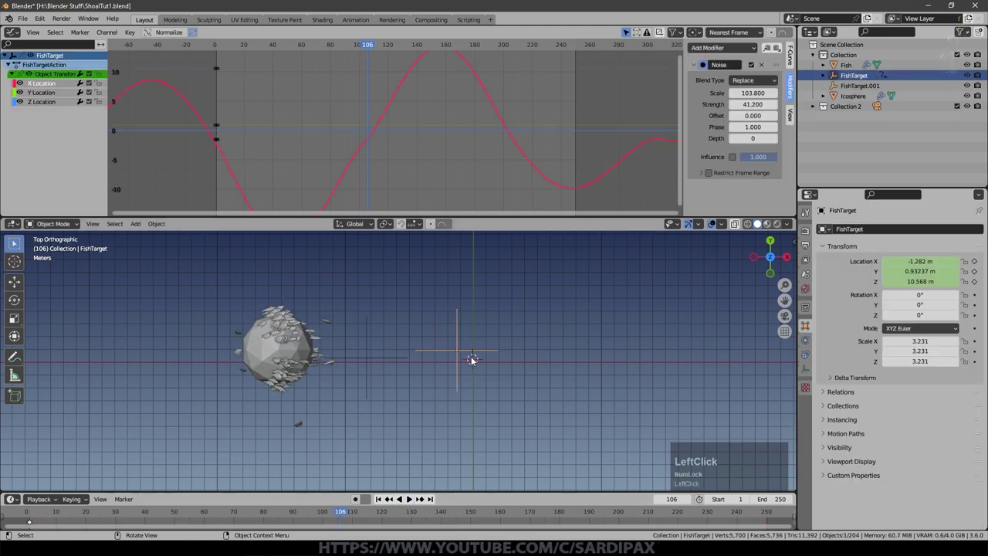
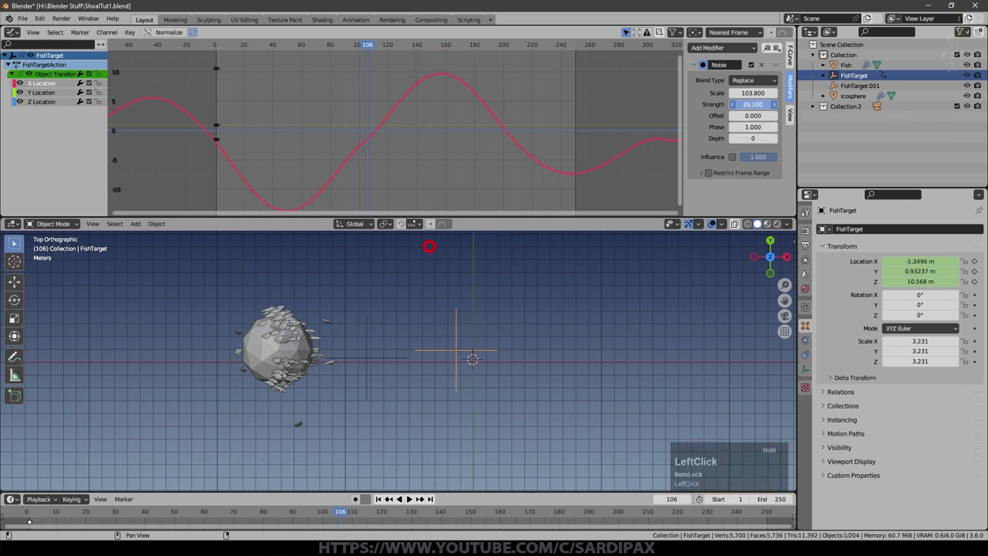
{"action": "key", "text": "space"}
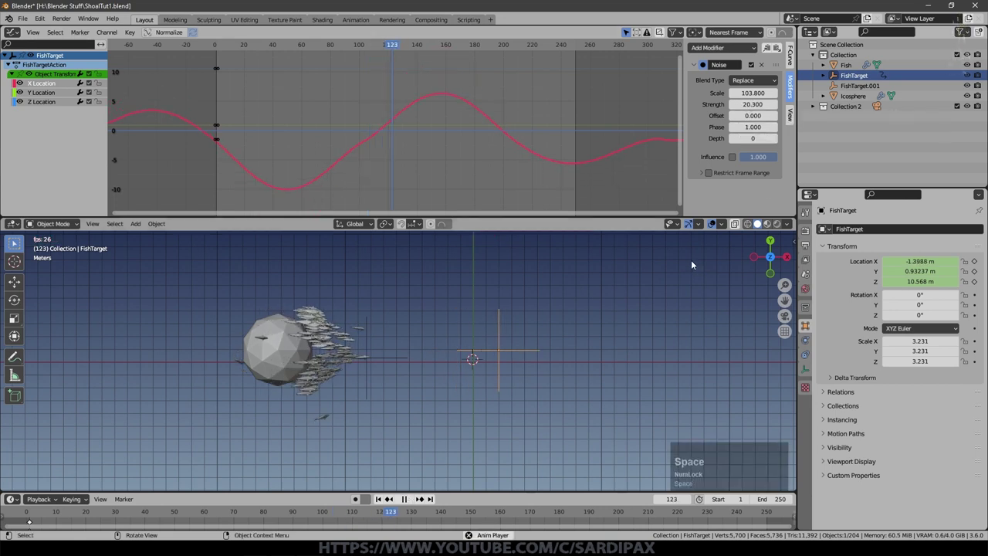
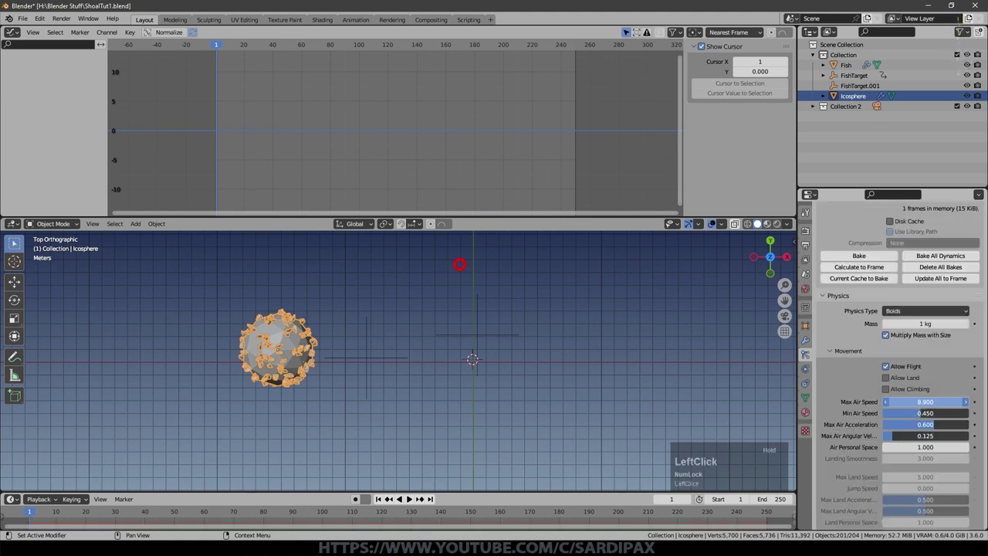
- Bake the 250-frame boid simulation with Max Air Speed 8.8 and play it back
{"action": "scroll", "scroll_direction": "up", "scroll_amount": 3}
{"action": "left_click", "coordinate": [860, 358]}
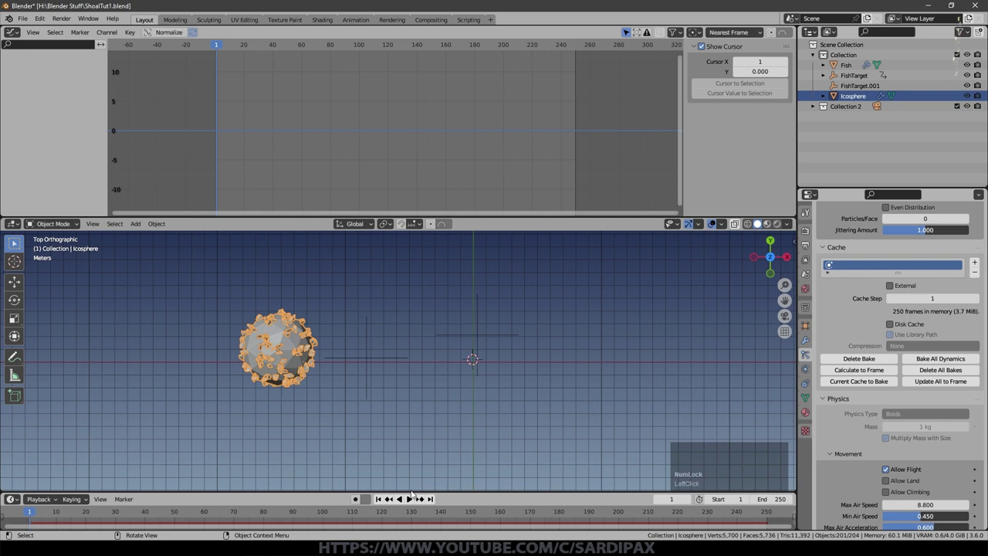
{"action": "left_click", "coordinate": [411, 499]}
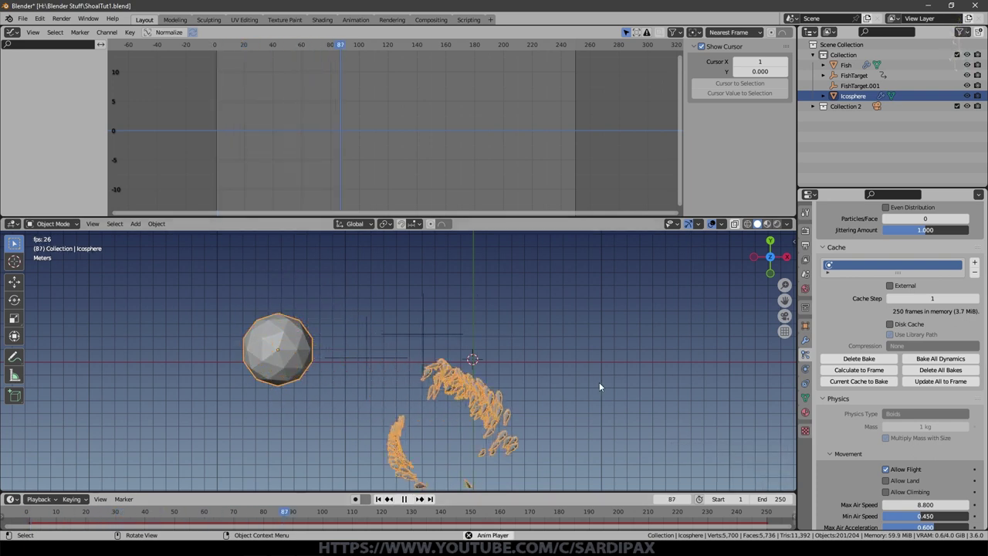
{"action": "left_click", "coordinate": [715, 222]}
{"action": "middle_click", "coordinate": [568, 344]}
{"action": "key", "text": "KP_1"}
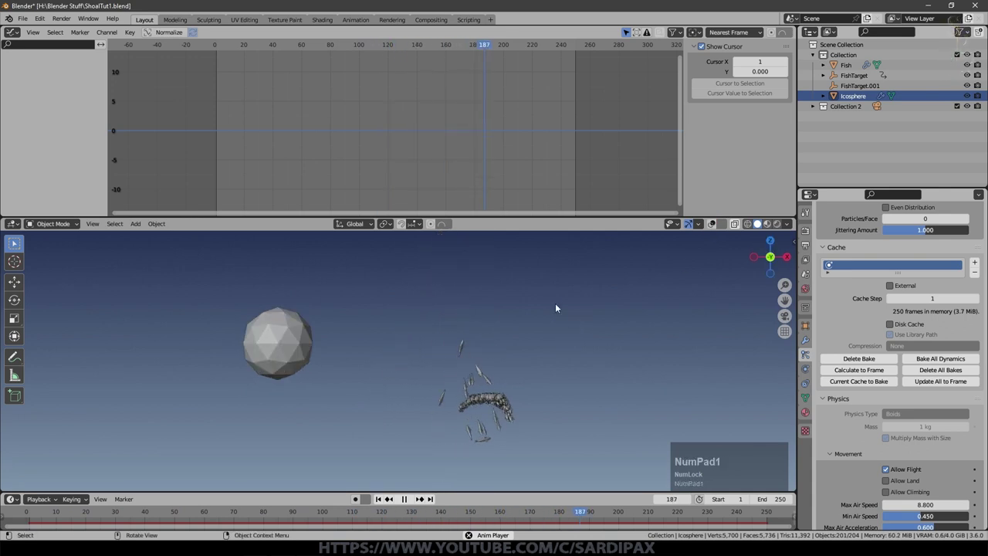
- Rewind to frame 1 and select FishTarget.001 to view its transforms
{"action": "scroll", "scroll_direction": "down", "scroll_amount": 3}
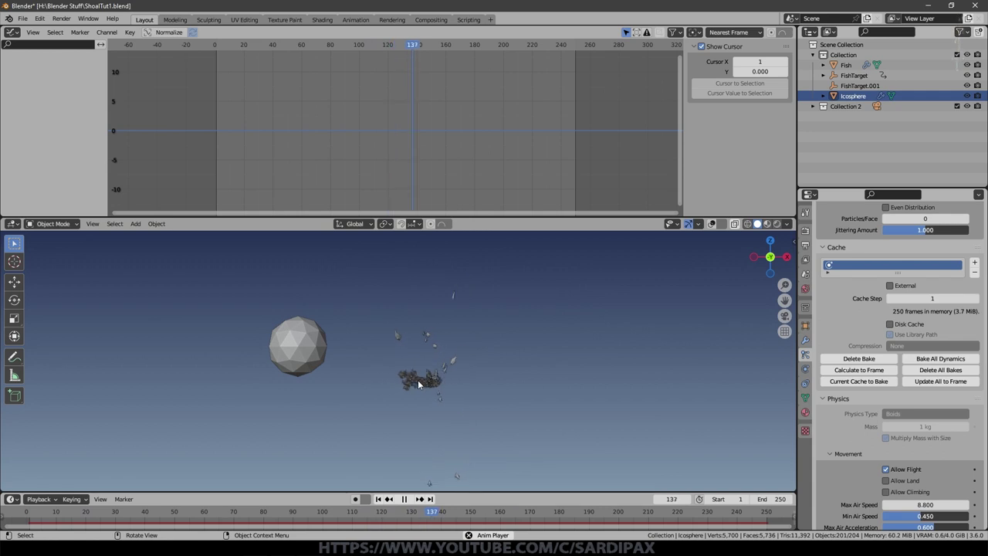
{"action": "left_click", "coordinate": [485, 419]}
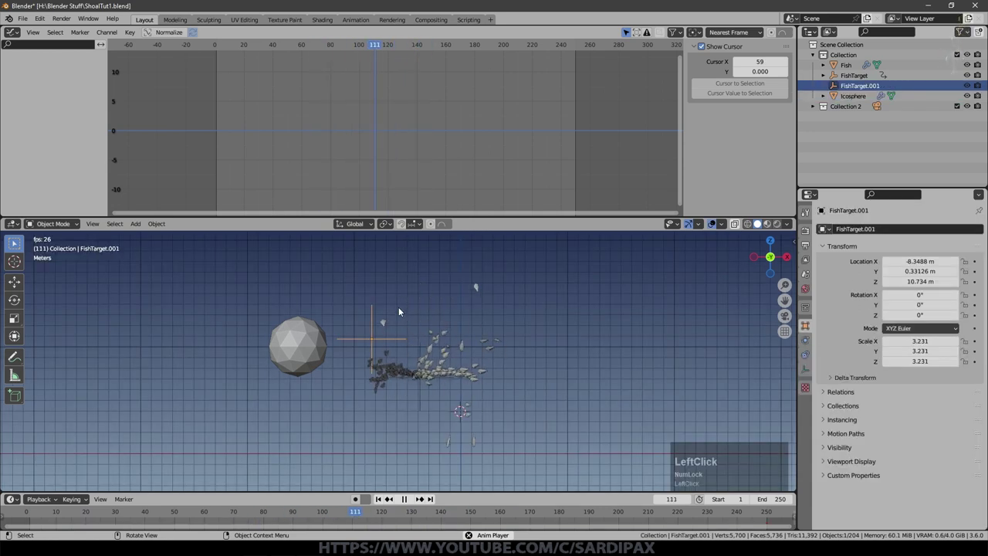
{"action": "left_click", "coordinate": [392, 502]}
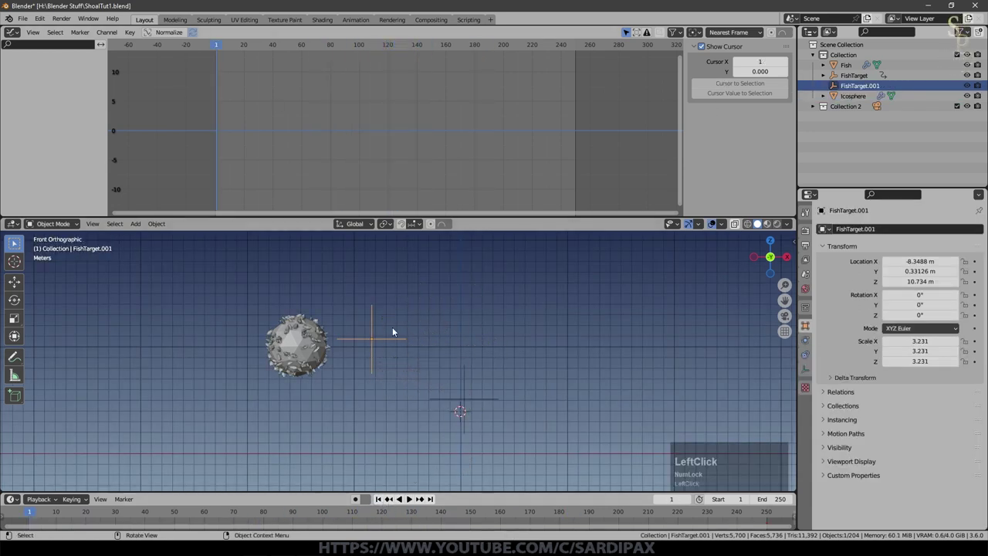
- Give FishTarget.001's X Location Noise modifier phase -195.7 and check the playback
{"action": "left_click", "coordinate": [396, 331]}
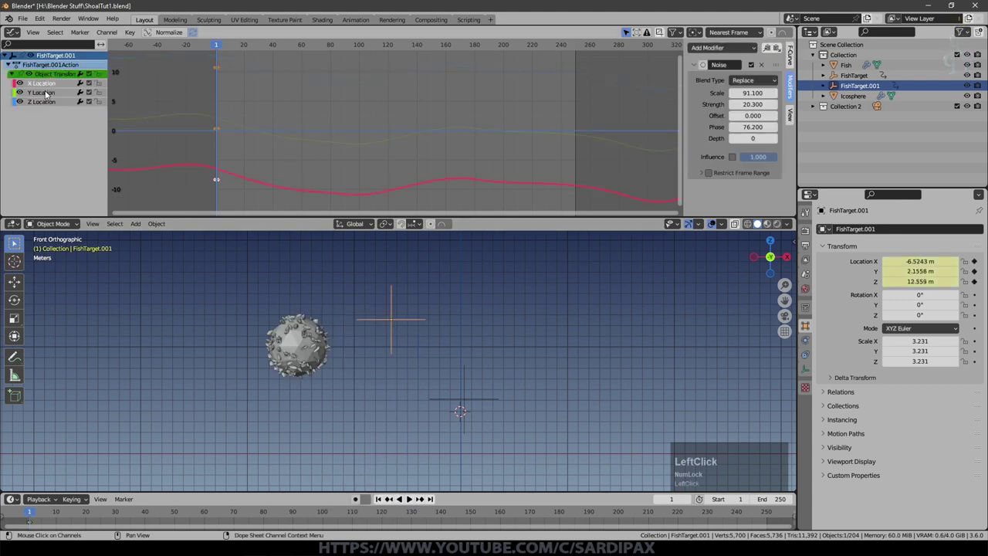
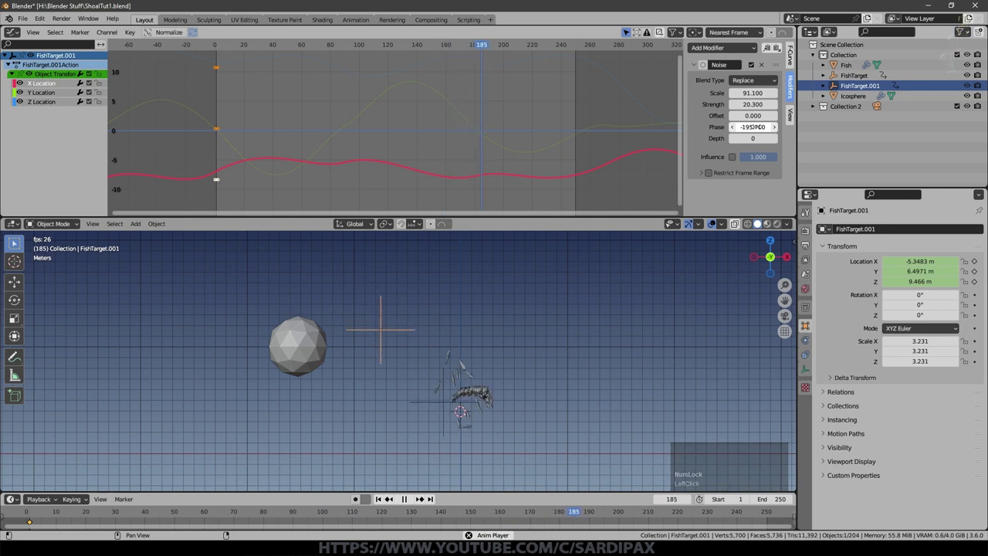
{"action": "left_click", "coordinate": [406, 501]}
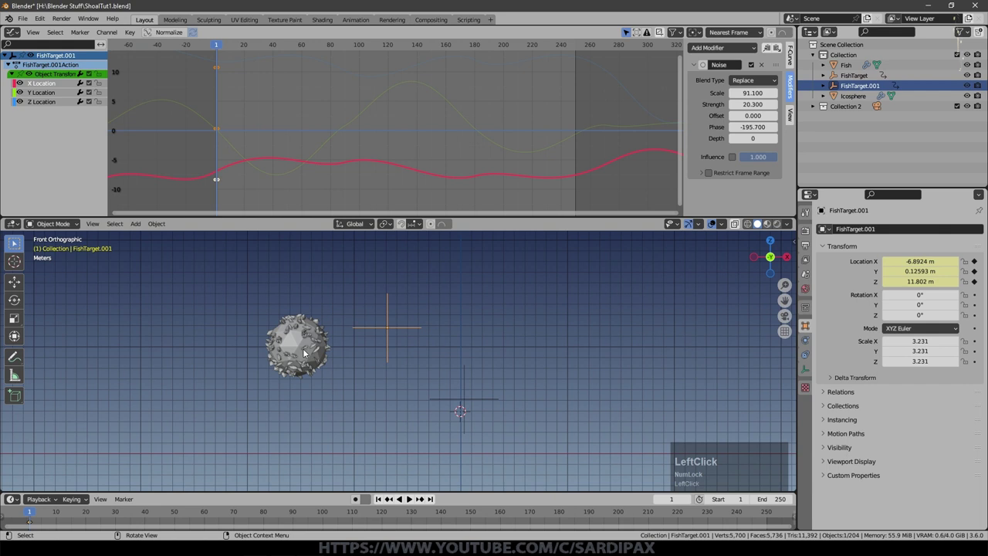
{"action": "scroll", "scroll_direction": "down", "scroll_amount": 3}
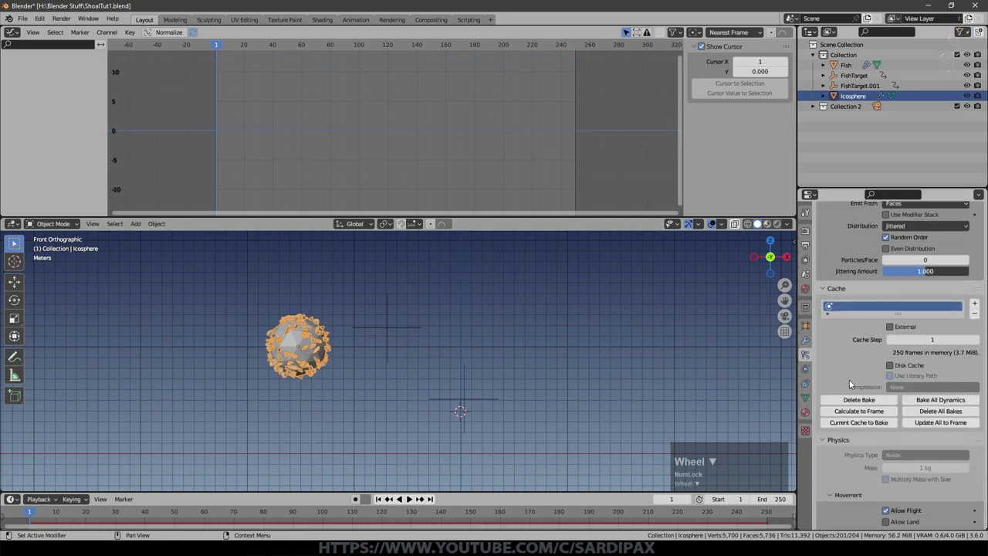
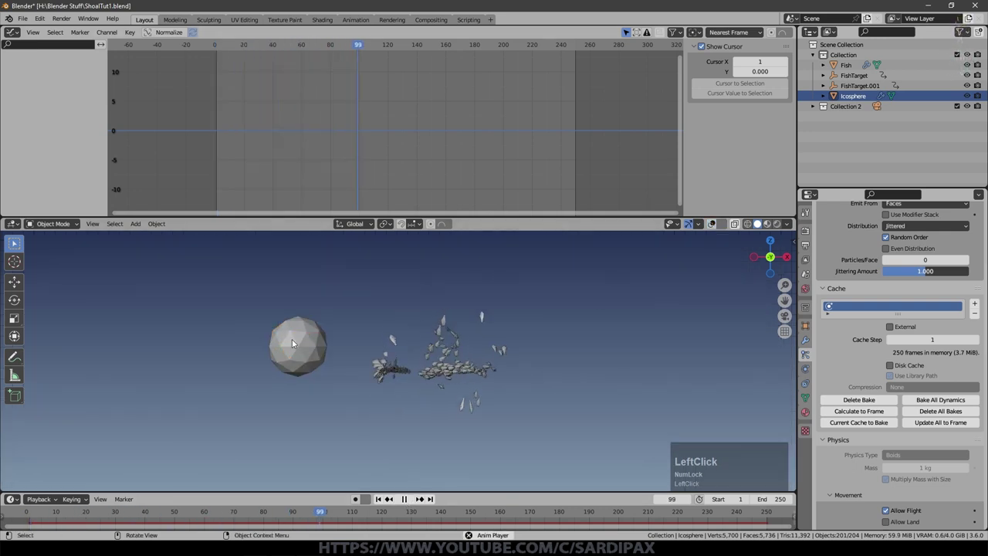
- Turn off Show Emitter on the icosphere's particle system while the shoal keeps playing
{"action": "scroll", "scroll_direction": "down", "scroll_amount": 3}
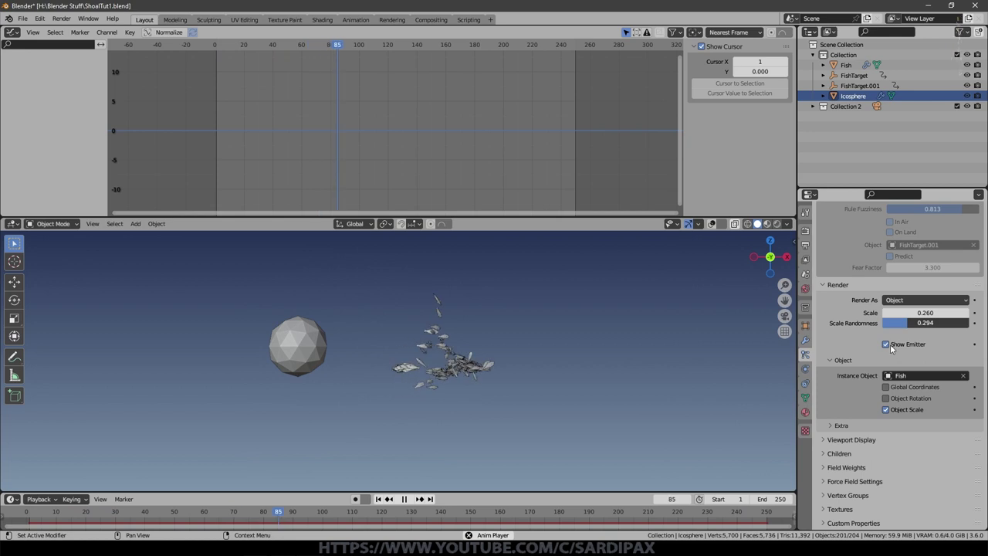
{"action": "left_click", "coordinate": [894, 348]}
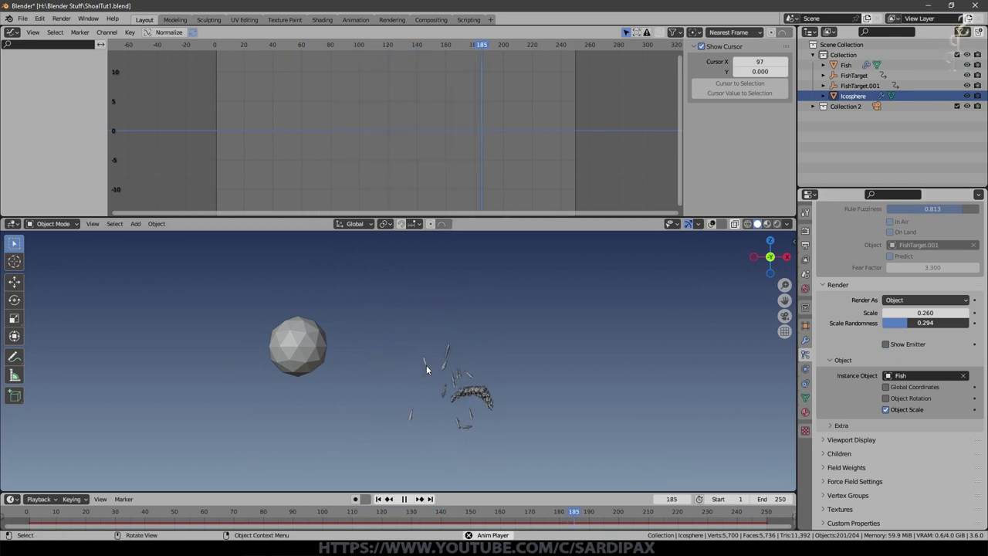
{"action": "middle_click", "coordinate": [568, 374]}
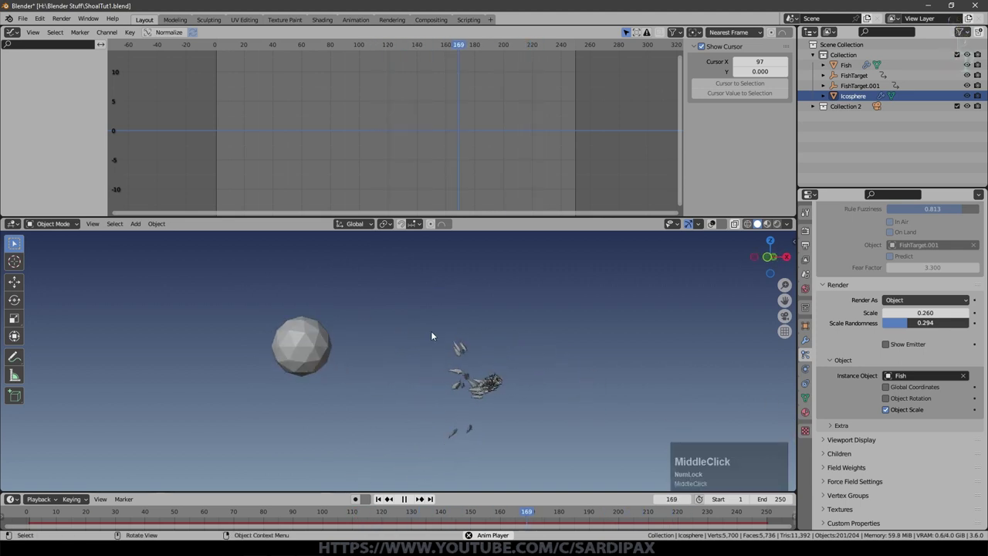
{"action": "scroll", "scroll_direction": "down", "scroll_amount": 3}
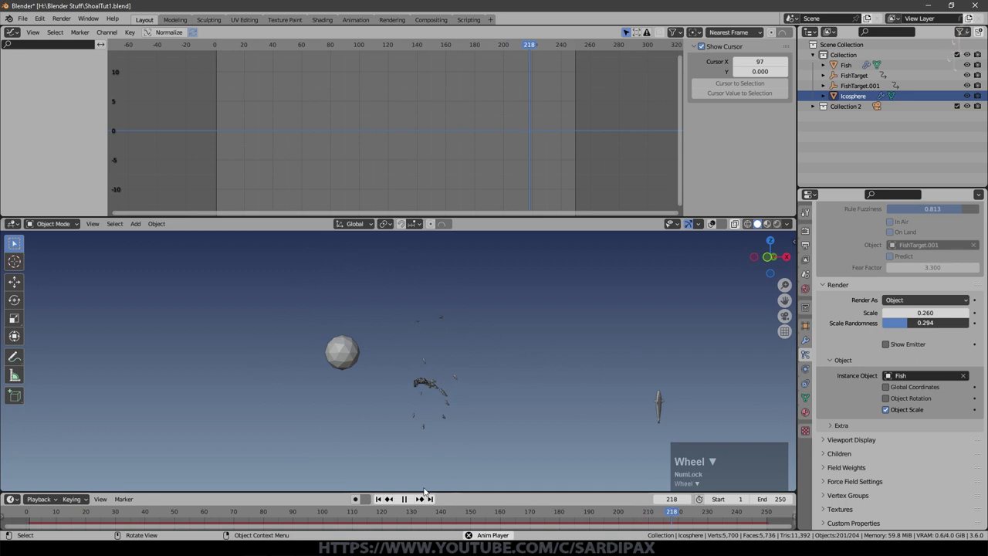
- Duplicate the icosphere up and left and play to watch both shoals
{"action": "left_click", "coordinate": [408, 502]}
{"action": "key", "text": "shift+d"}
{"action": "left_click", "coordinate": [649, 286]}
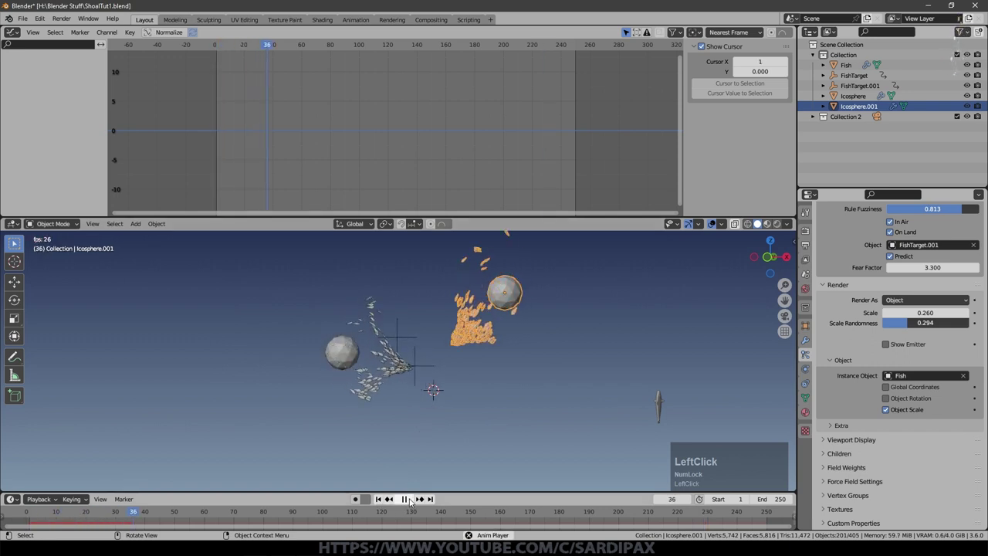
{"action": "middle_click", "coordinate": [514, 387]}
{"action": "scroll", "scroll_direction": "down", "scroll_amount": 3}
{"action": "scroll", "scroll_direction": "up", "scroll_amount": 3}
{"action": "scroll", "scroll_direction": "down", "scroll_amount": 3}
{"action": "scroll", "scroll_direction": "up", "scroll_amount": 3}
- Make Icosphere.001's ParticleSettings single-user and point its Goal rule at FishTarget.001
{"action": "left_click", "coordinate": [410, 501]}
{"action": "scroll", "scroll_direction": "down", "scroll_amount": 3}
{"action": "scroll", "scroll_direction": "up", "scroll_amount": 3}
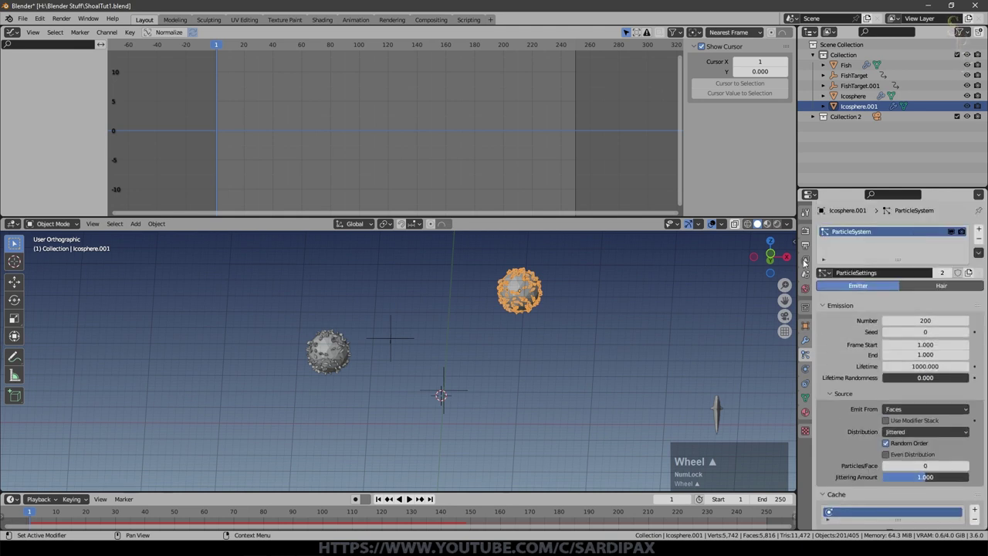
{"action": "left_click", "coordinate": [951, 272]}
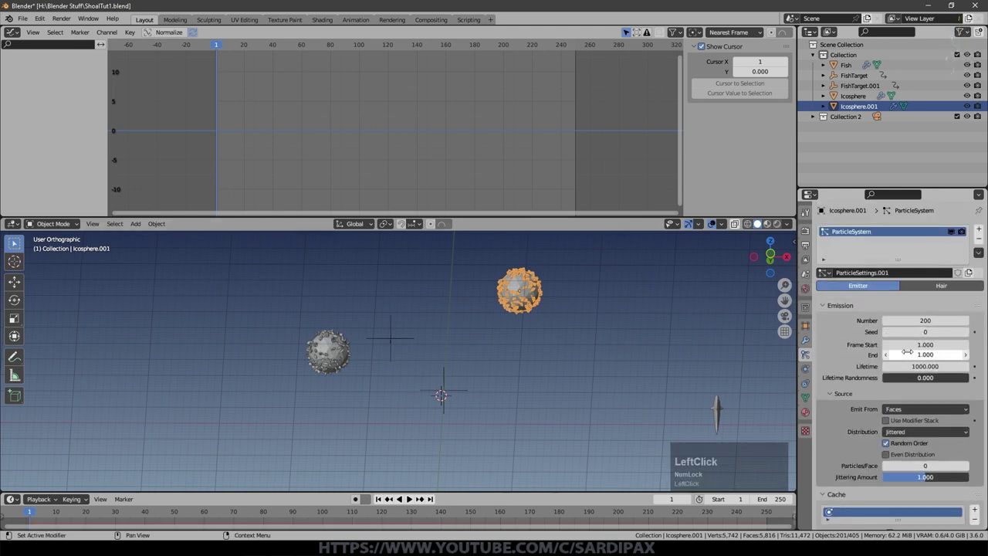
{"action": "scroll", "scroll_direction": "down", "scroll_amount": 3}
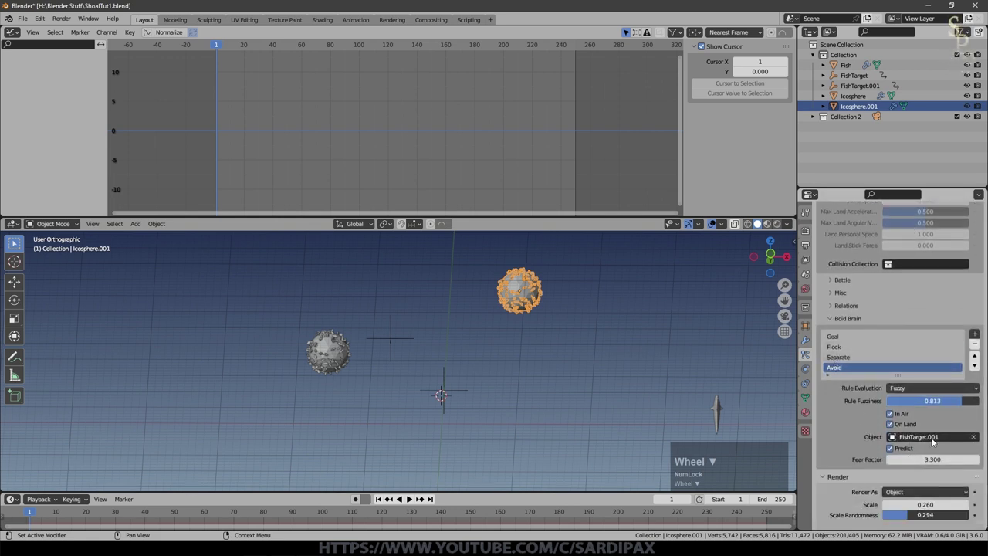
{"action": "left_click", "coordinate": [940, 439]}
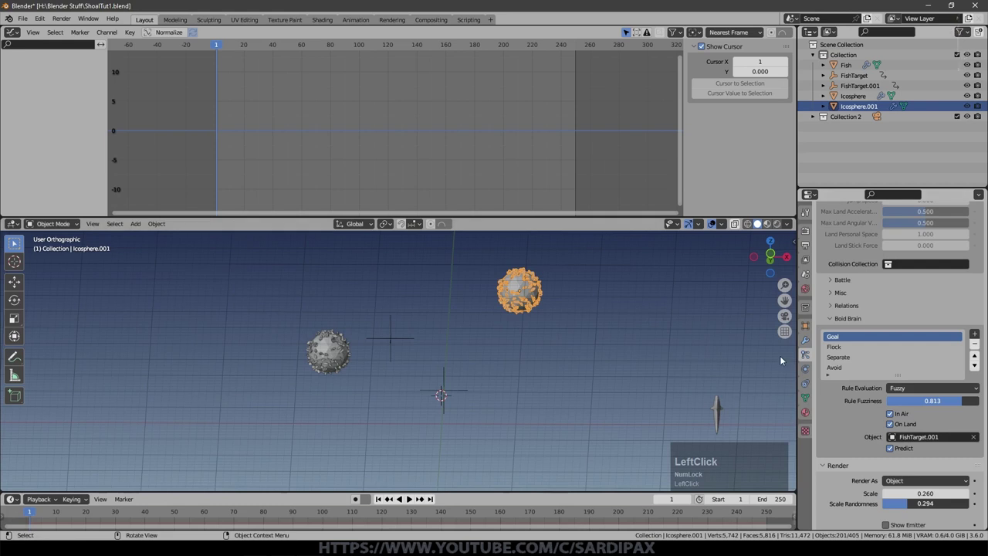
- Play the animation to compare the two independent shoals, then stop at frame 1
{"action": "left_click", "coordinate": [377, 500]}
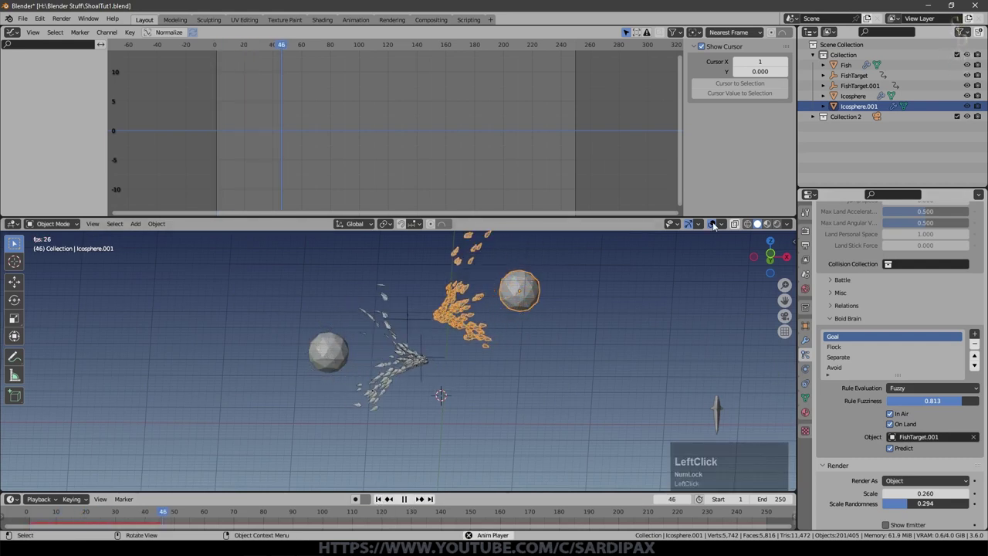
{"action": "middle_click", "coordinate": [546, 365]}
{"action": "scroll", "scroll_direction": "up", "scroll_amount": 3}
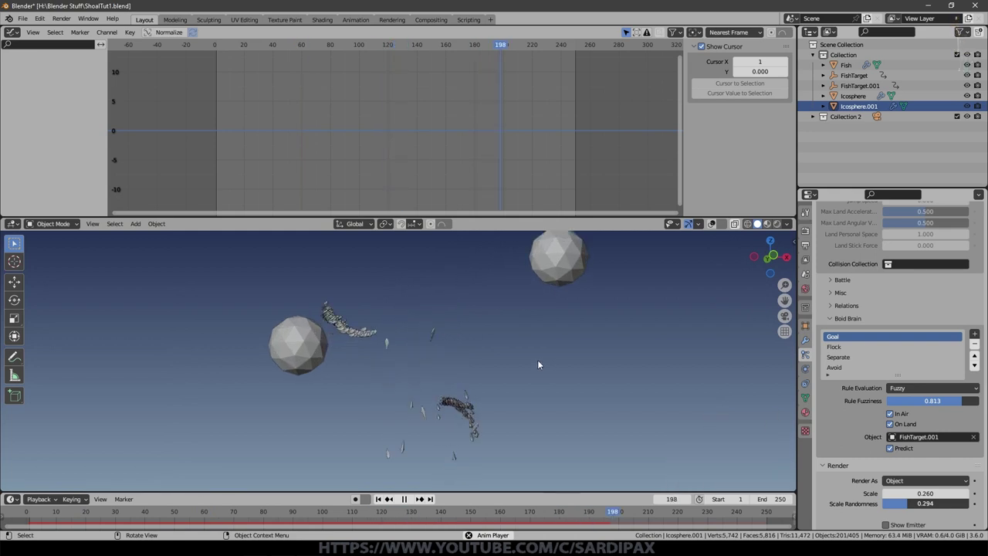
{"action": "left_click", "coordinate": [542, 363]}
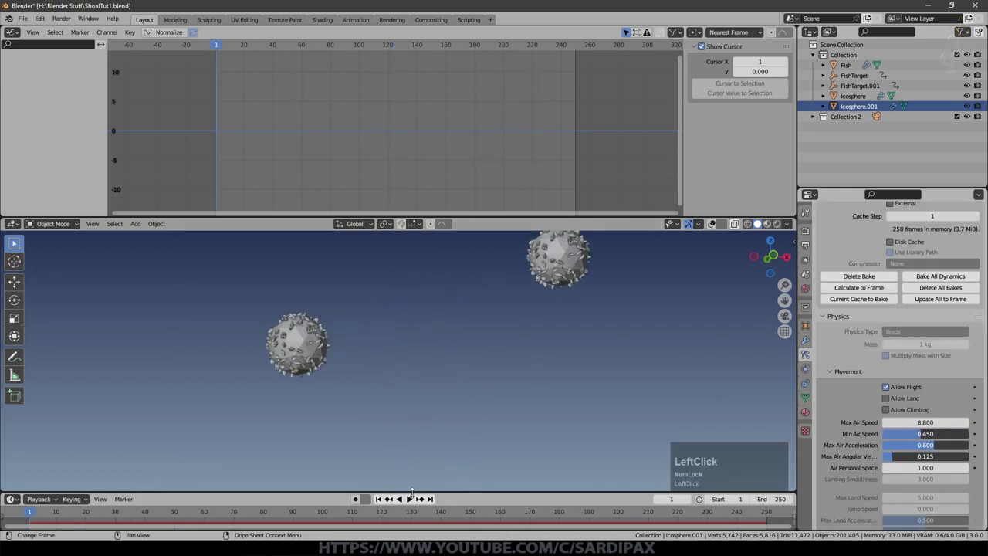
- Run a brief playback showing both shoals clustered around their icospheres
{"action": "left_click", "coordinate": [413, 497]}
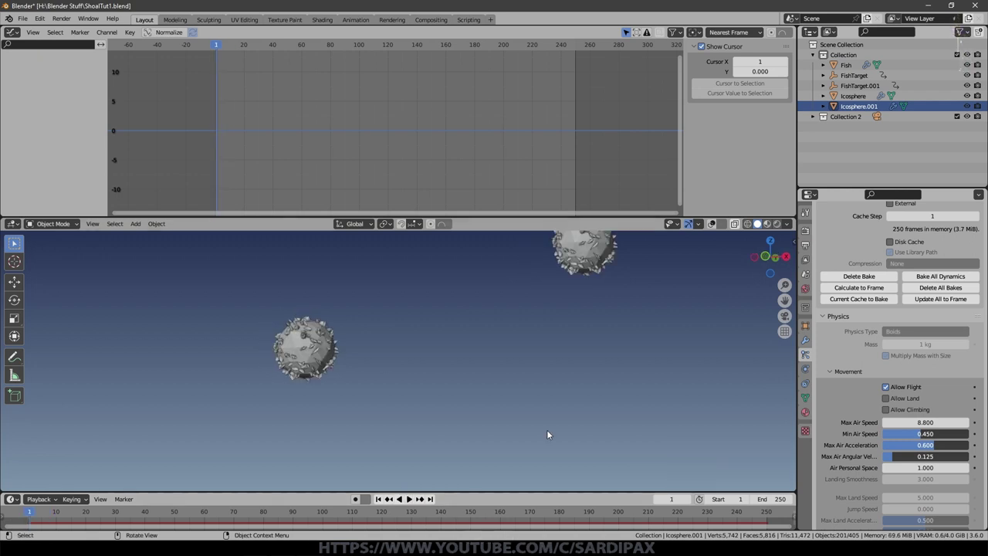
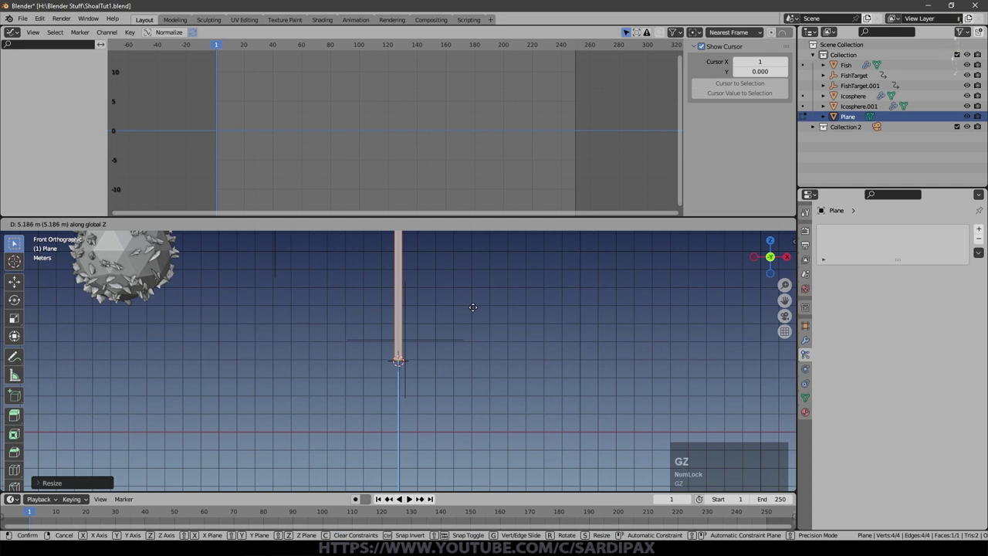
- Loop-cut the upright plane with Ctrl+R and taper its tip into a pointed grass blade
{"action": "scroll", "scroll_direction": "up", "scroll_amount": 3}
{"action": "key", "text": "g"}
{"action": "key", "text": "z"}
{"action": "scroll", "scroll_direction": "up", "scroll_amount": 3}
{"action": "key", "text": "ctrl+r"}
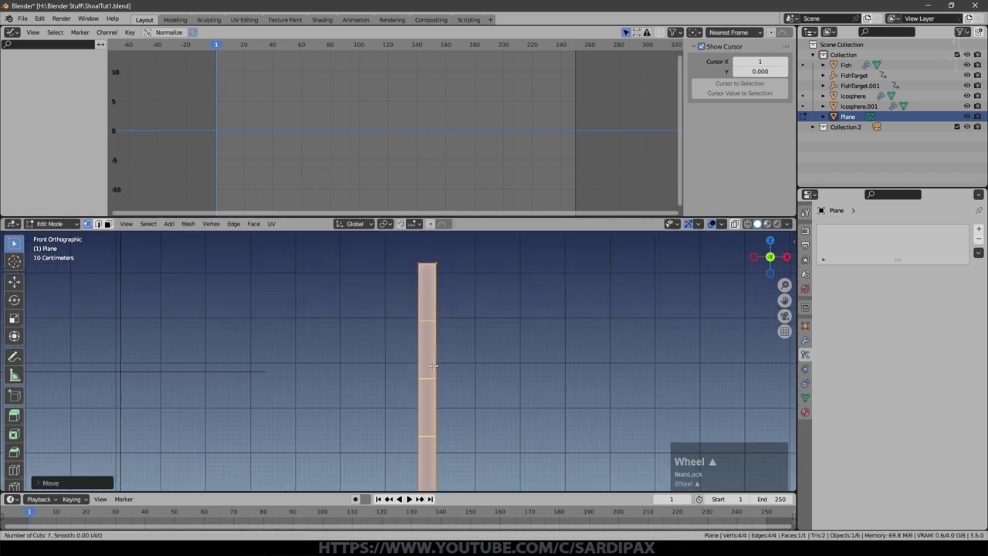
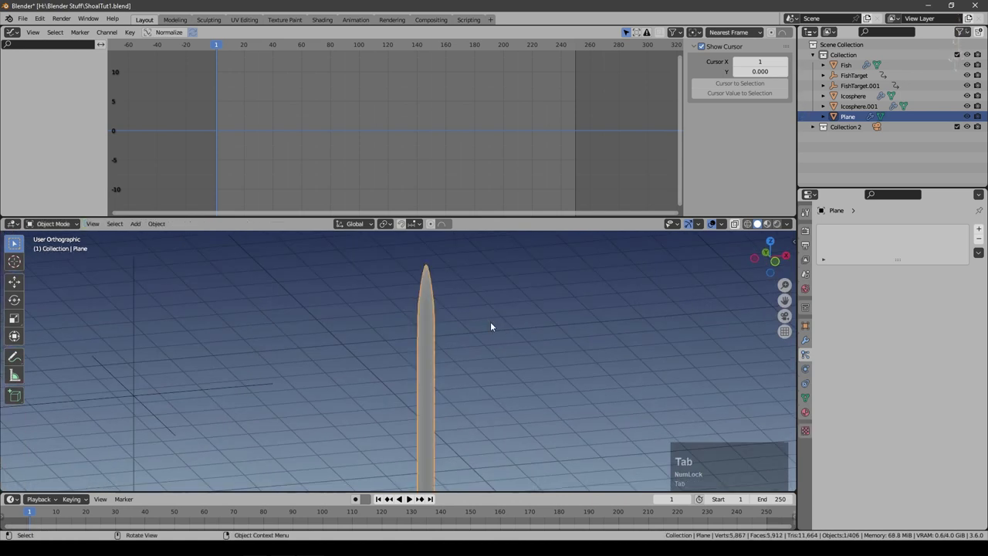
- Shade the blade smooth and stretch it much taller along Z
{"action": "right_click", "coordinate": [429, 320]}
{"action": "left_click", "coordinate": [429, 320]}
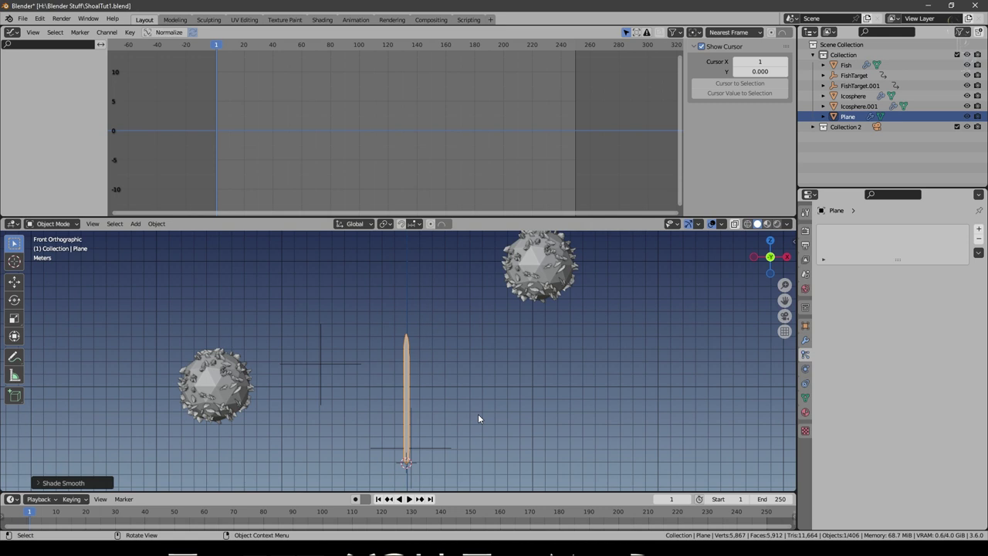
{"action": "key", "text": "s"}
{"action": "key", "text": "z"}
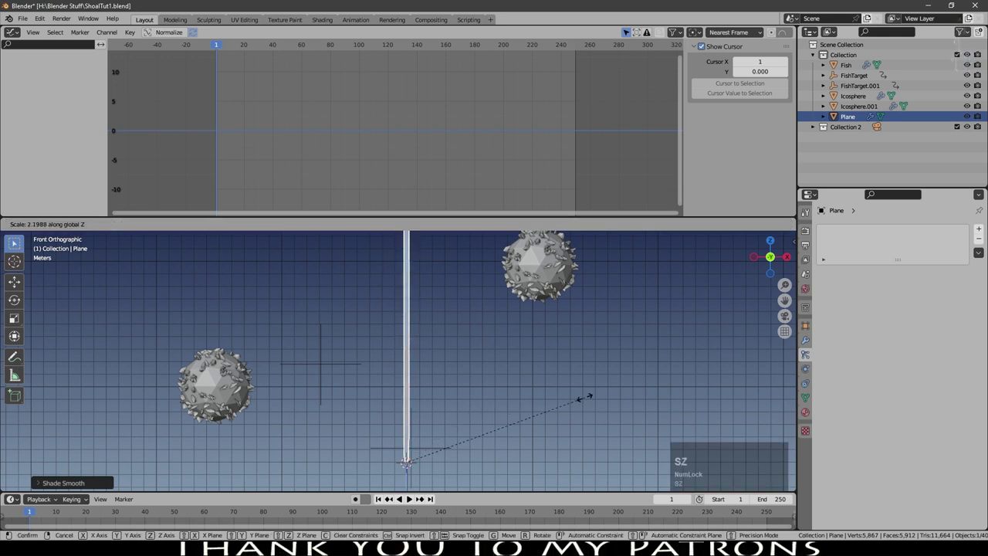
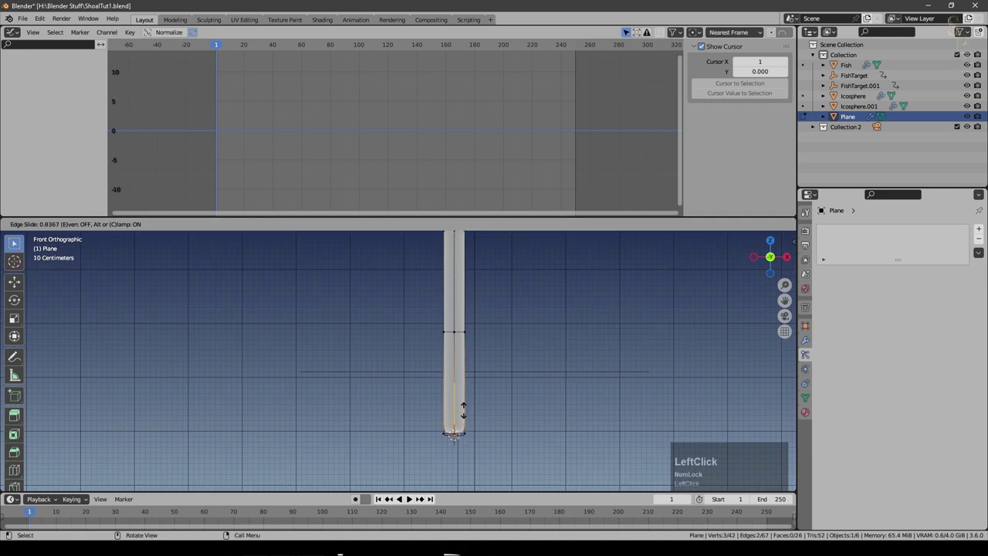
{"action": "key", "text": "Tab"}
{"action": "scroll", "scroll_direction": "down", "scroll_amount": 3}
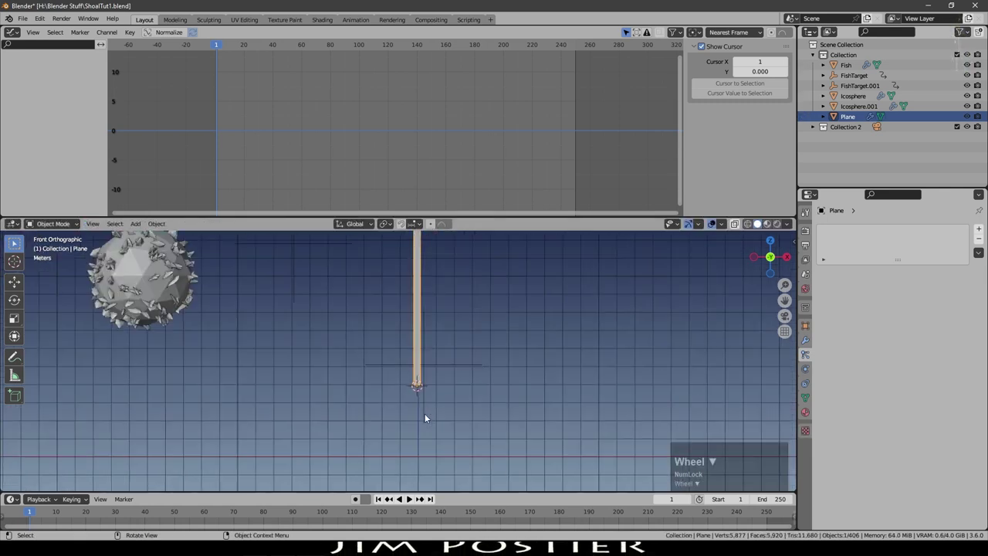
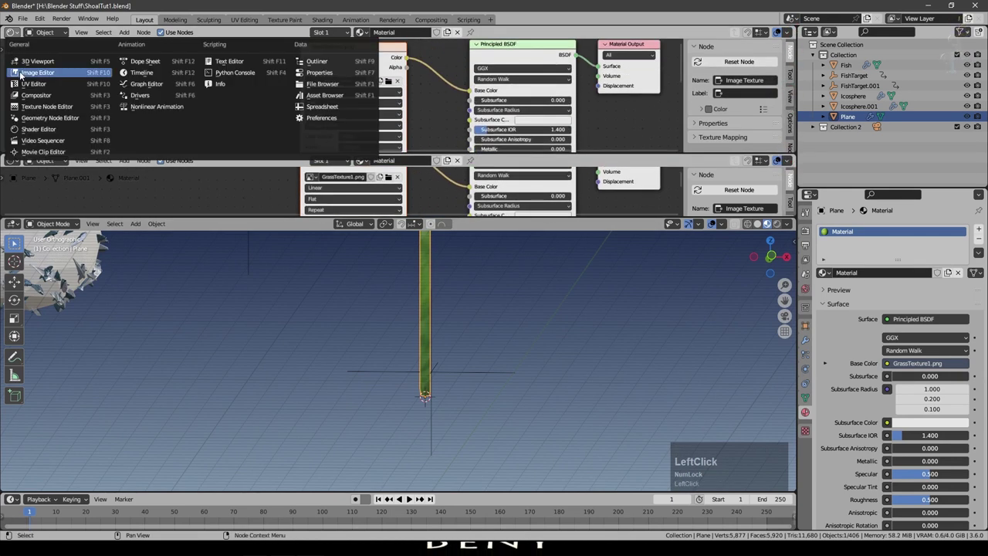
- Check the blade's UVs and add a Translucent BSDF node to the grass material
{"action": "scroll", "scroll_direction": "down", "scroll_amount": 3}
{"action": "key", "text": "Tab"}
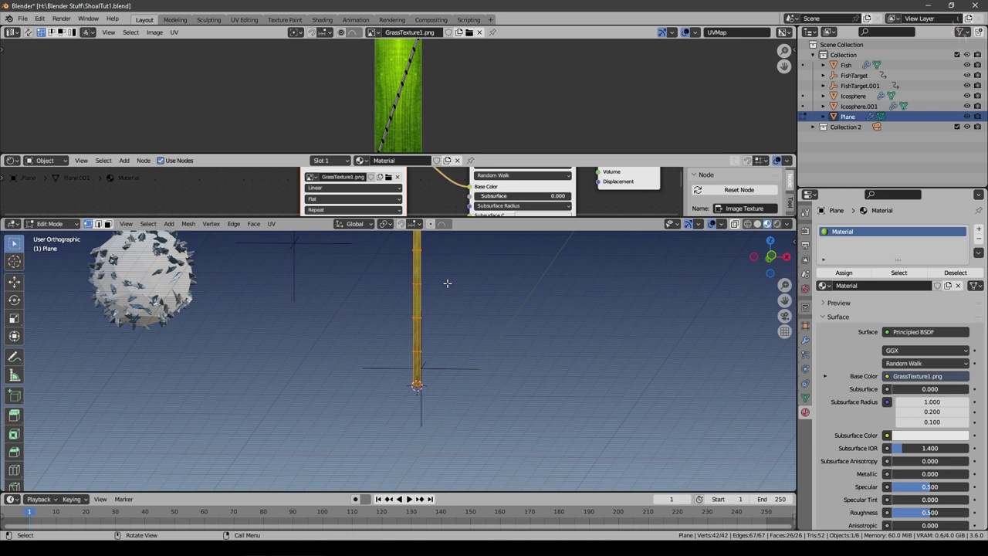
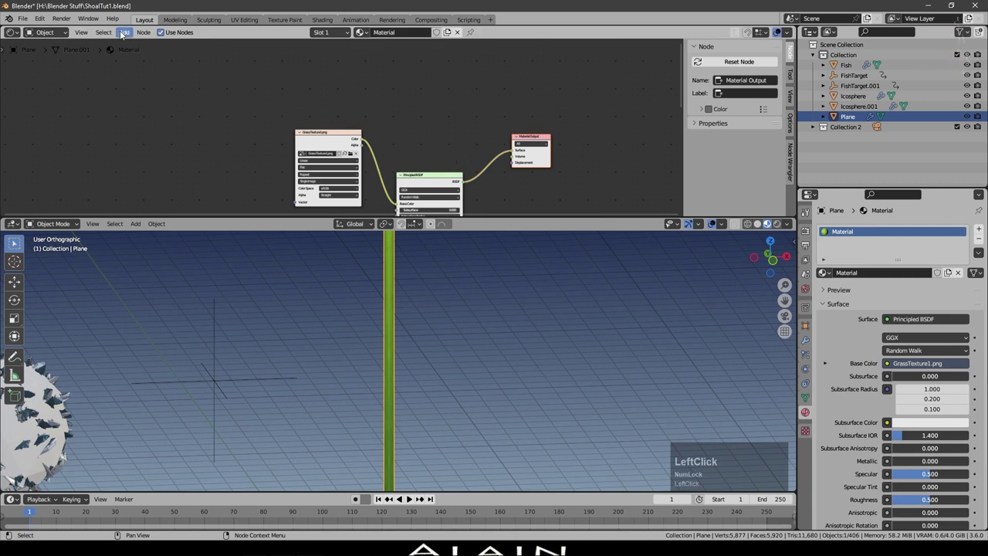
{"action": "left_click", "coordinate": [128, 37]}
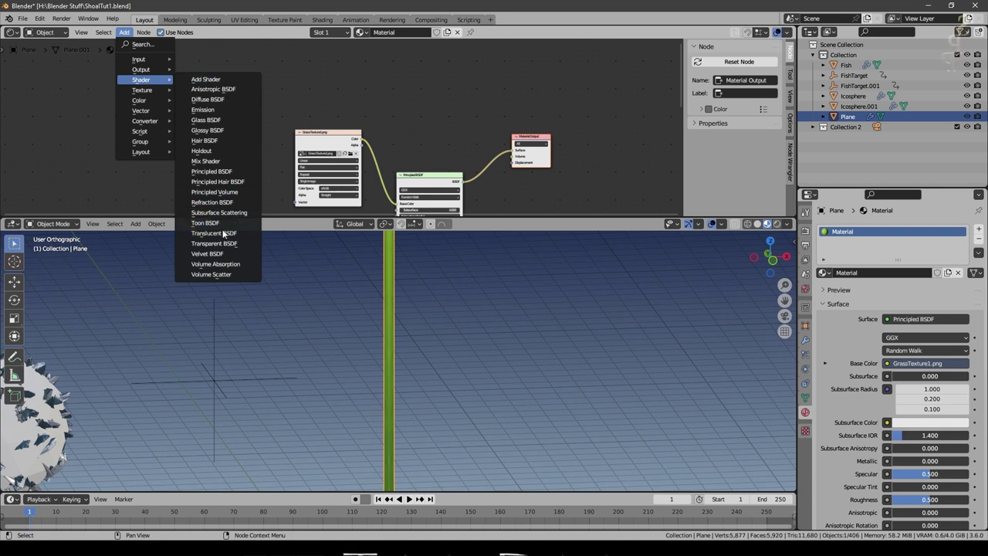
{"action": "left_click", "coordinate": [227, 235]}
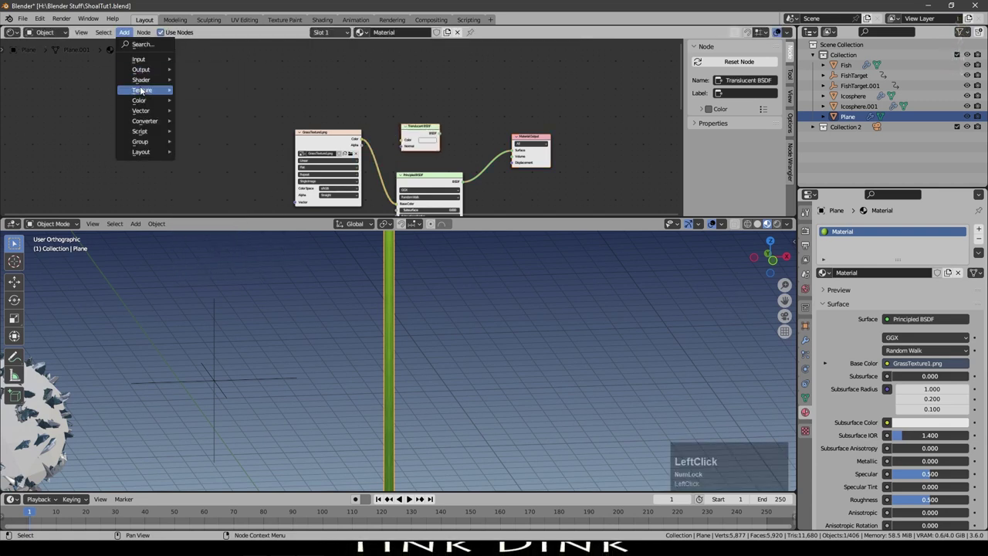
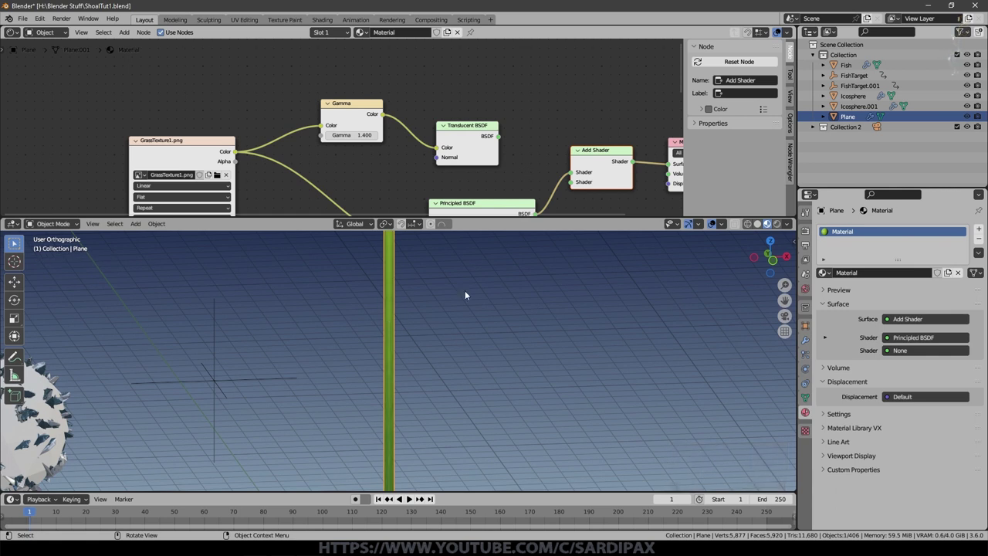
- Wire the texture through Gamma 1.4 into Translucent BSDF, added to the Principled BSDF at the output
{"action": "left_click", "coordinate": [502, 139]}
{"action": "scroll", "scroll_direction": "down", "scroll_amount": 3}
{"action": "left_click", "coordinate": [538, 179]}
{"action": "scroll", "scroll_direction": "down", "scroll_amount": 3}
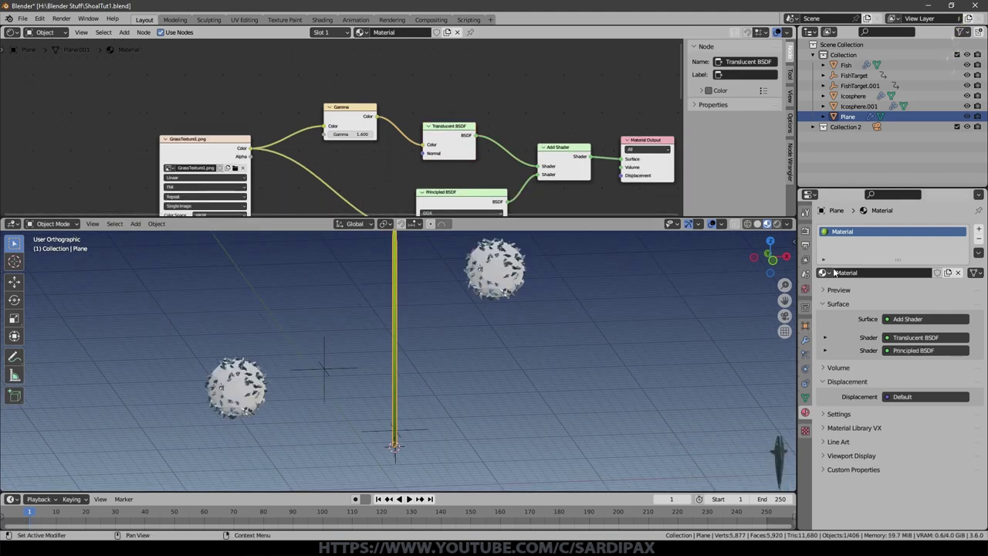
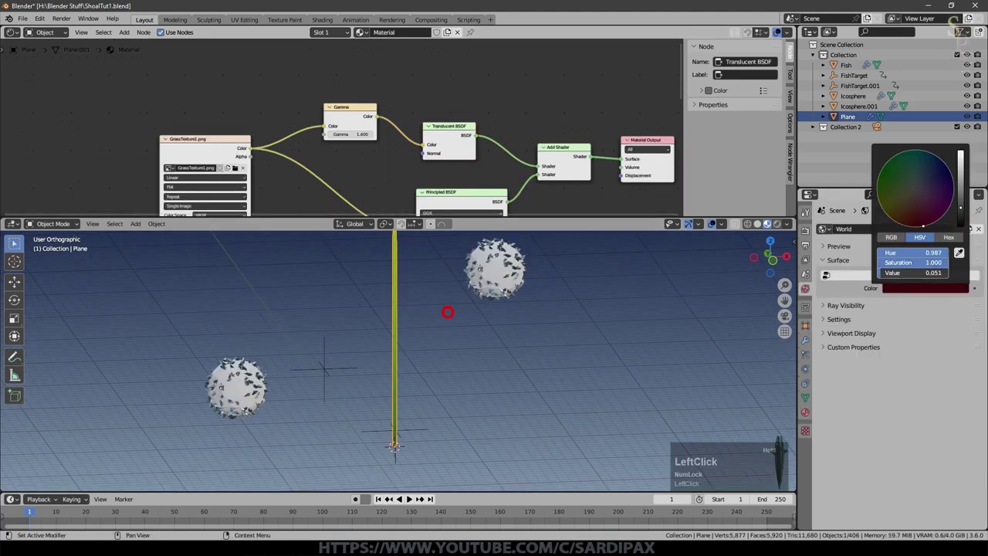
- Add an Area light above the shoals and grass blade and set its Power to 25000 W
{"action": "scroll", "scroll_direction": "down", "scroll_amount": 3}
{"action": "key", "text": "shift+a"}
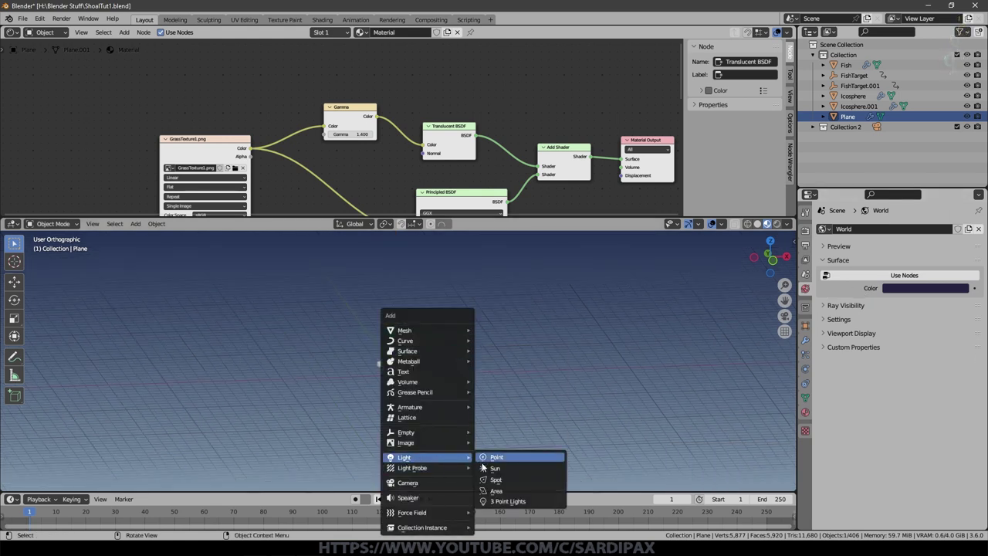
{"action": "left_click", "coordinate": [496, 492]}
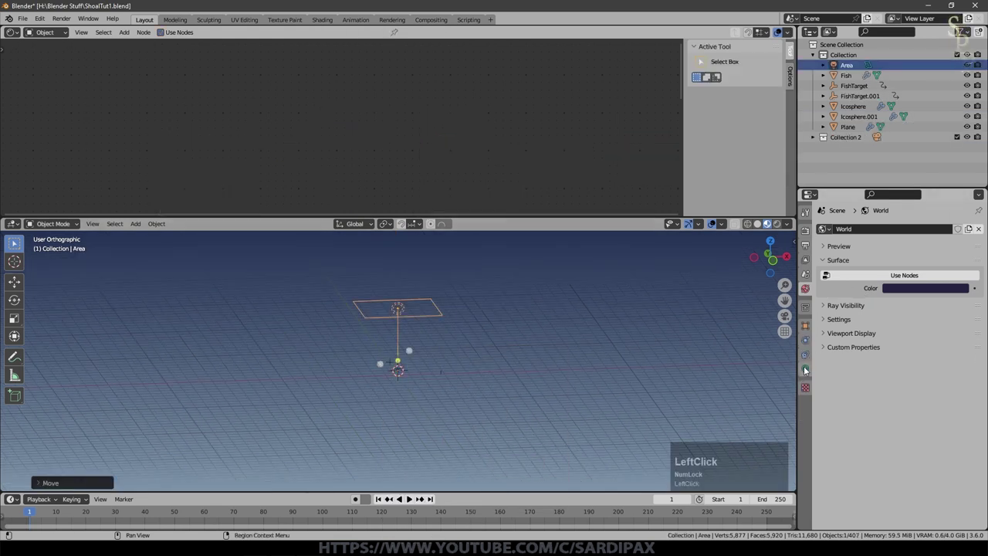
{"action": "scroll", "scroll_direction": "up", "scroll_amount": 3}
{"action": "left_click", "coordinate": [897, 292]}
{"action": "scroll", "scroll_direction": "up", "scroll_amount": 3}
{"action": "key", "text": "KP_Enter"}
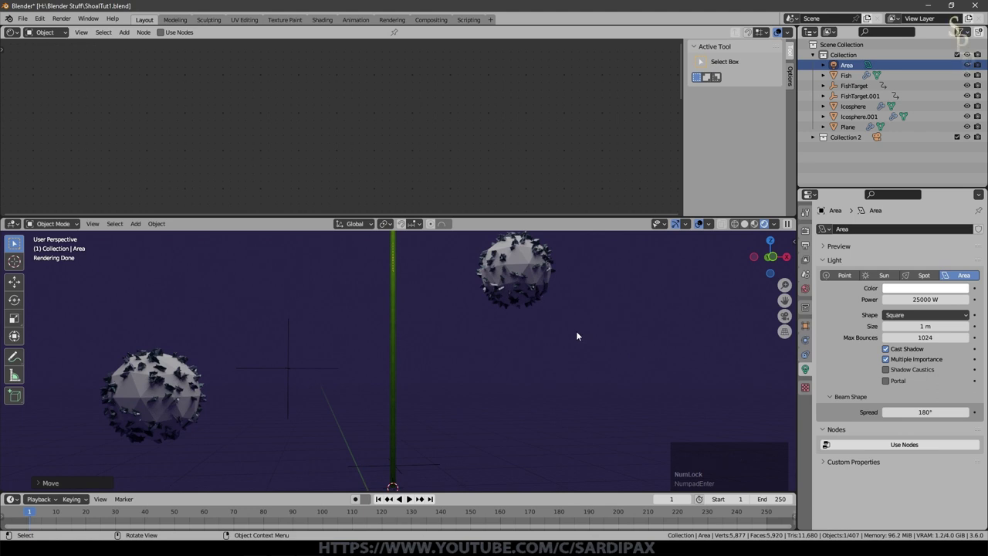
{"action": "middle_click", "coordinate": [579, 332]}
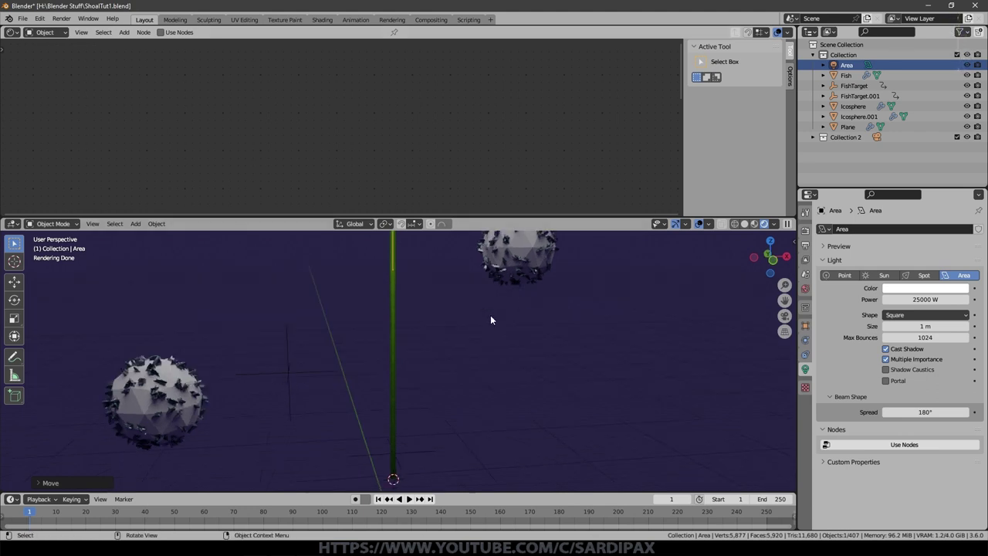
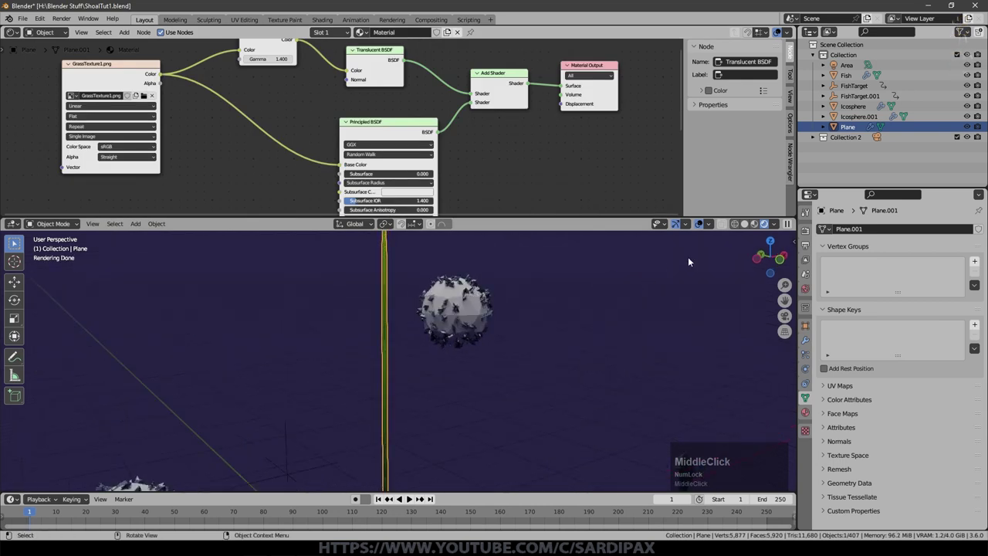
- Save the blend file after inspecting the grass blade
{"action": "scroll", "scroll_direction": "down", "scroll_amount": 3}
{"action": "scroll", "scroll_direction": "up", "scroll_amount": 3}
{"action": "middle_click", "coordinate": [493, 346]}
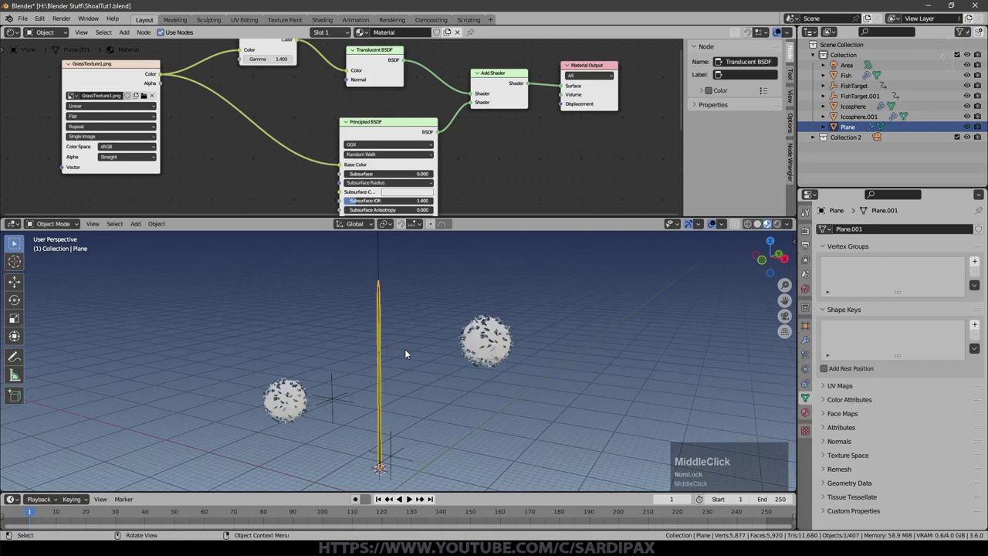
{"action": "left_click", "coordinate": [407, 350]}
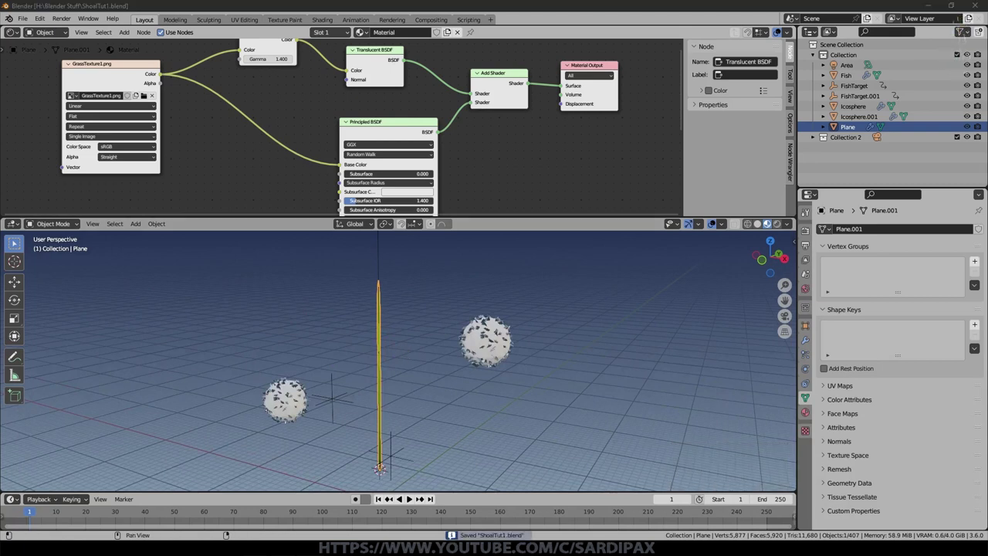
- Give the grass blade plane a Cloth physics simulation
{"action": "left_click", "coordinate": [837, 203]}
{"action": "left_click", "coordinate": [811, 381]}
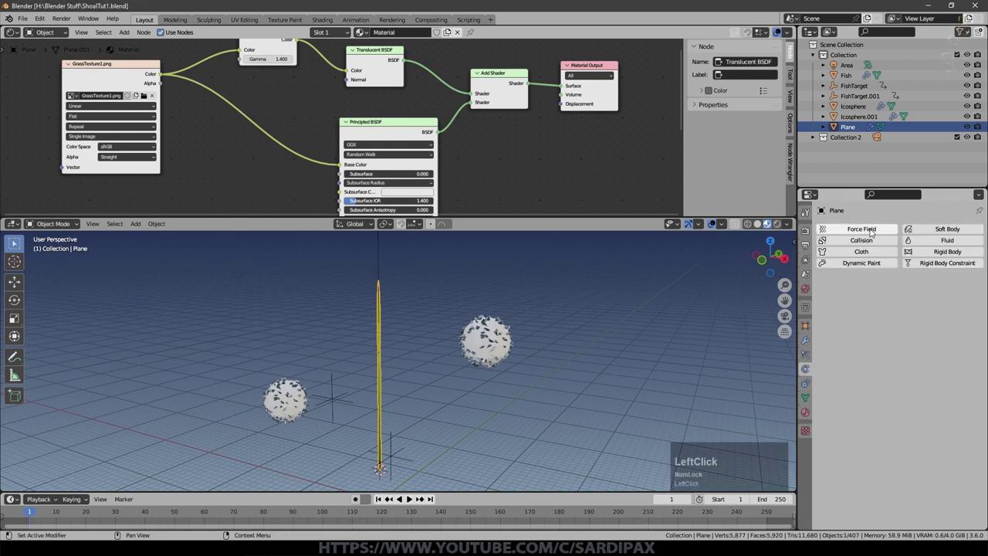
{"action": "left_click", "coordinate": [868, 253]}
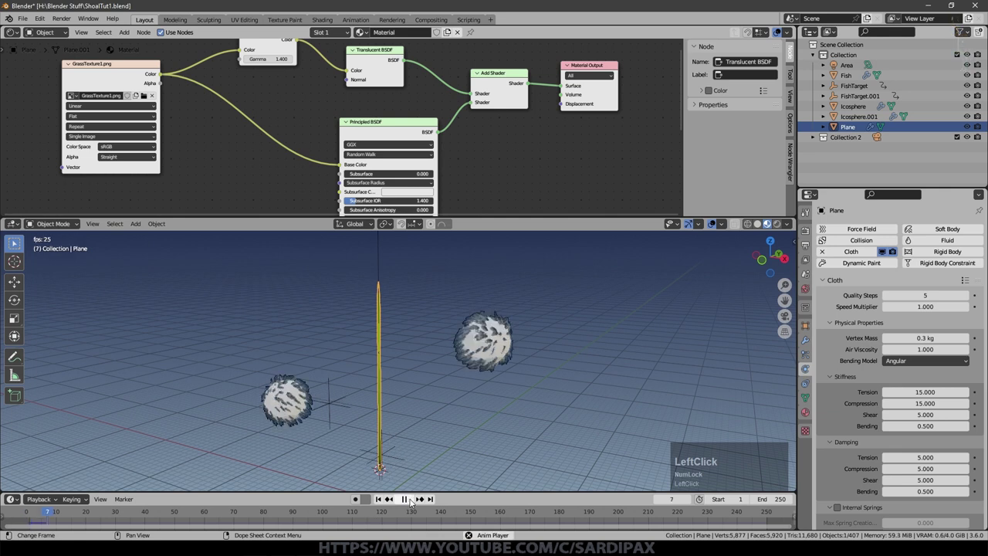
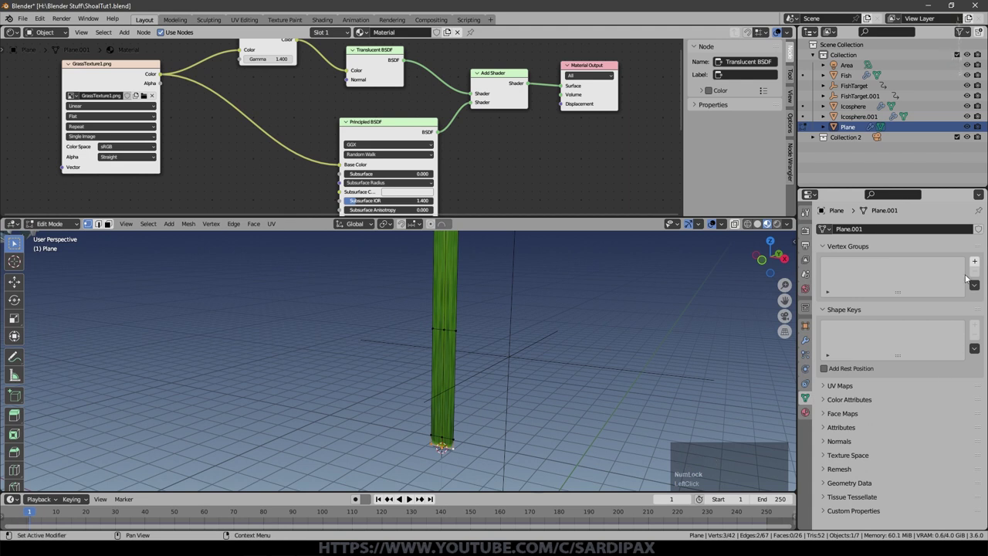
- Assign the blade's base vertices to a new vertex group and test the unpinned cloth in playback
{"action": "left_click", "coordinate": [981, 265]}
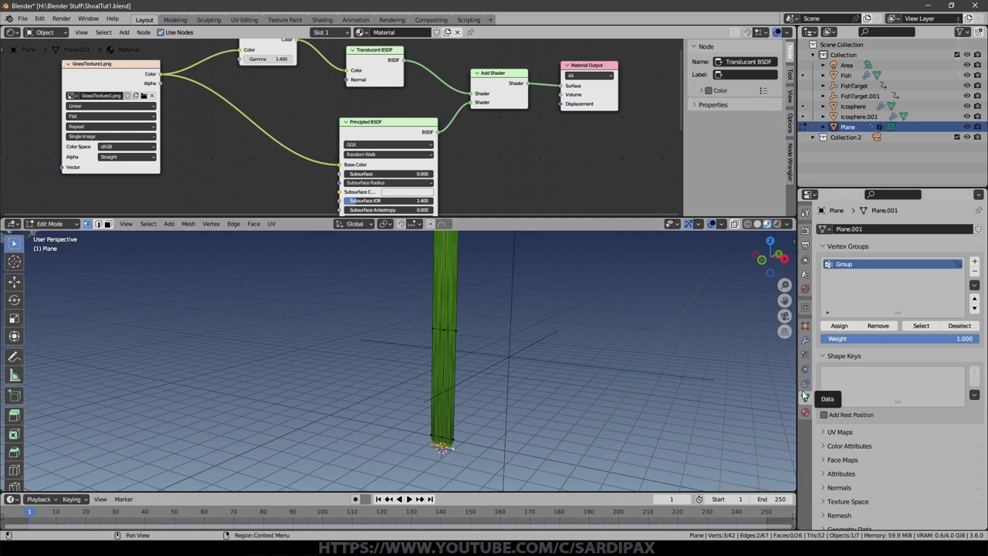
{"action": "key", "text": "Tab"}
{"action": "left_click", "coordinate": [809, 340]}
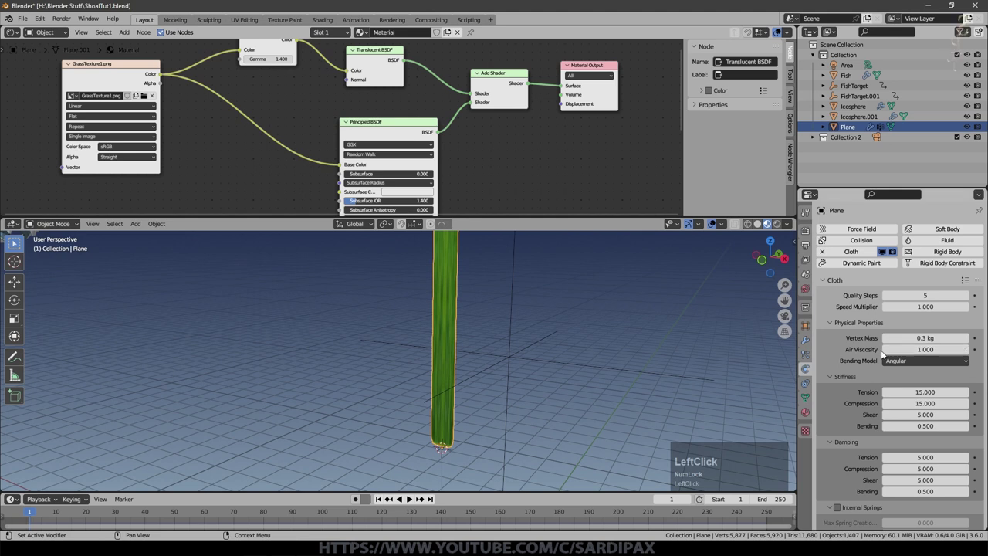
{"action": "left_click", "coordinate": [835, 440]}
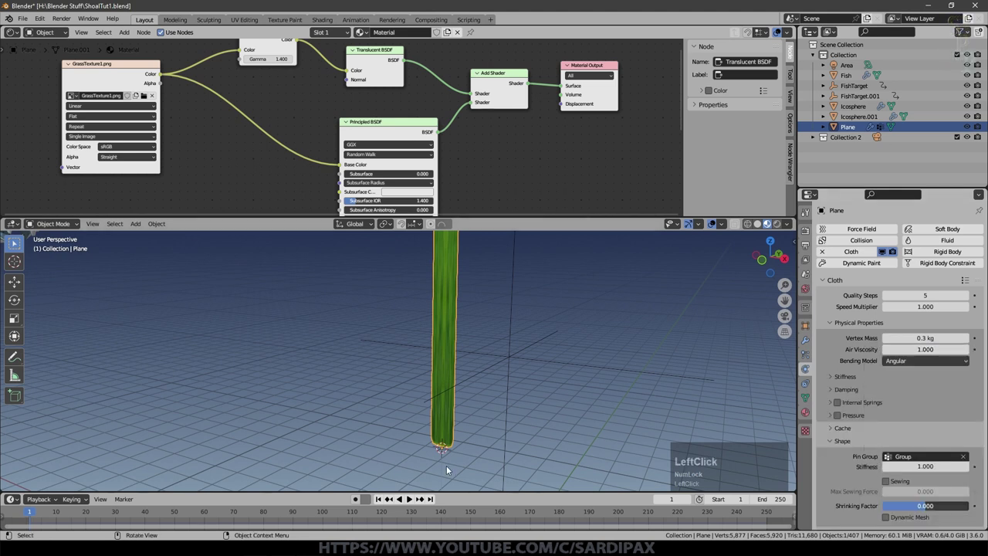
{"action": "scroll", "scroll_direction": "down", "scroll_amount": 3}
{"action": "left_click", "coordinate": [411, 499]}
{"action": "scroll", "scroll_direction": "down", "scroll_amount": 3}
{"action": "scroll", "scroll_direction": "up", "scroll_amount": 3}
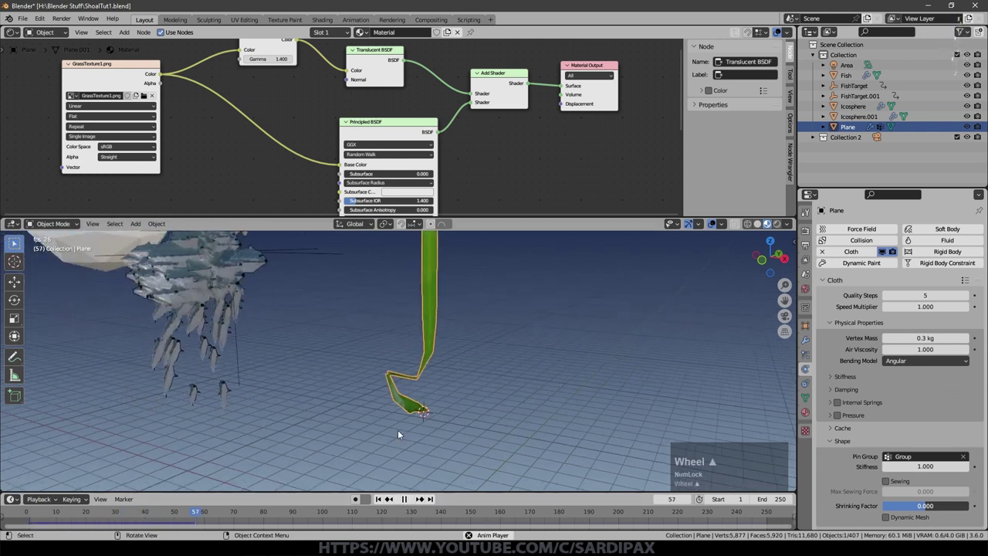
{"action": "scroll", "scroll_direction": "down", "scroll_amount": 3}
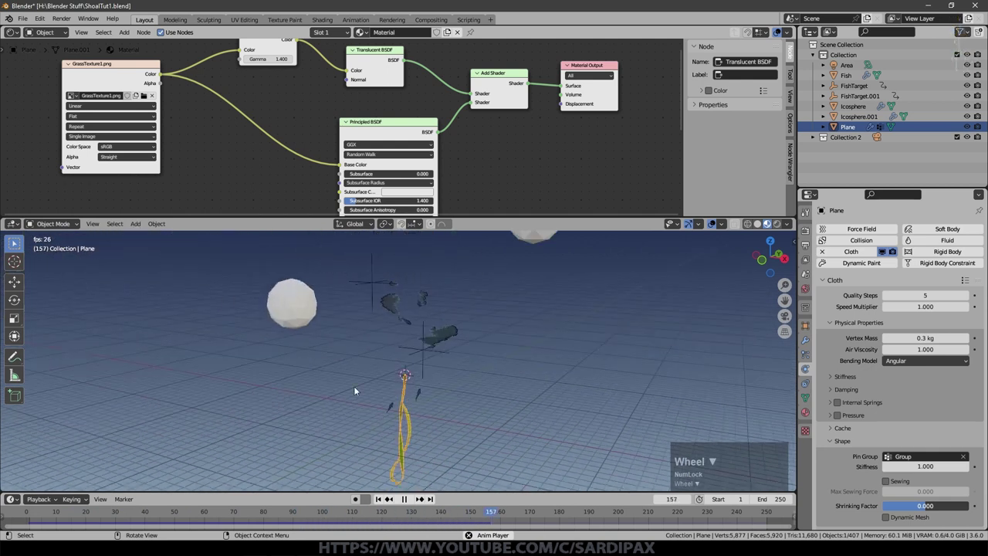
- Set the cloth's Shape > Pin Group to the base vertex group 'Group'
{"action": "left_click", "coordinate": [408, 500]}
{"action": "scroll", "scroll_direction": "down", "scroll_amount": 3}
{"action": "left_click", "coordinate": [831, 523]}
{"action": "scroll", "scroll_direction": "down", "scroll_amount": 3}
- Set the cloth's Gravity field weight to -0.25
{"action": "left_click", "coordinate": [929, 429]}
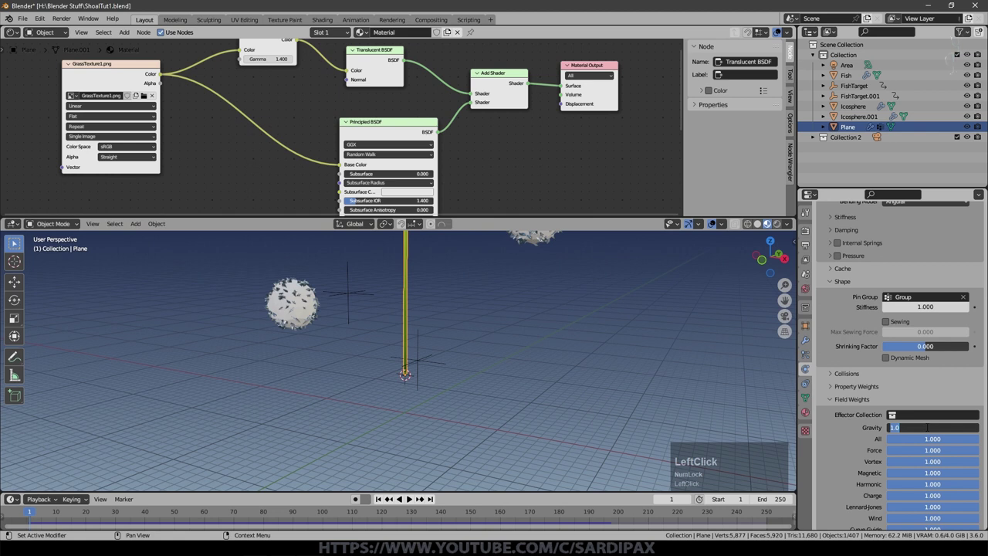
{"action": "key", "text": "KP_Subtract"}
{"action": "key", "text": "KP_Decimal"}
{"action": "key", "text": "KP_2"}
{"action": "key", "text": "KP_5"}
{"action": "key", "text": "KP_Enter"}
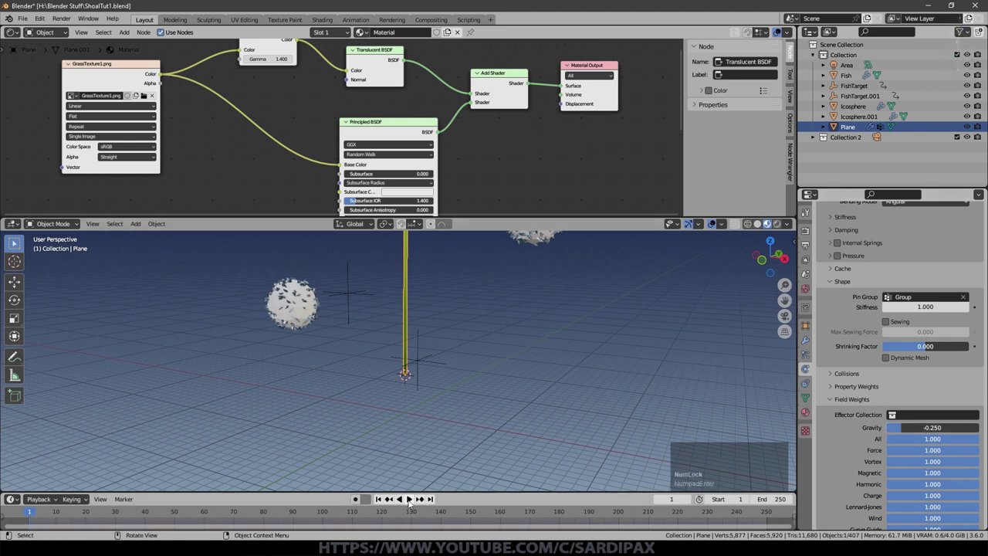
- Play the animation to confirm the pinned blade stays upright among the shoal
{"action": "left_click", "coordinate": [411, 500]}
{"action": "middle_click", "coordinate": [477, 355]}
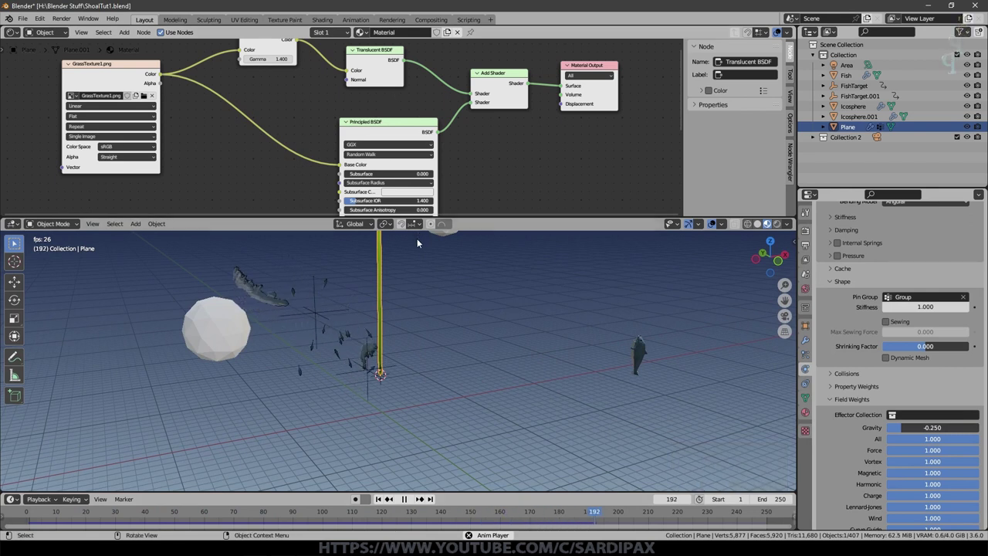
{"action": "scroll", "scroll_direction": "up", "scroll_amount": 3}
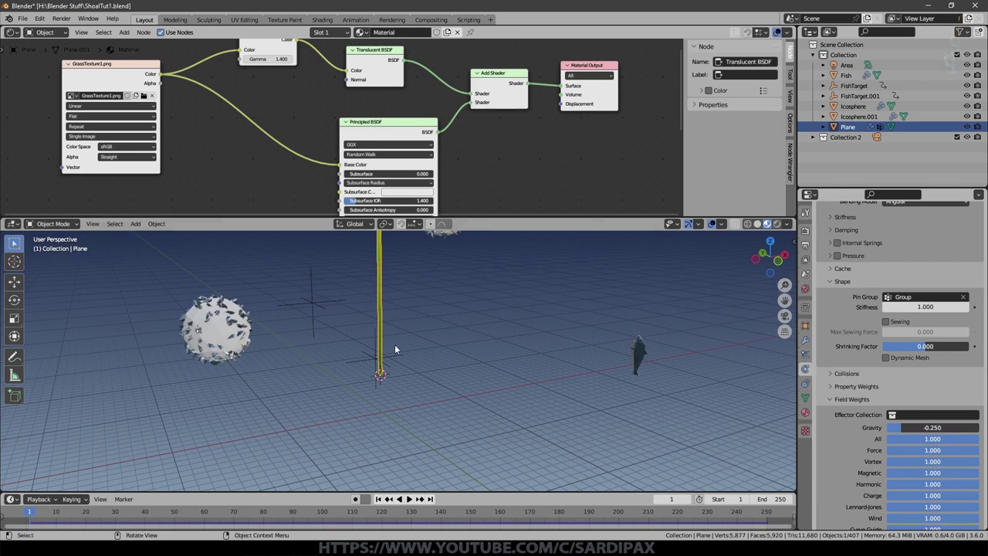
{"action": "middle_click", "coordinate": [488, 353]}
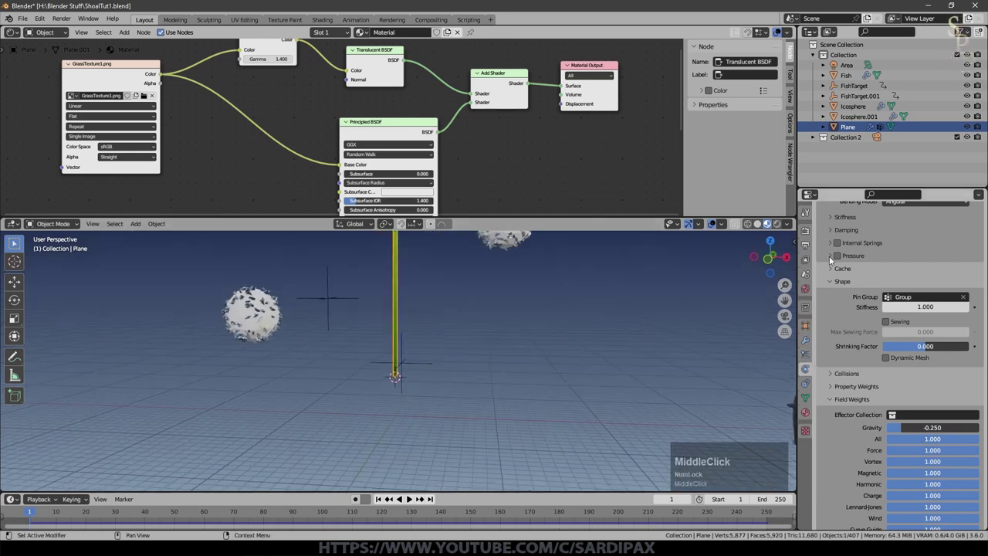
{"action": "scroll", "scroll_direction": "up", "scroll_amount": 3}
{"action": "key", "text": "shift+a"}
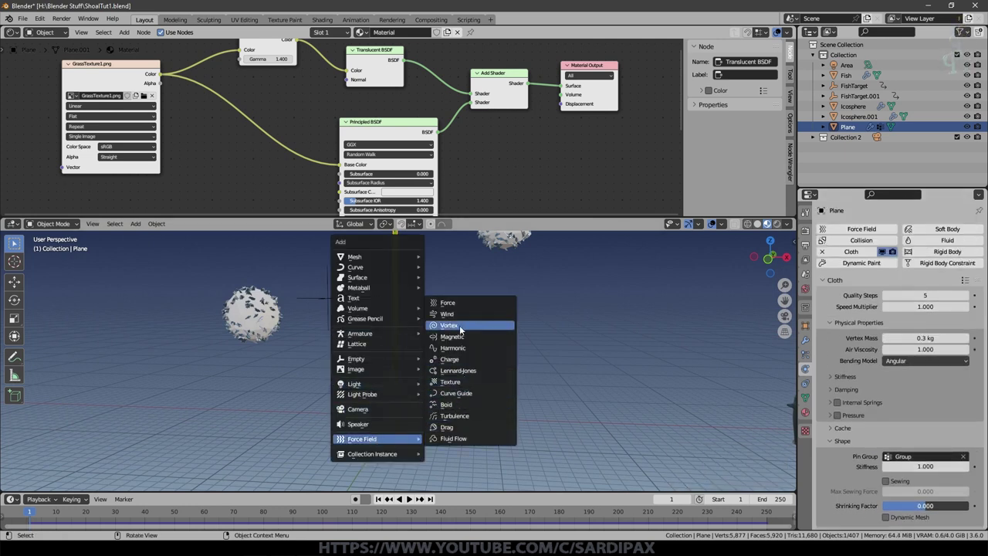
- Add a Turbulence force field at the blade's base and scale it, with strength 37.3, flow 0.5, noise 0.2
{"action": "left_click", "coordinate": [464, 417]}
{"action": "key", "text": "s"}
{"action": "left_click", "coordinate": [710, 386]}
{"action": "middle_click", "coordinate": [526, 351]}
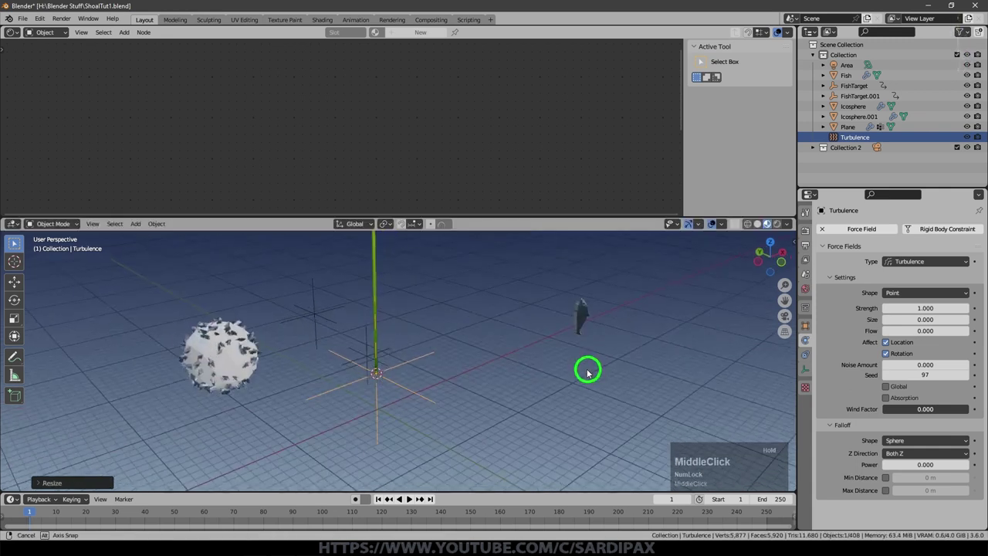
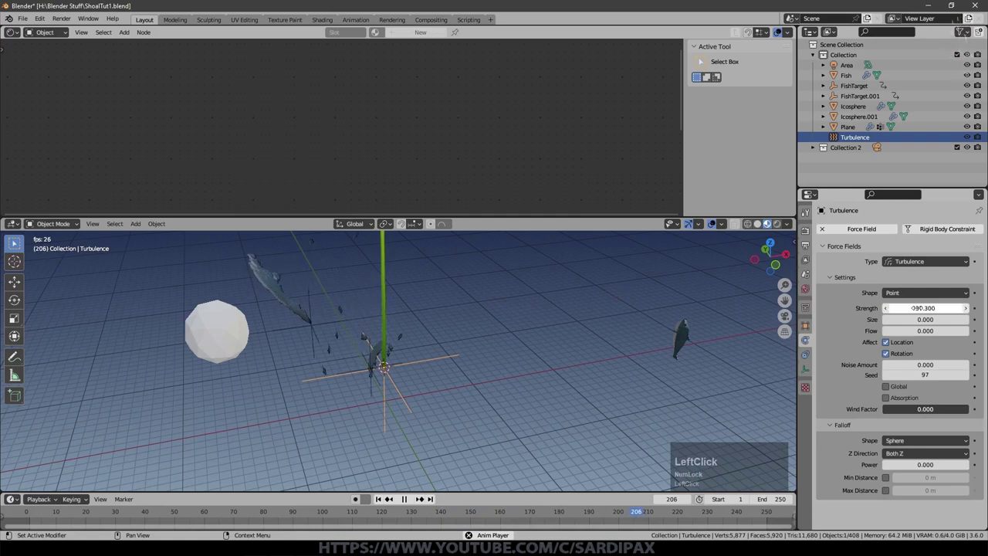
- Play back and orbit to watch the grass blade sway in the turbulence
{"action": "middle_click", "coordinate": [414, 373]}
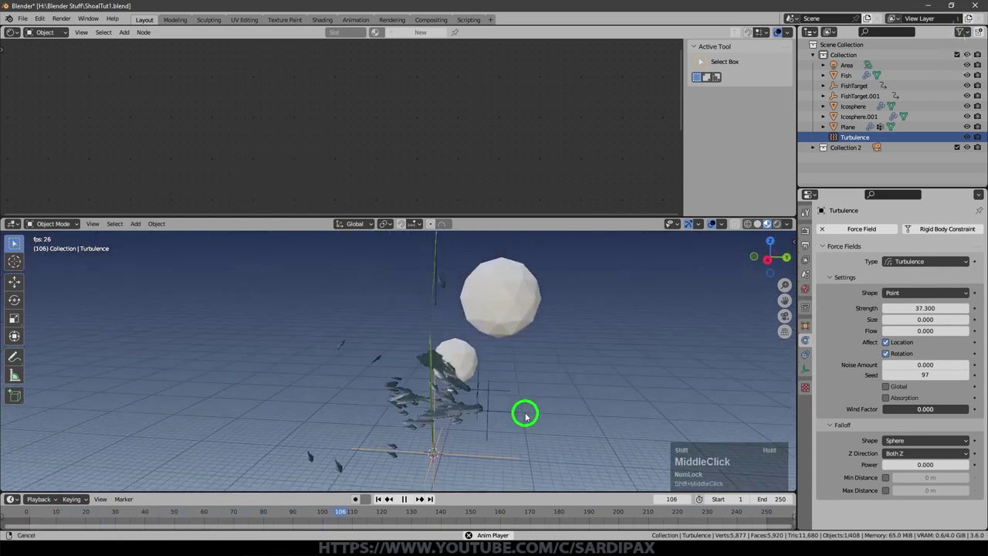
{"action": "scroll", "scroll_direction": "up", "scroll_amount": 3}
{"action": "middle_click", "coordinate": [439, 299]}
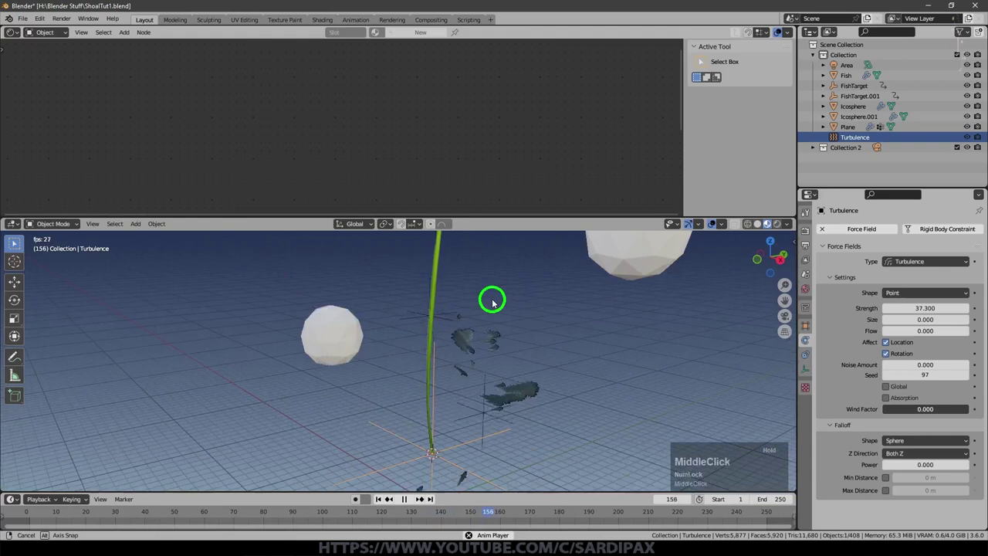
{"action": "scroll", "scroll_direction": "up", "scroll_amount": 3}
{"action": "scroll", "scroll_direction": "down", "scroll_amount": 3}
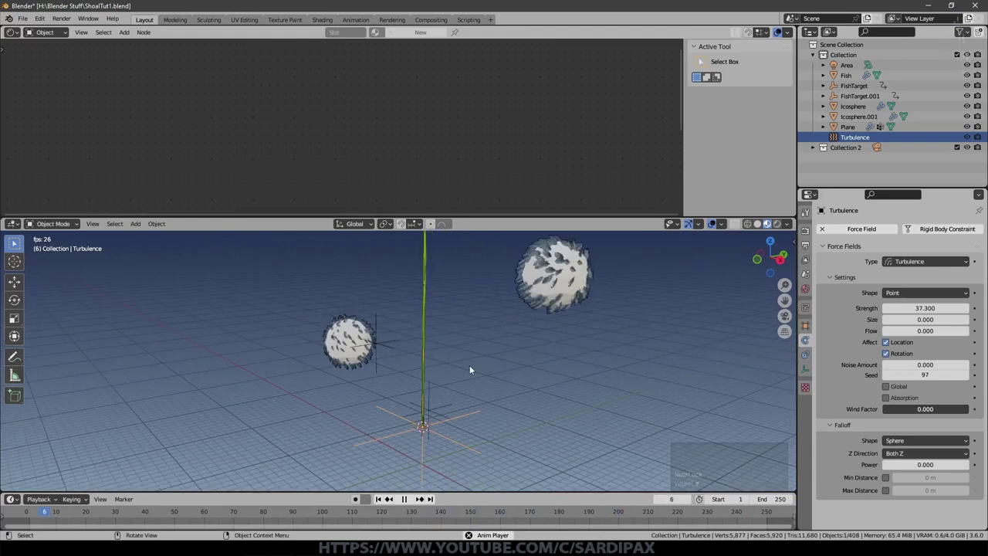